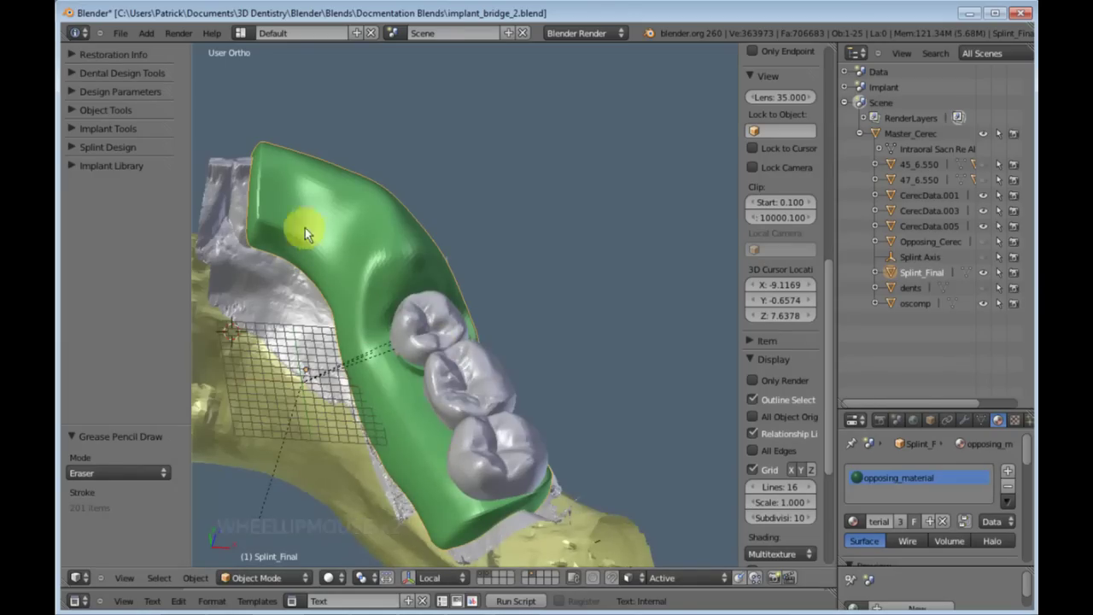
Hide the green Splint_Final and the yellow scan objects so only the grey dental model shows
{"action": "middle_click", "coordinate": [387, 415]}
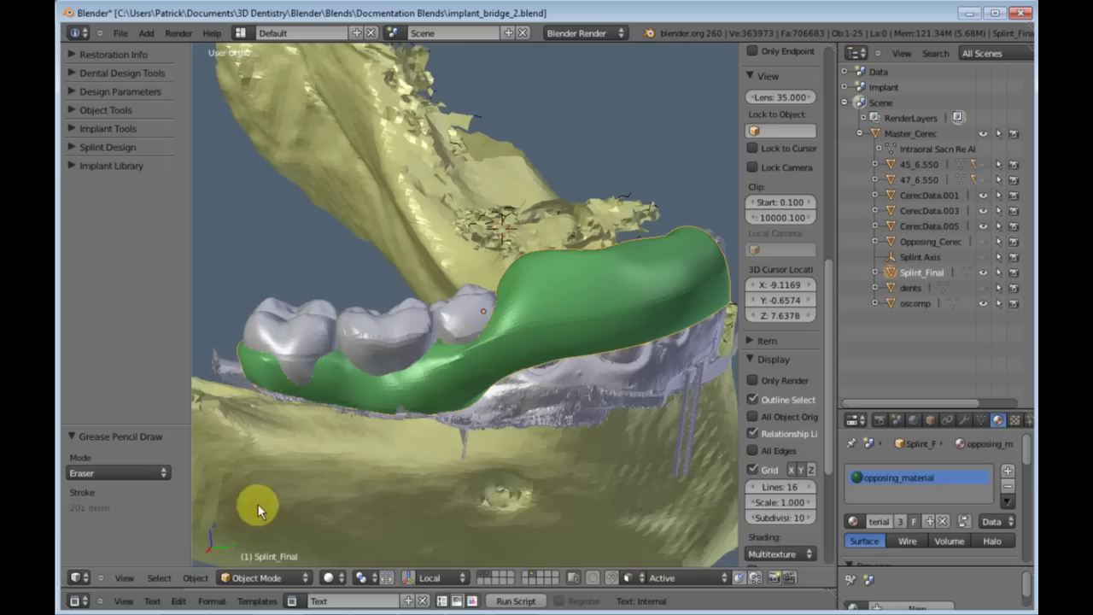
{"action": "scroll", "scroll_direction": "down", "scroll_amount": 3}
{"action": "scroll", "scroll_direction": "up", "scroll_amount": 3}
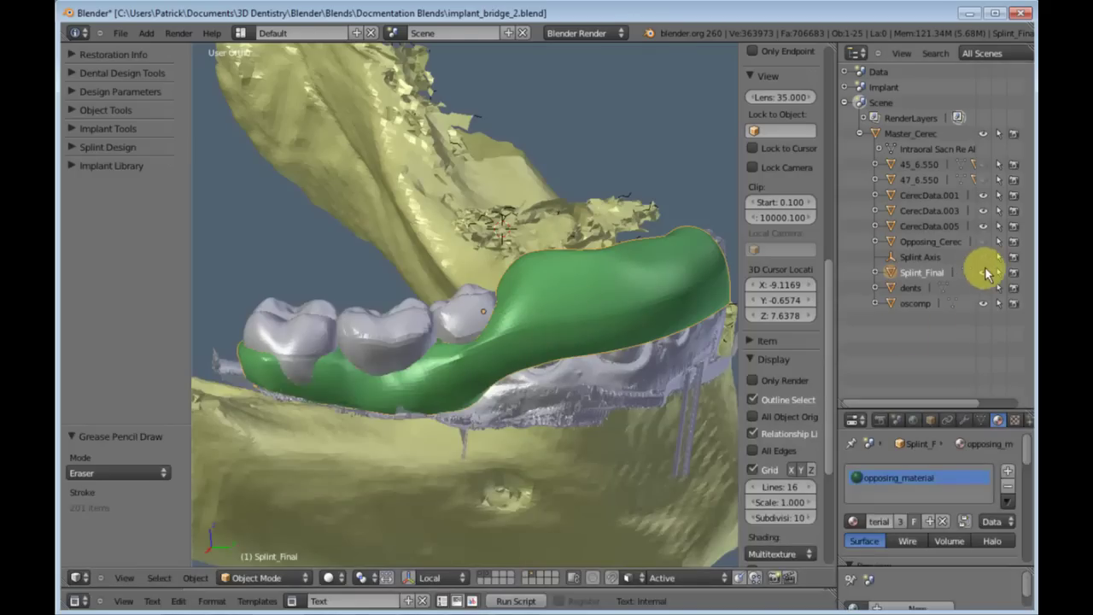
{"action": "left_click", "coordinate": [995, 293]}
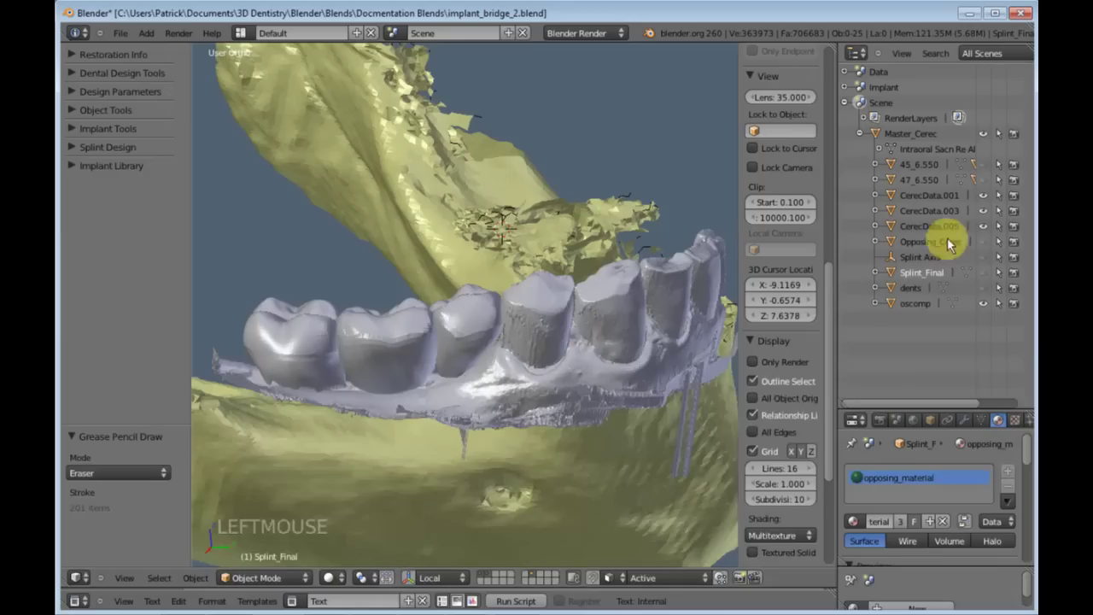
{"action": "left_click", "coordinate": [990, 181]}
{"action": "left_click", "coordinate": [991, 306]}
Expand the Implant Tools panel in the toolshelf
{"action": "middle_click", "coordinate": [578, 379]}
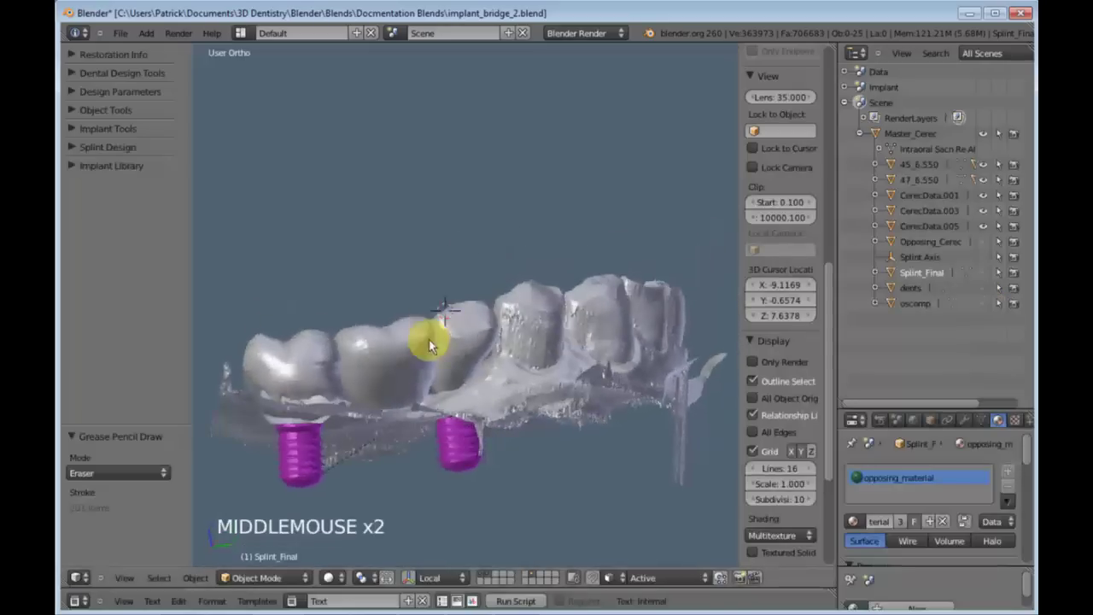
{"action": "left_click", "coordinate": [992, 215]}
{"action": "scroll", "scroll_direction": "down", "scroll_amount": 3}
Generate a guide cylinder for implant site 45
{"action": "left_click", "coordinate": [145, 203]}
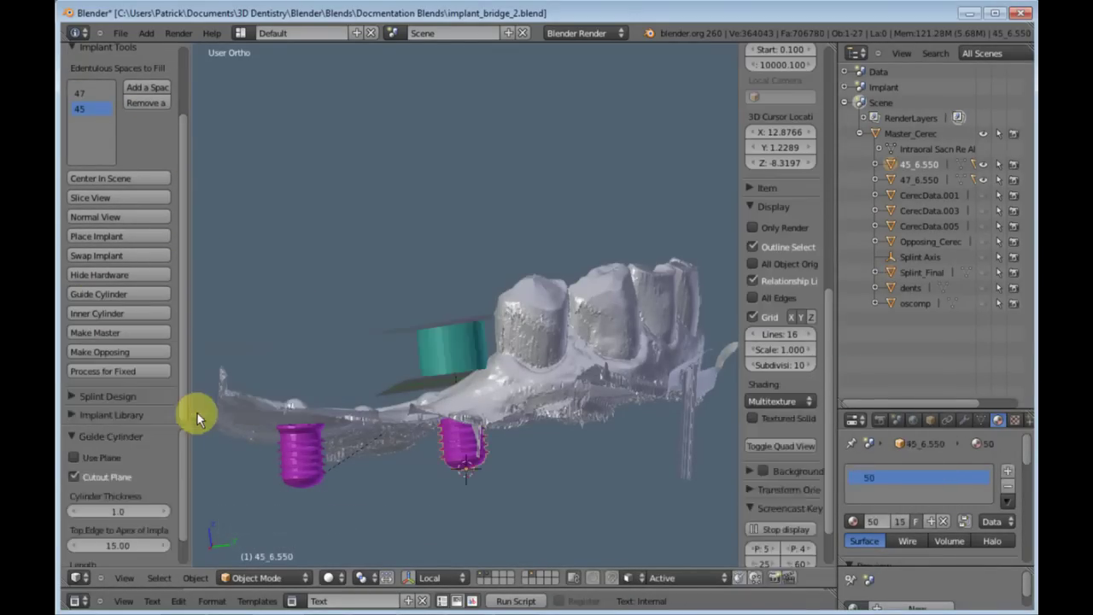
{"action": "scroll", "scroll_direction": "up", "scroll_amount": 3}
{"action": "middle_click", "coordinate": [455, 393]}
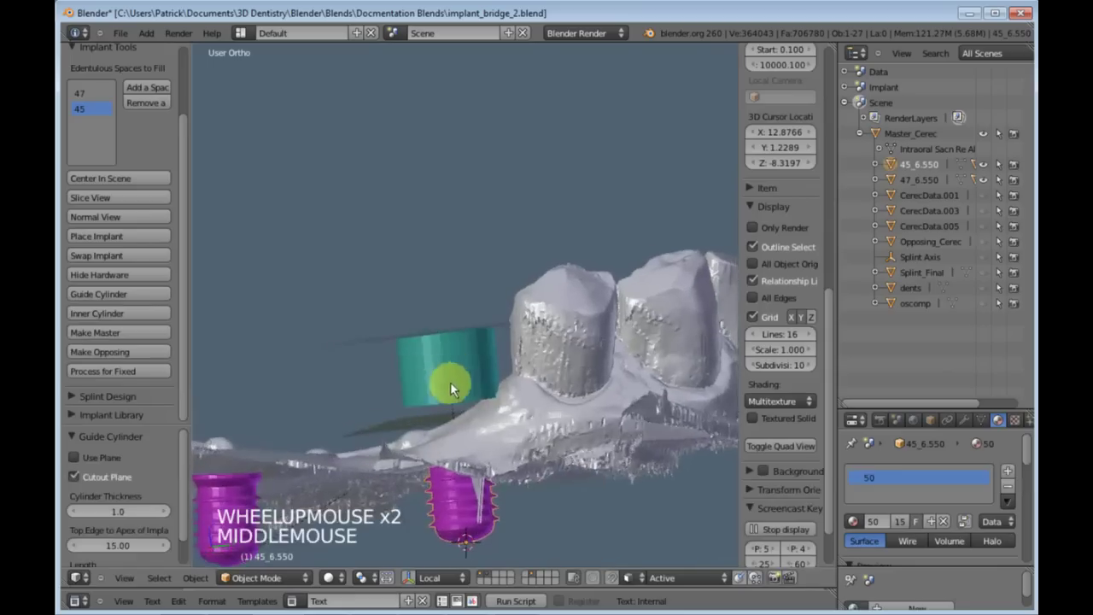
{"action": "scroll", "scroll_direction": "down", "scroll_amount": 3}
Set the guide cylinder's top edge to apex distance to 13 and its length to 1.5
{"action": "left_click", "coordinate": [111, 556]}
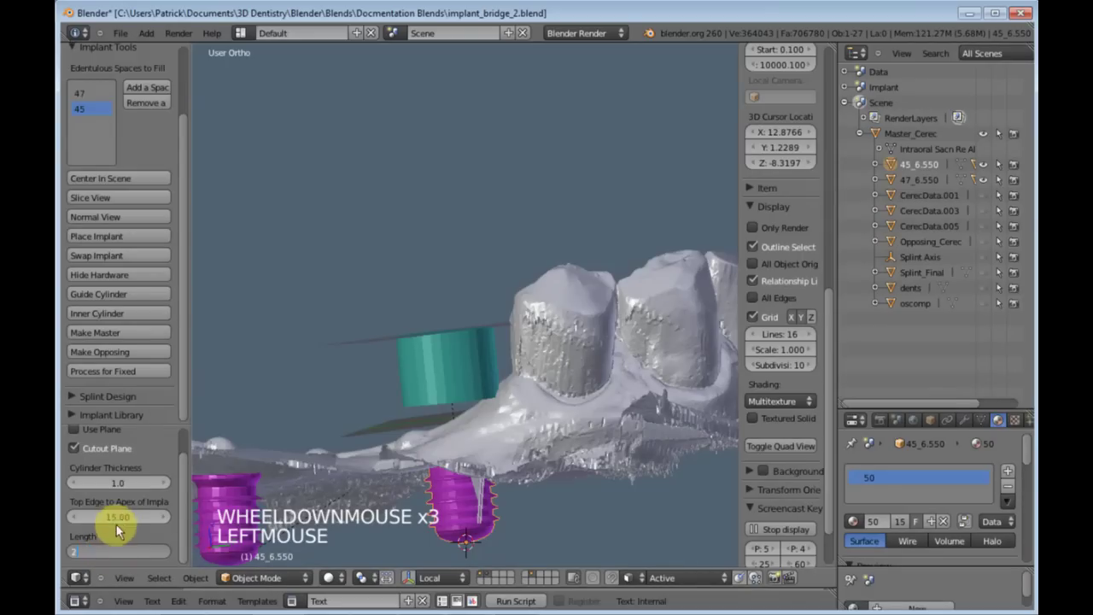
{"action": "left_click", "coordinate": [124, 523]}
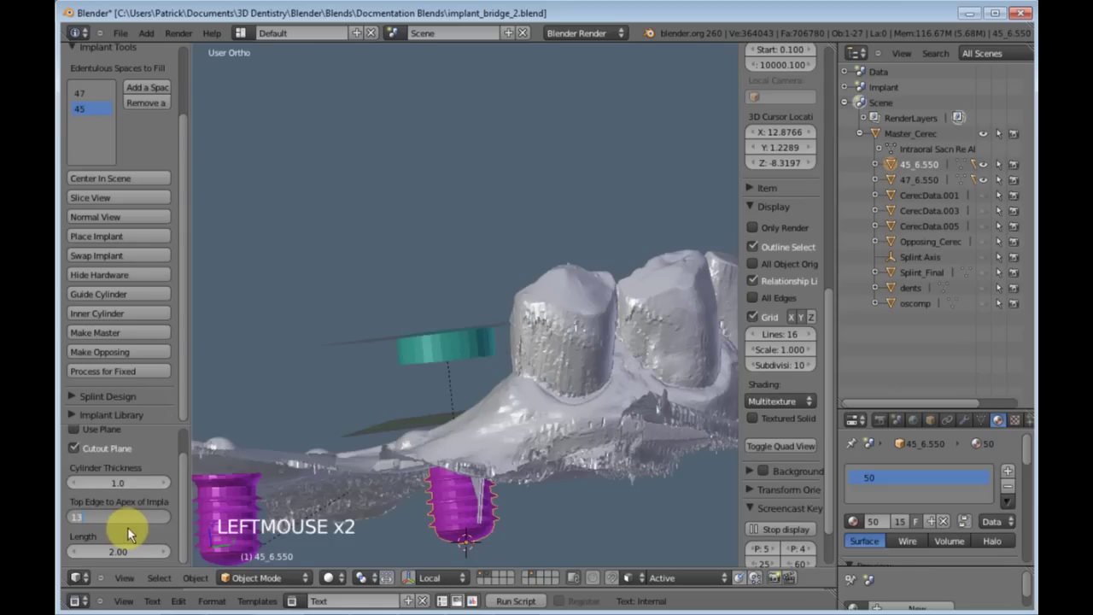
{"action": "middle_click", "coordinate": [466, 403]}
{"action": "left_click", "coordinate": [127, 556]}
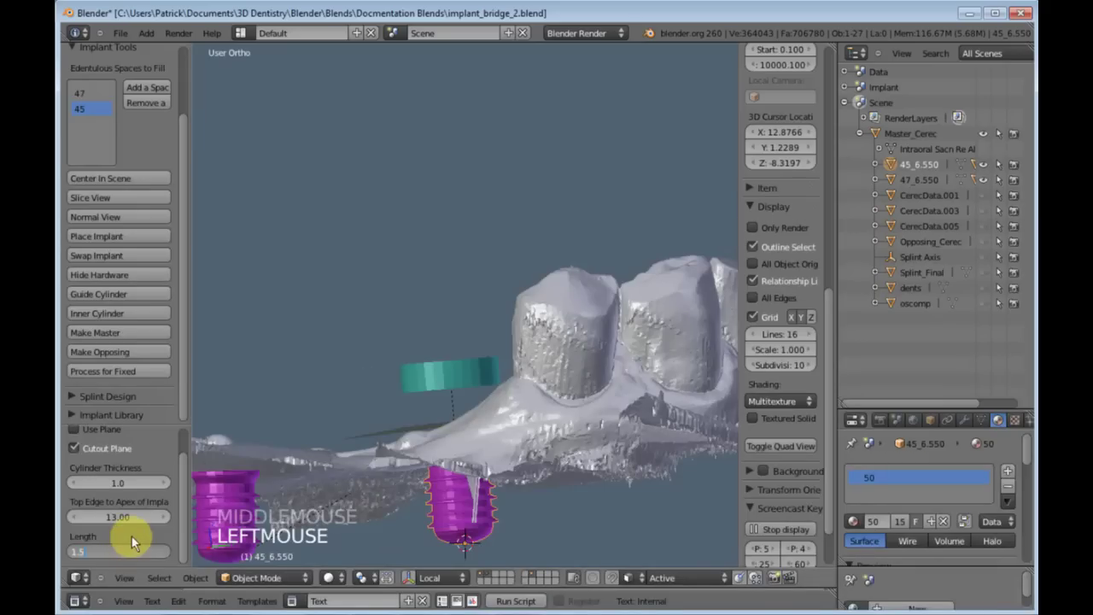
{"action": "scroll", "scroll_direction": "up", "scroll_amount": 3}
{"action": "middle_click", "coordinate": [458, 429]}
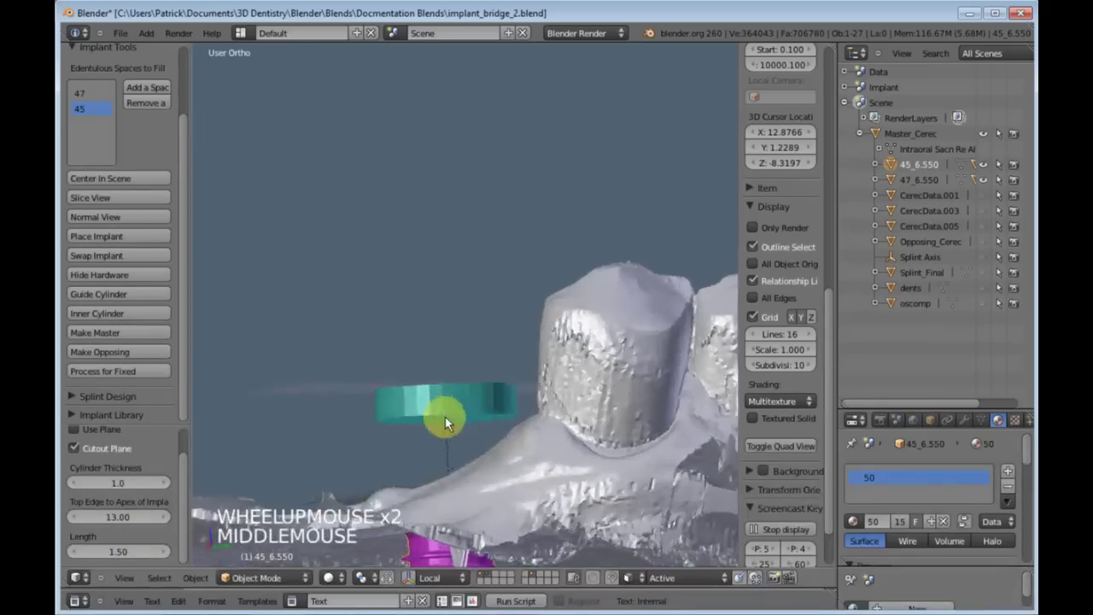
{"action": "scroll", "scroll_direction": "down", "scroll_amount": 3}
Widen site 45's inner cylinder to diameter 5, then select site 47 and add its guide cylinder
{"action": "left_click", "coordinate": [113, 318]}
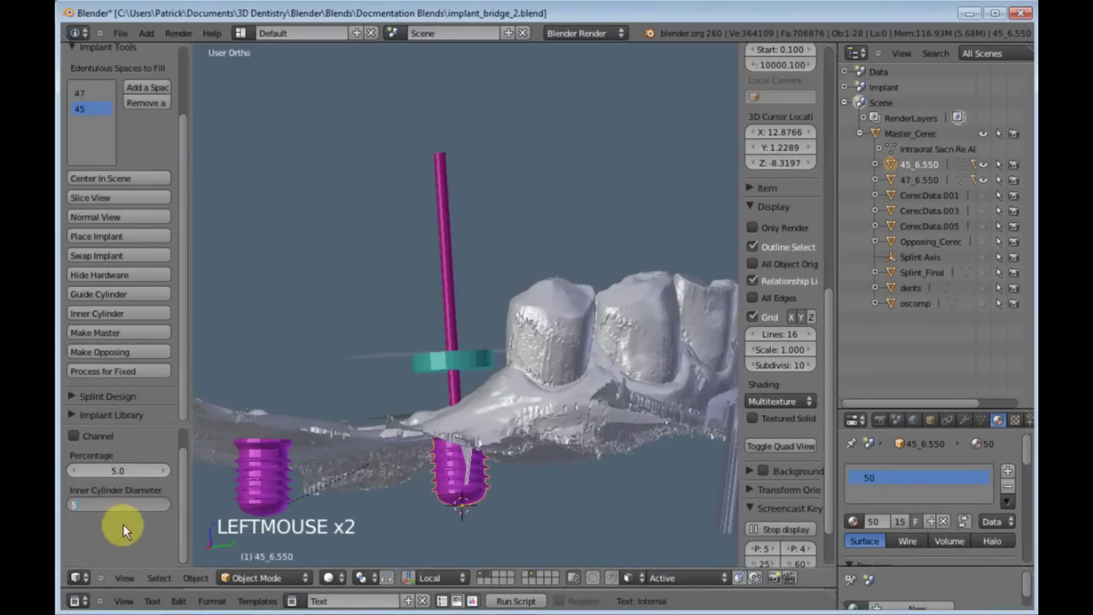
{"action": "middle_click", "coordinate": [471, 417]}
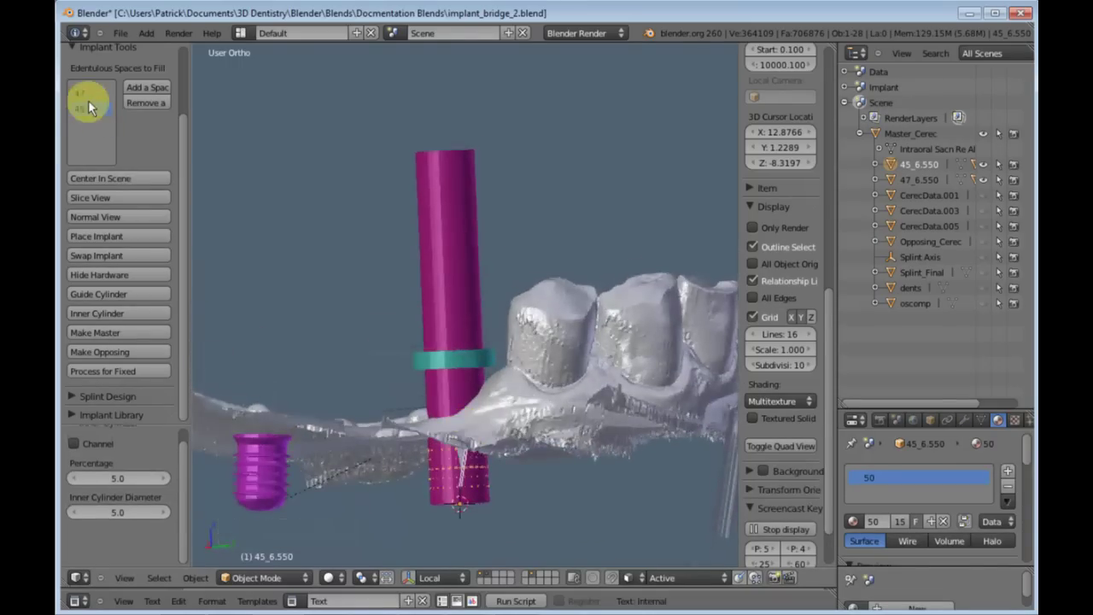
{"action": "left_click", "coordinate": [104, 143]}
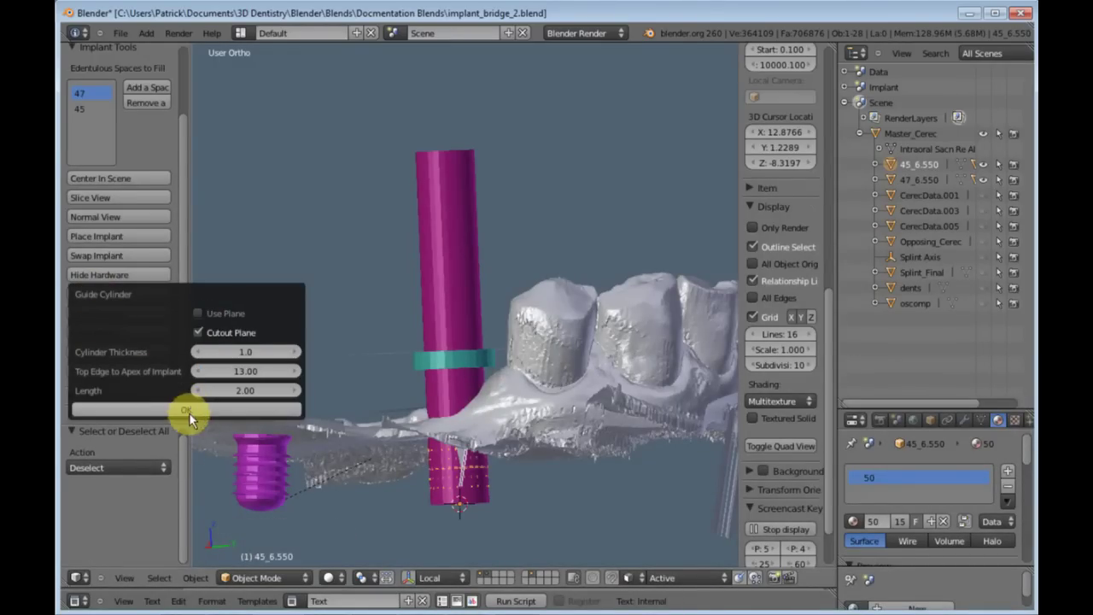
{"action": "scroll", "scroll_direction": "up", "scroll_amount": 3}
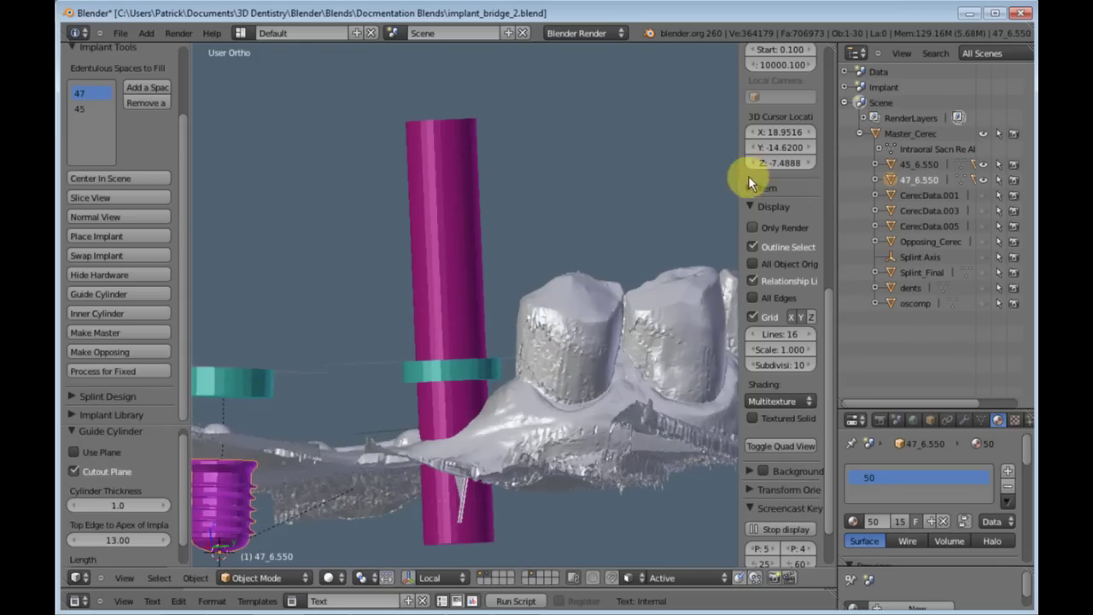
{"action": "scroll", "scroll_direction": "up", "scroll_amount": 3}
{"action": "left_click", "coordinate": [763, 59]}
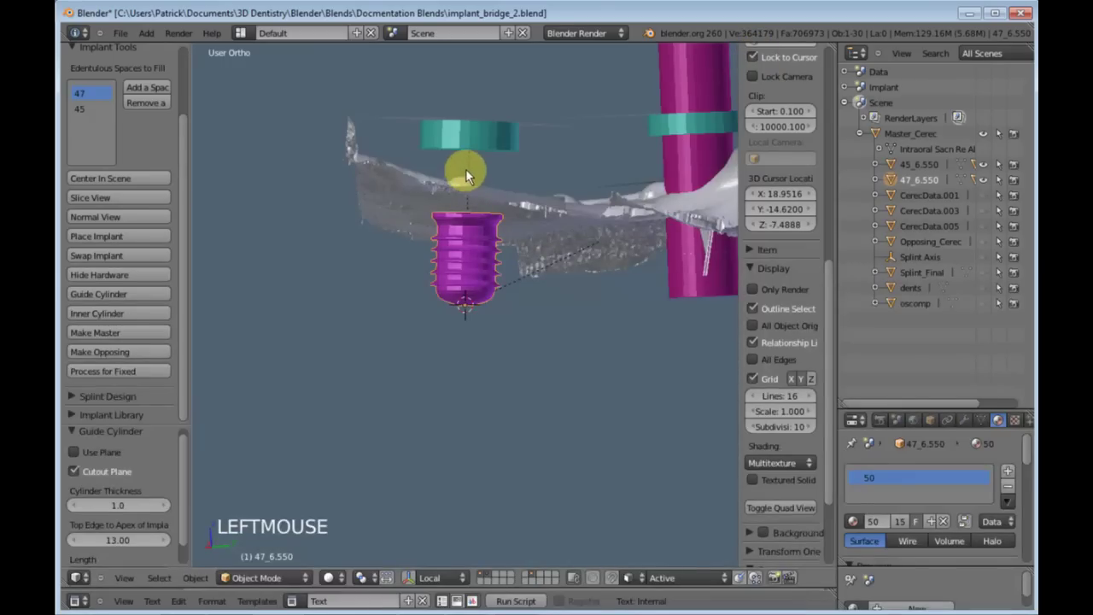
Add an inner cylinder of diameter 5 for site 47
{"action": "left_click", "coordinate": [94, 320]}
{"action": "left_click", "coordinate": [118, 530]}
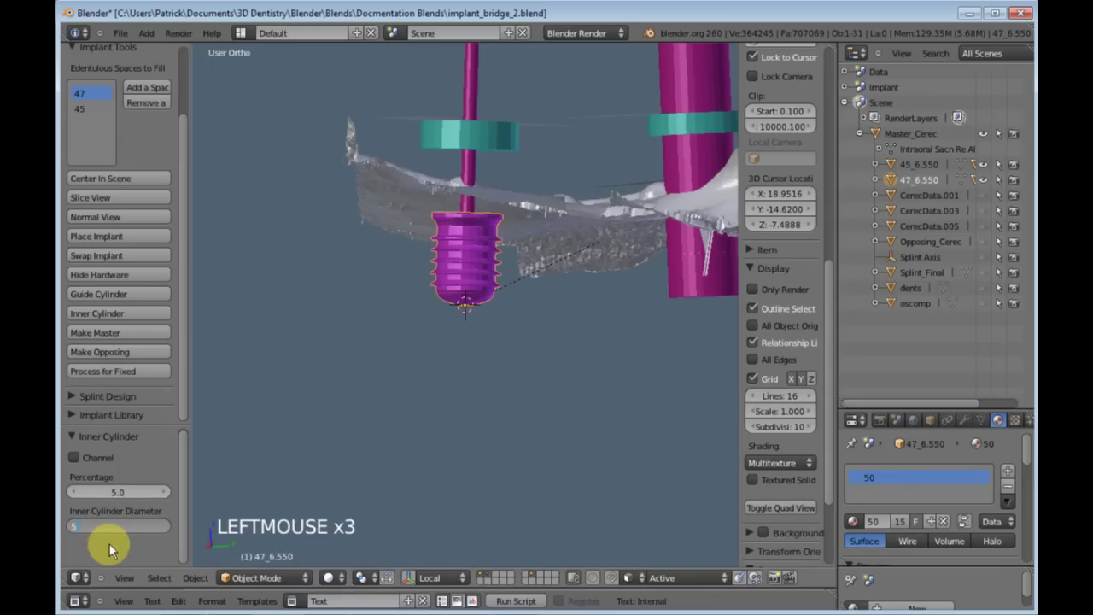
{"action": "scroll", "scroll_direction": "down", "scroll_amount": 3}
{"action": "middle_click", "coordinate": [580, 246]}
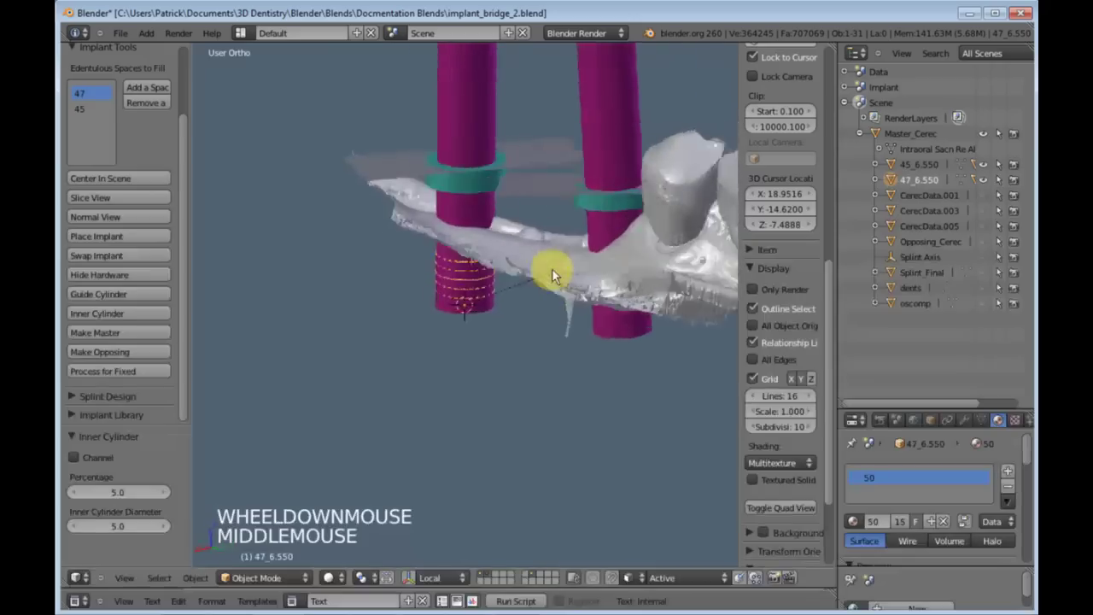
Rotate and resize site 47's cutout plane to follow the arch
{"action": "right_click", "coordinate": [462, 234]}
{"action": "middle_click", "coordinate": [456, 306]}
{"action": "key", "text": "r"}
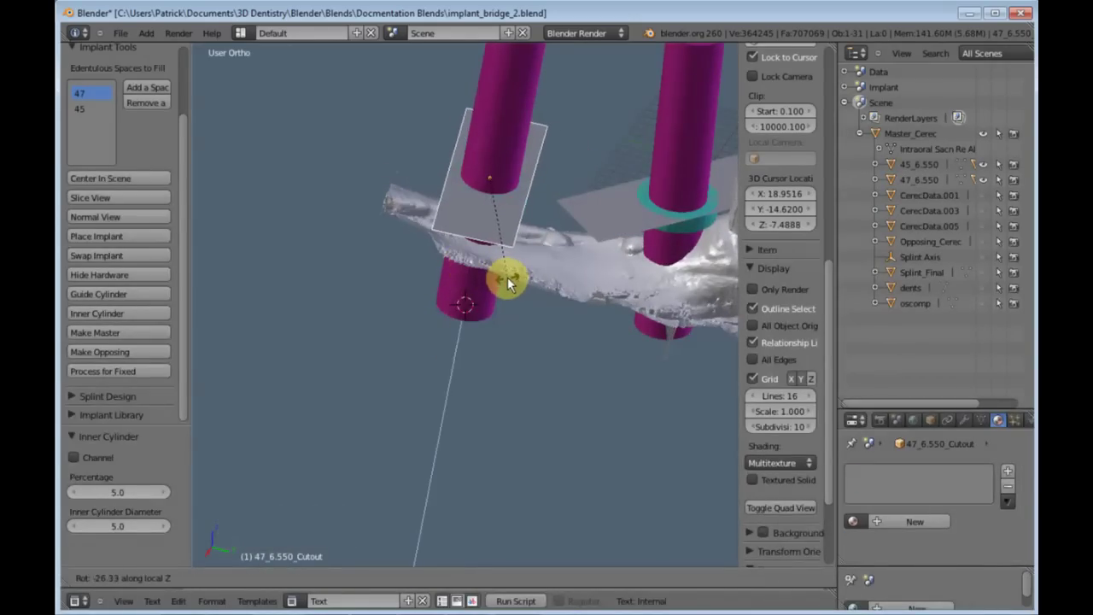
{"action": "left_click", "coordinate": [525, 270]}
{"action": "scroll", "scroll_direction": "down", "scroll_amount": 3}
{"action": "key", "text": "s"}
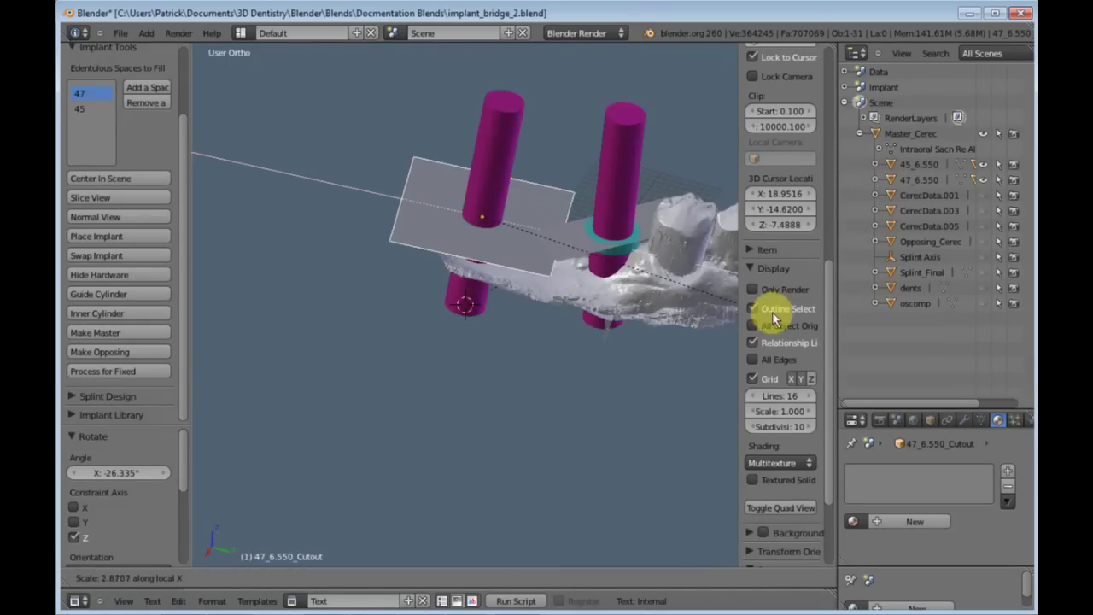
{"action": "left_click", "coordinate": [559, 249]}
Rotate site 45's cutout plane, then move and rotate site 47's plane through the teal discs
{"action": "right_click", "coordinate": [572, 253]}
{"action": "key", "text": "r"}
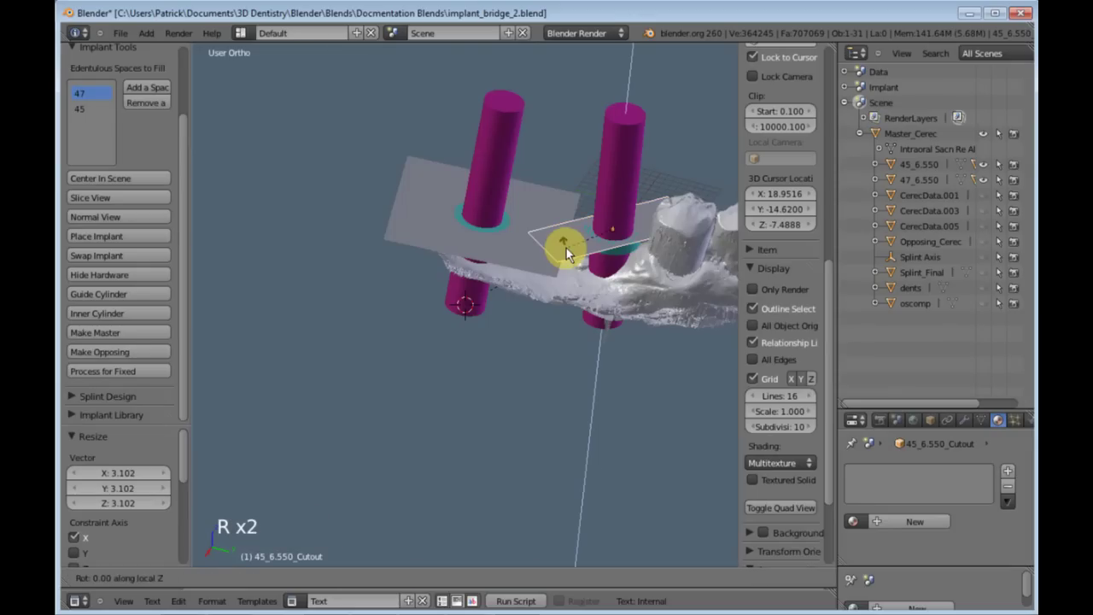
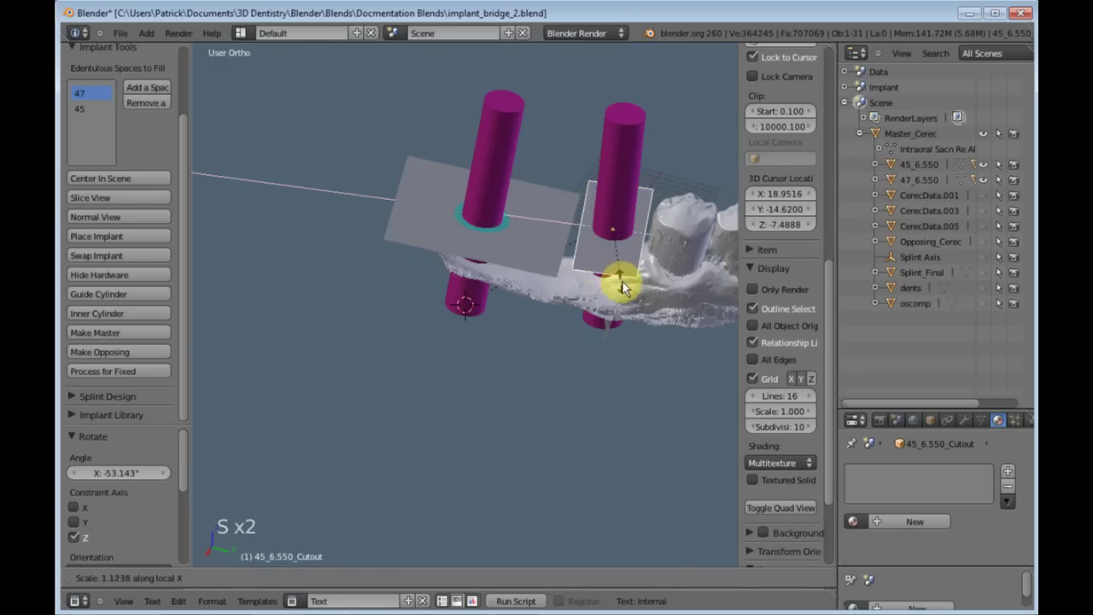
{"action": "left_click", "coordinate": [525, 263]}
{"action": "right_click", "coordinate": [526, 264]}
{"action": "key", "text": "g"}
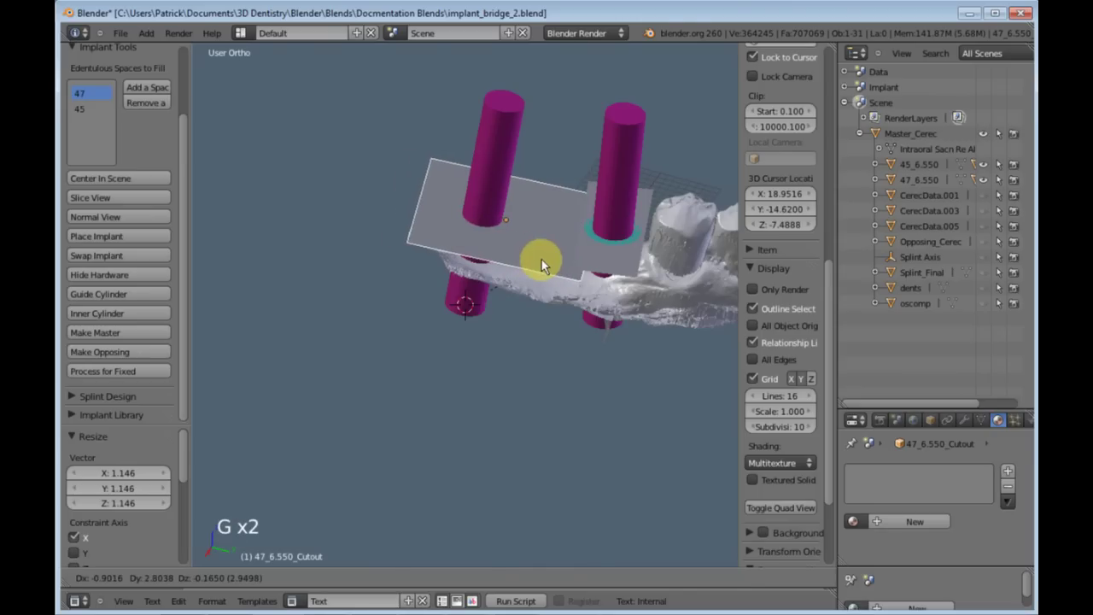
{"action": "right_click", "coordinate": [593, 328]}
{"action": "middle_click", "coordinate": [588, 312]}
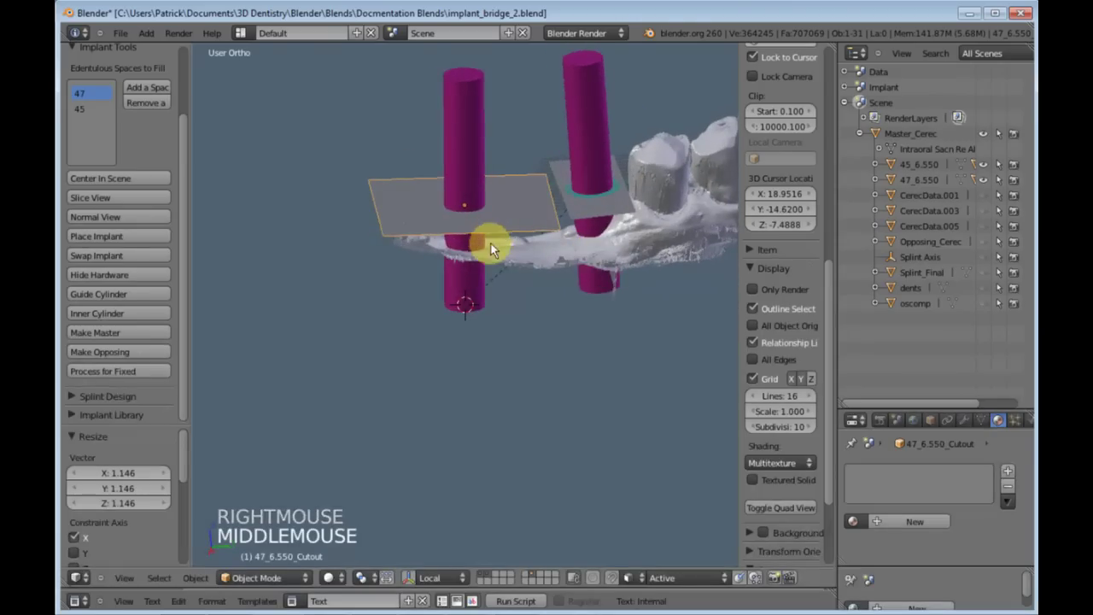
{"action": "key", "text": "KP_7"}
{"action": "scroll", "scroll_direction": "up", "scroll_amount": 3}
{"action": "middle_click", "coordinate": [465, 288]}
{"action": "scroll", "scroll_direction": "down", "scroll_amount": 3}
{"action": "key", "text": "g"}
{"action": "left_click", "coordinate": [481, 285]}
{"action": "key", "text": "r"}
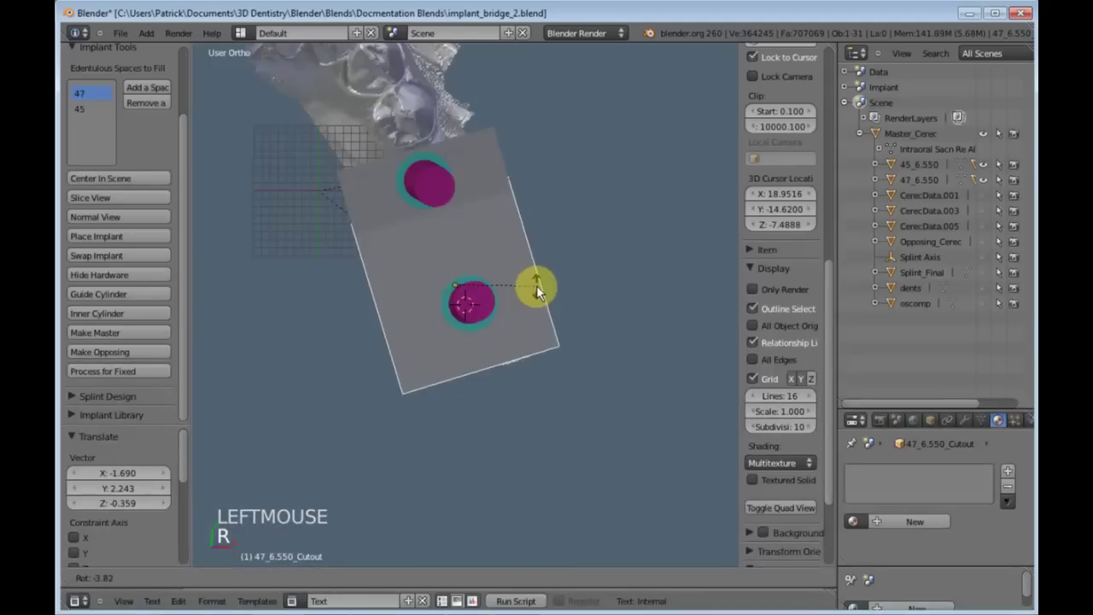
{"action": "left_click", "coordinate": [426, 365]}
Adjust both cutout planes' placement so they sit against the guide rings along the arch
{"action": "middle_click", "coordinate": [322, 280]}
{"action": "right_click", "coordinate": [482, 143]}
{"action": "key", "text": "g"}
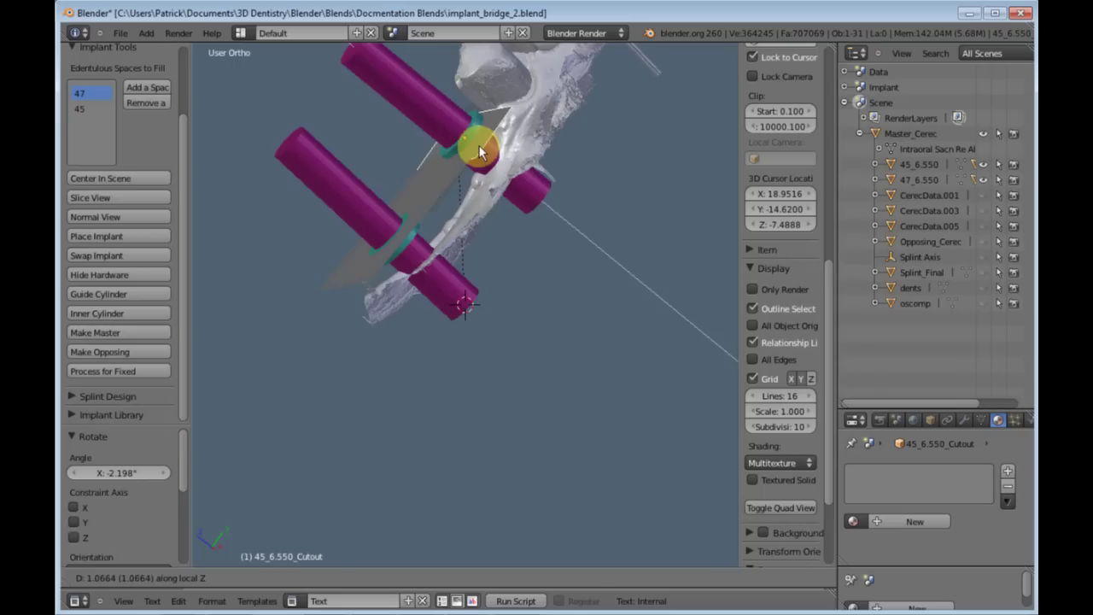
{"action": "left_click", "coordinate": [464, 181]}
{"action": "right_click", "coordinate": [444, 185]}
{"action": "key", "text": "g"}
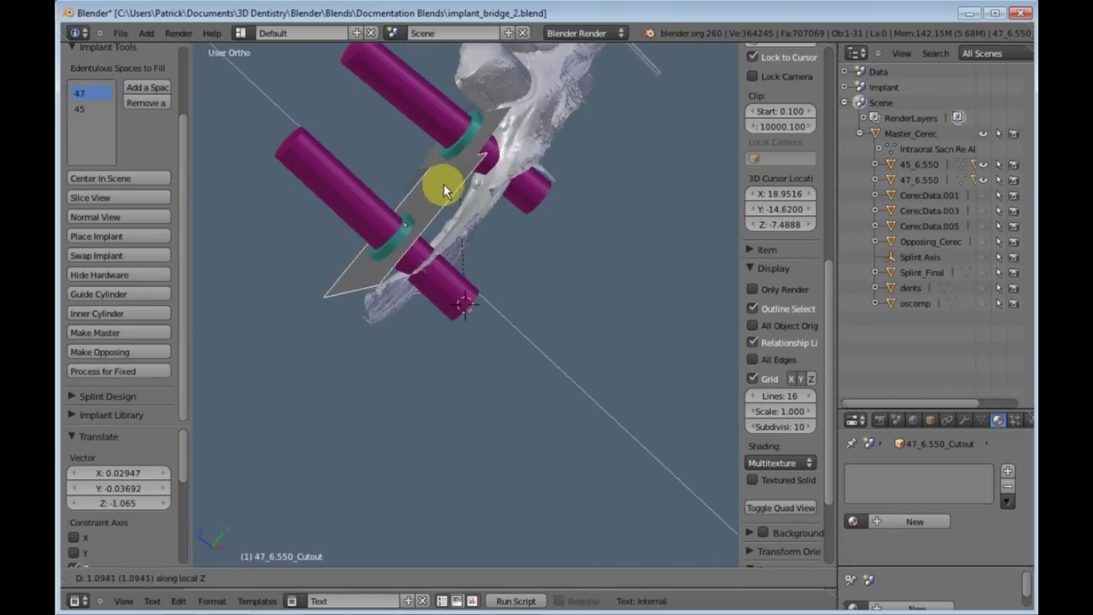
{"action": "left_click", "coordinate": [451, 200]}
{"action": "scroll", "scroll_direction": "down", "scroll_amount": 3}
{"action": "middle_click", "coordinate": [460, 213]}
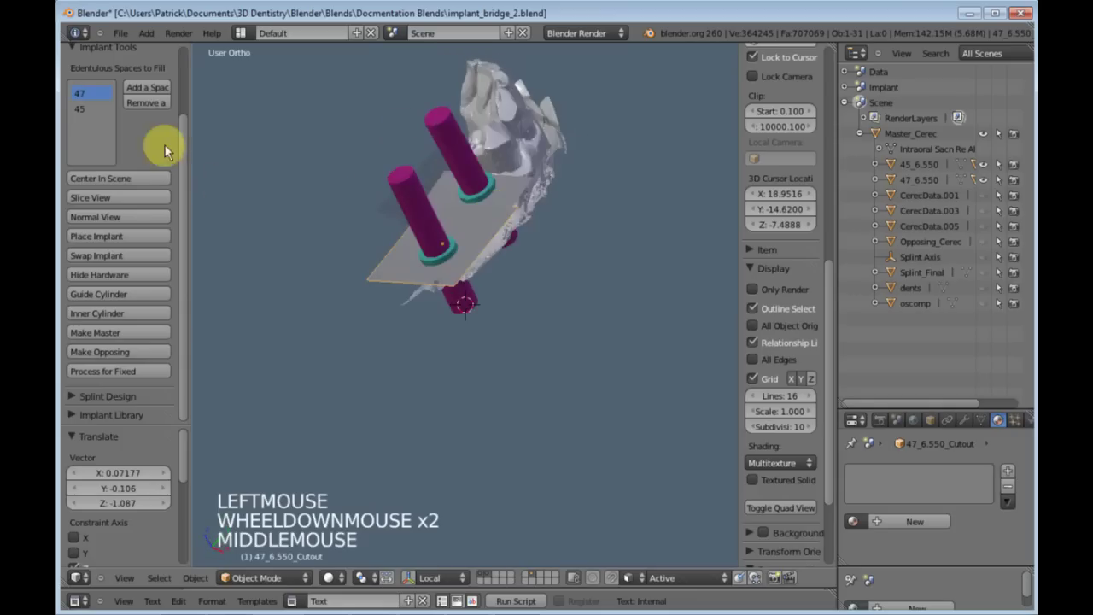
Select implant site 45 and view the arch straight down
{"action": "left_click", "coordinate": [93, 283]}
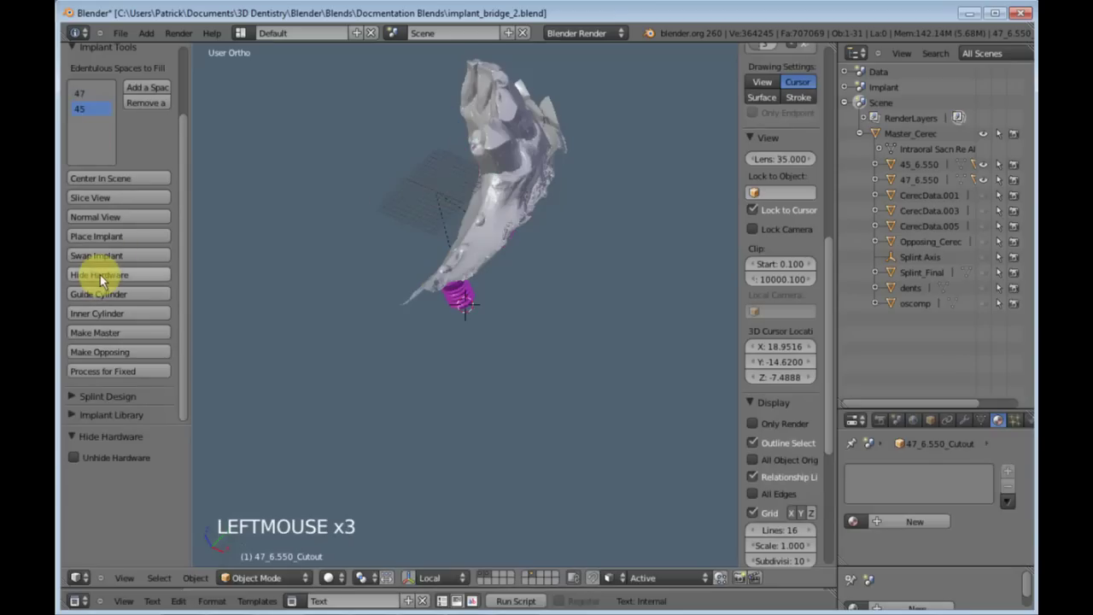
{"action": "middle_click", "coordinate": [389, 248]}
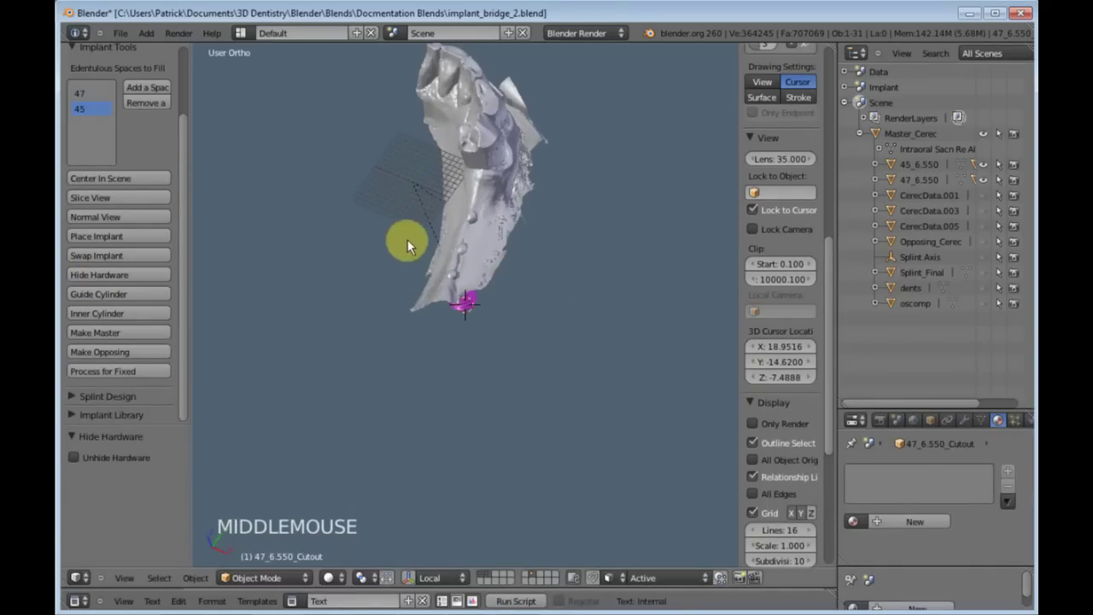
{"action": "key", "text": "KP_7"}
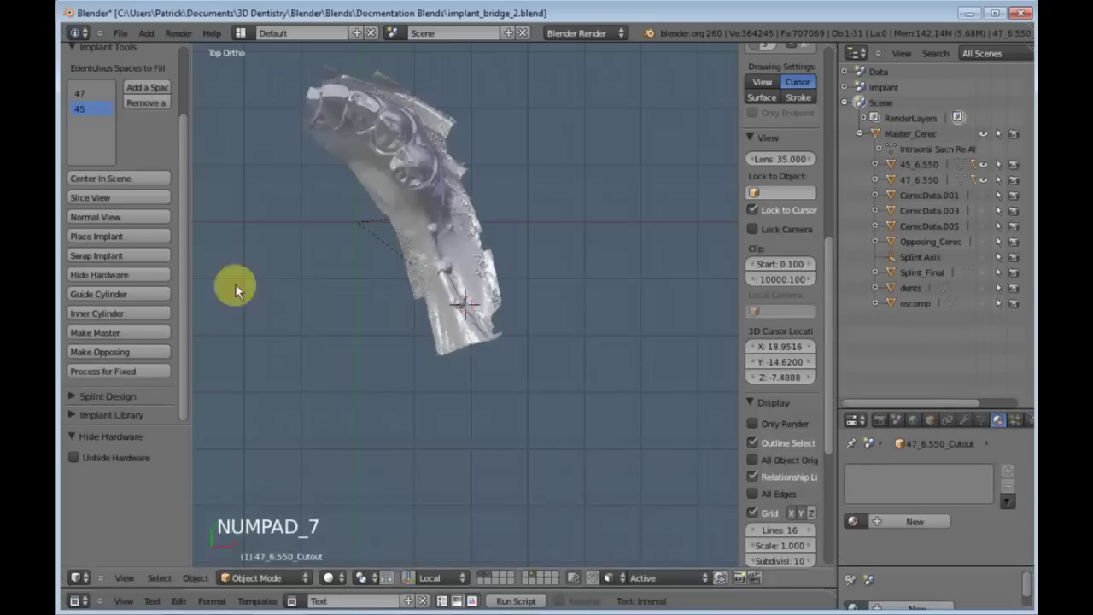
{"action": "left_click", "coordinate": [100, 114]}
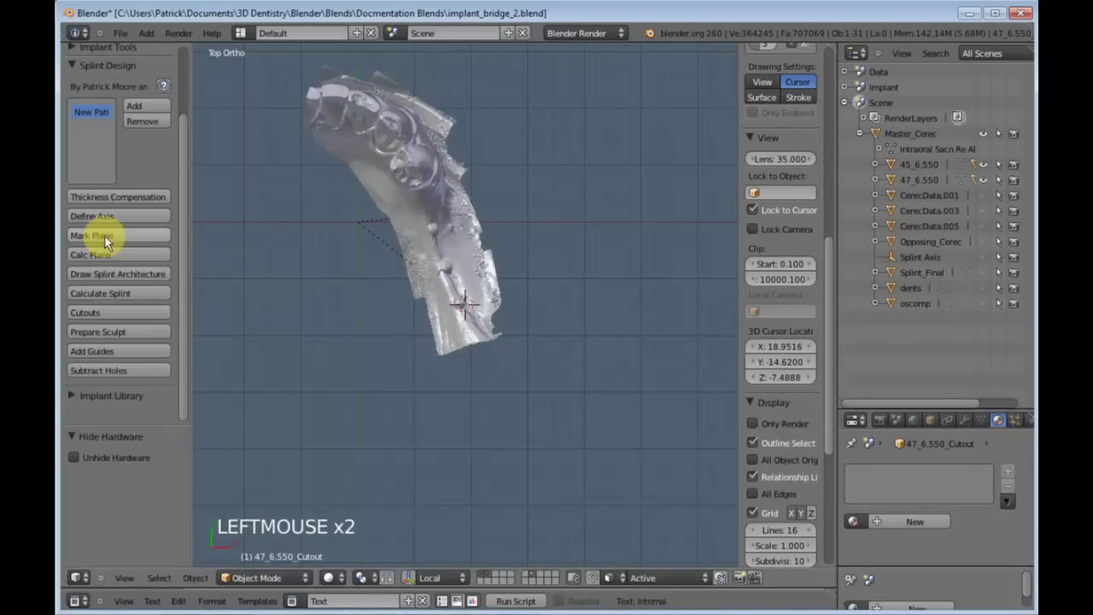
{"action": "left_click", "coordinate": [991, 227]}
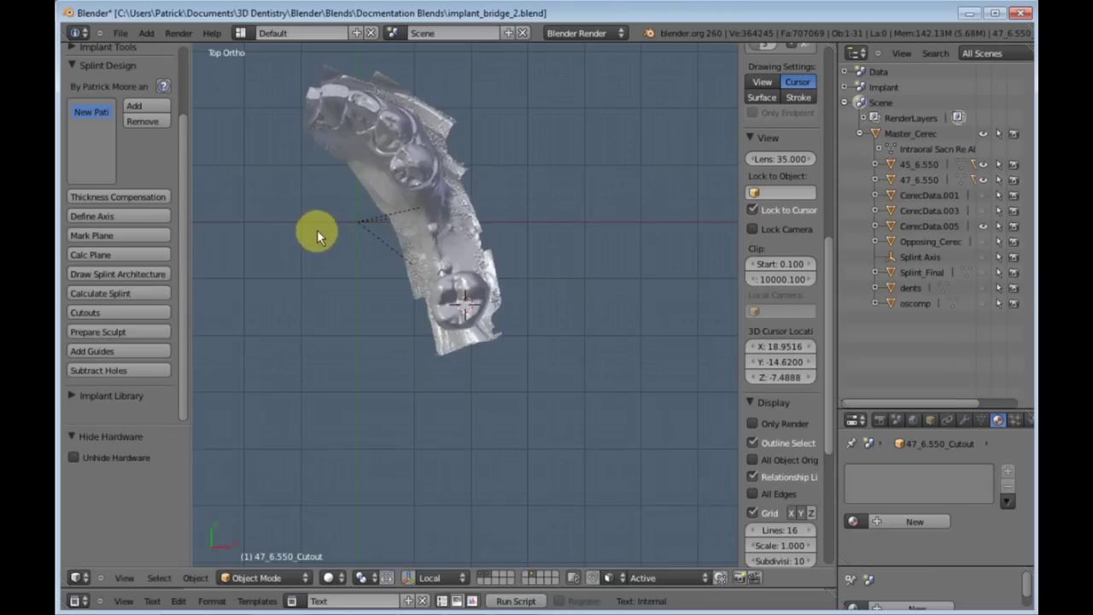
Place the 3D cursor on the arch scan surface and return to the top view
{"action": "left_click", "coordinate": [323, 231]}
{"action": "middle_click", "coordinate": [465, 379]}
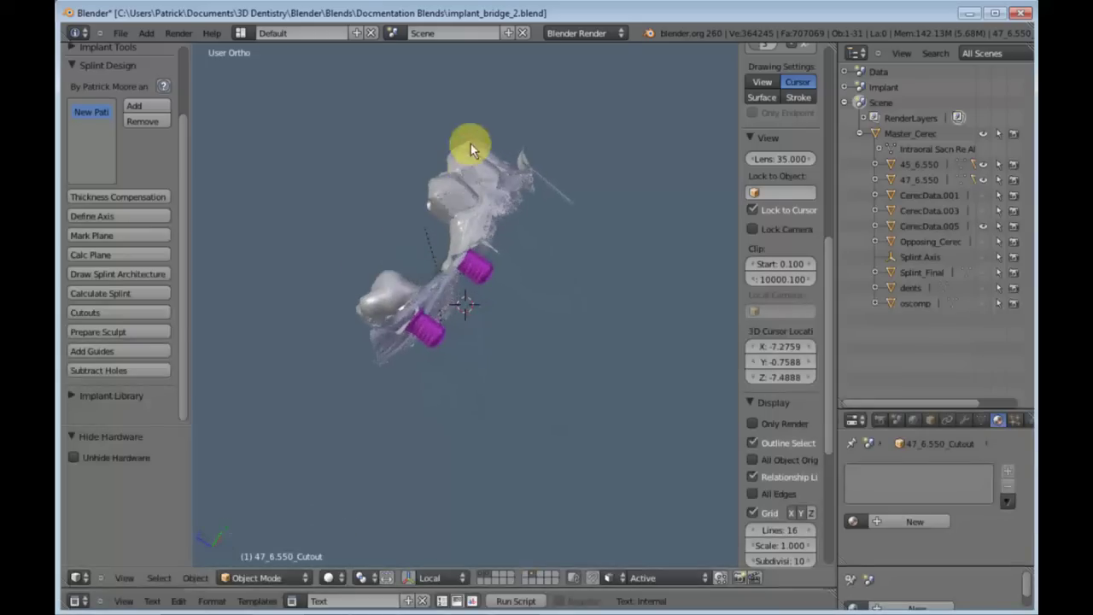
{"action": "left_click", "coordinate": [414, 236]}
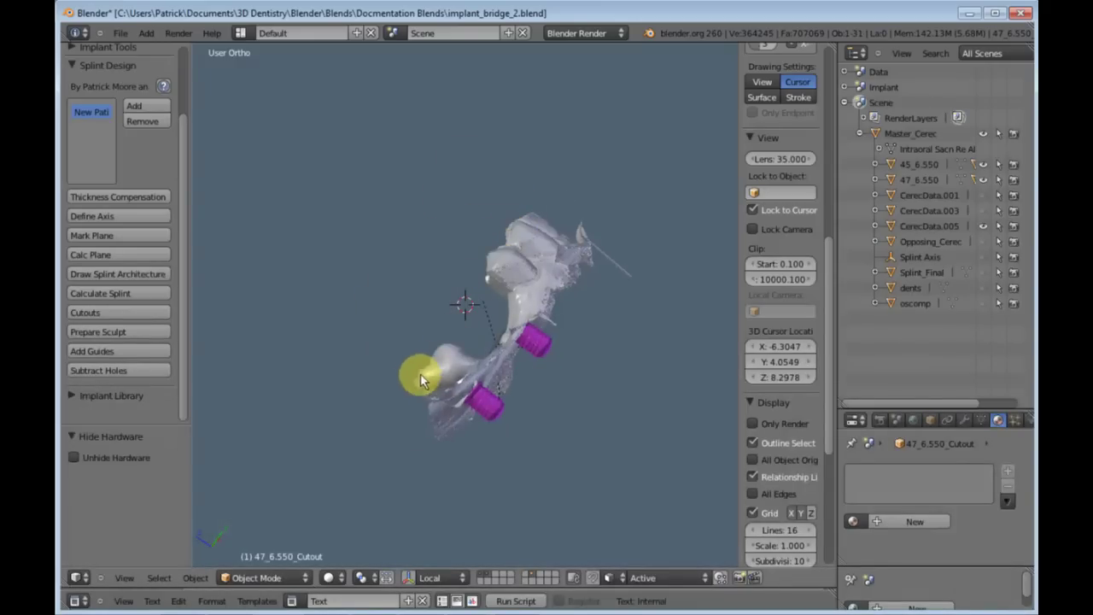
{"action": "key", "text": "KP_7"}
{"action": "left_click", "coordinate": [466, 346]}
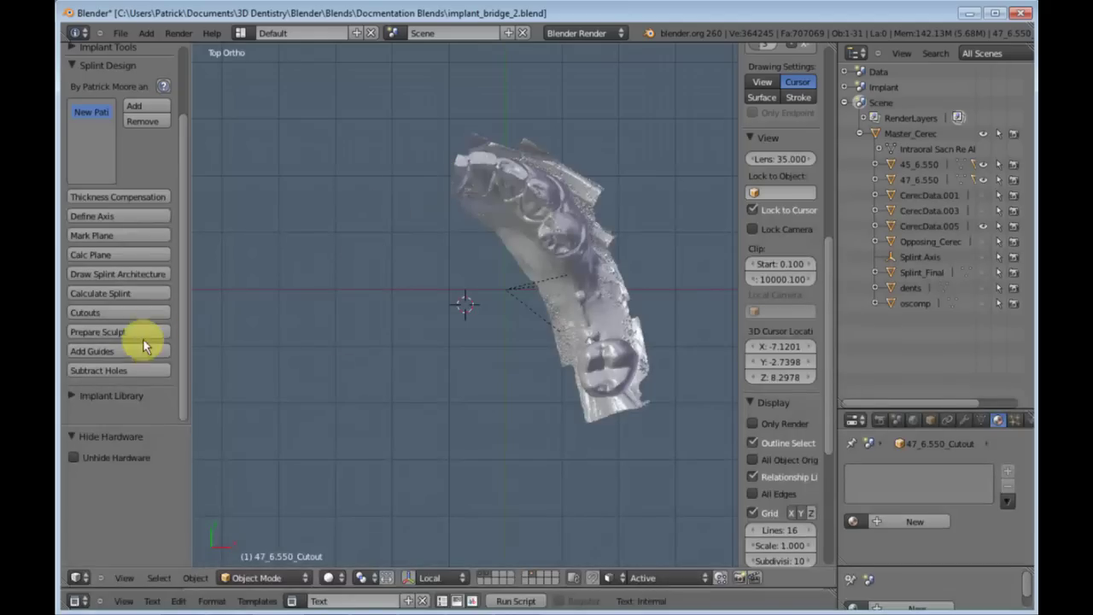
Start Mark Plane and make the arch scan the active object for occlusal point marking
{"action": "left_click", "coordinate": [96, 241]}
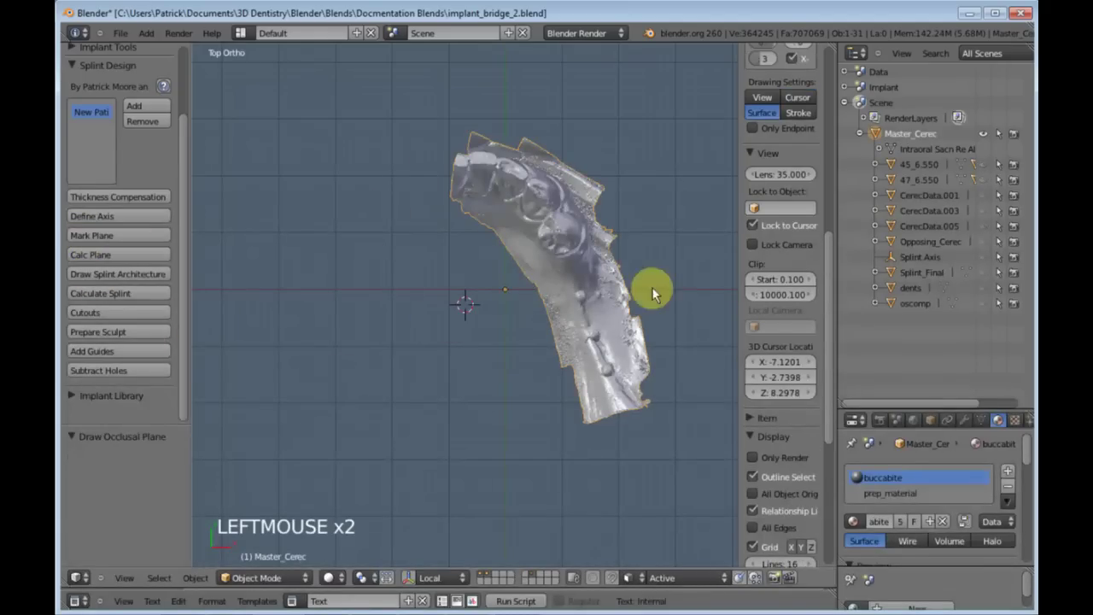
{"action": "left_click", "coordinate": [991, 235]}
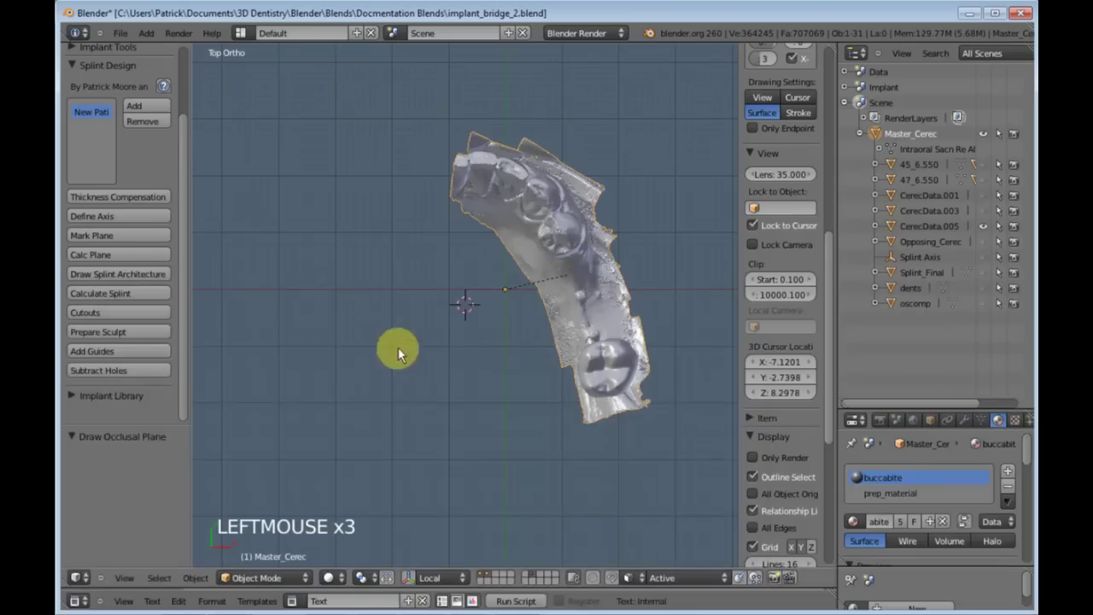
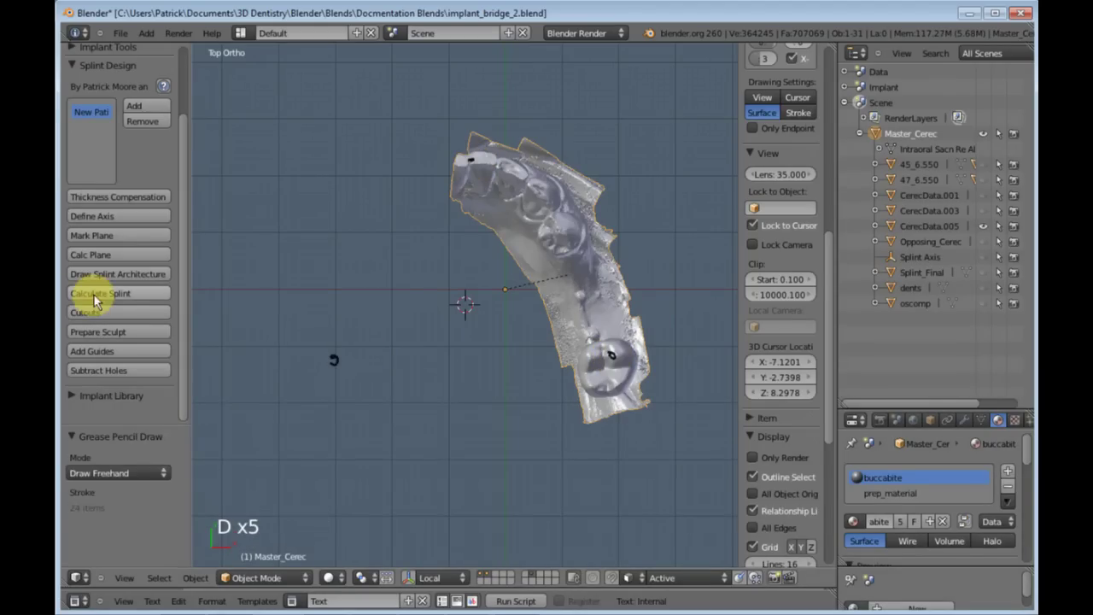
Calculate the occlusal plane disc from the marked points, then scale, move and shrink it under the teeth
{"action": "left_click", "coordinate": [107, 257]}
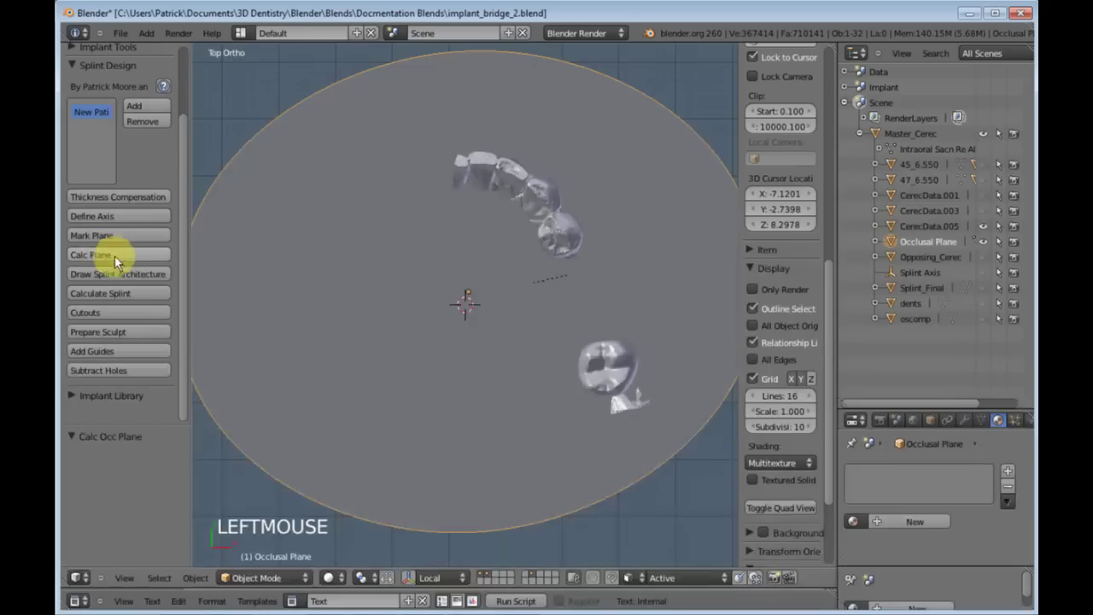
{"action": "key", "text": "s"}
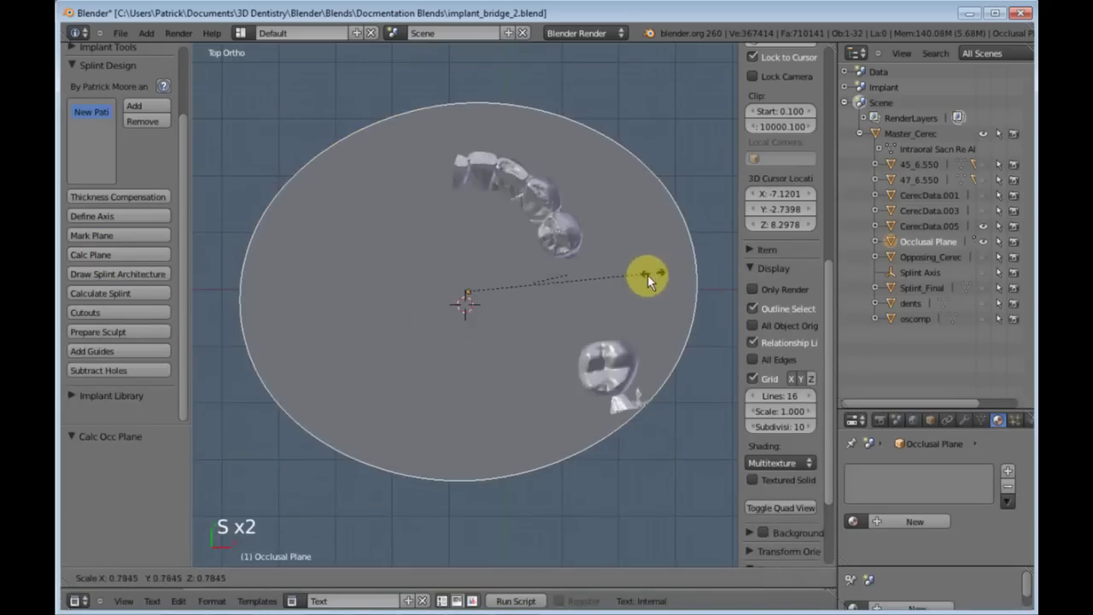
{"action": "left_click", "coordinate": [626, 281]}
{"action": "key", "text": "g"}
{"action": "left_click", "coordinate": [645, 279]}
{"action": "key", "text": "s"}
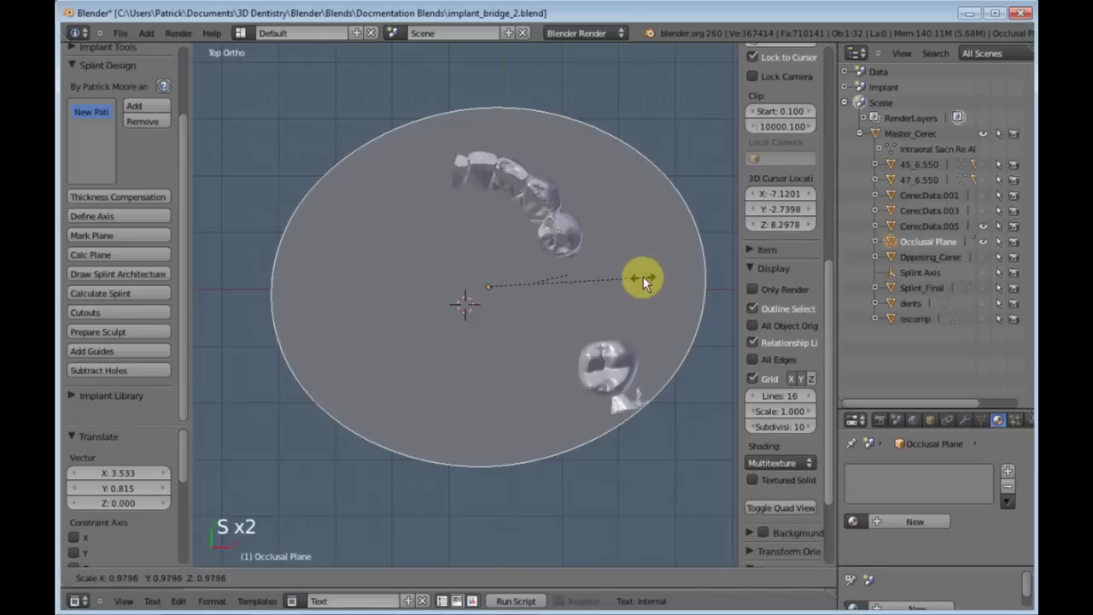
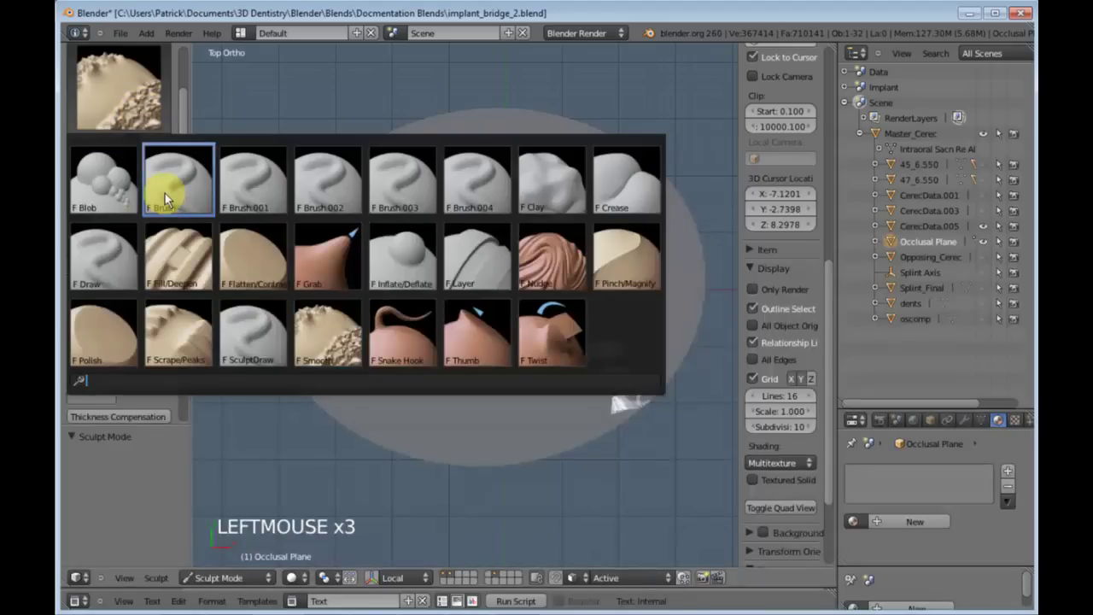
Set up the sculpt Brush in Subtract mode with adjusted radius and strength
{"action": "left_click", "coordinate": [145, 290]}
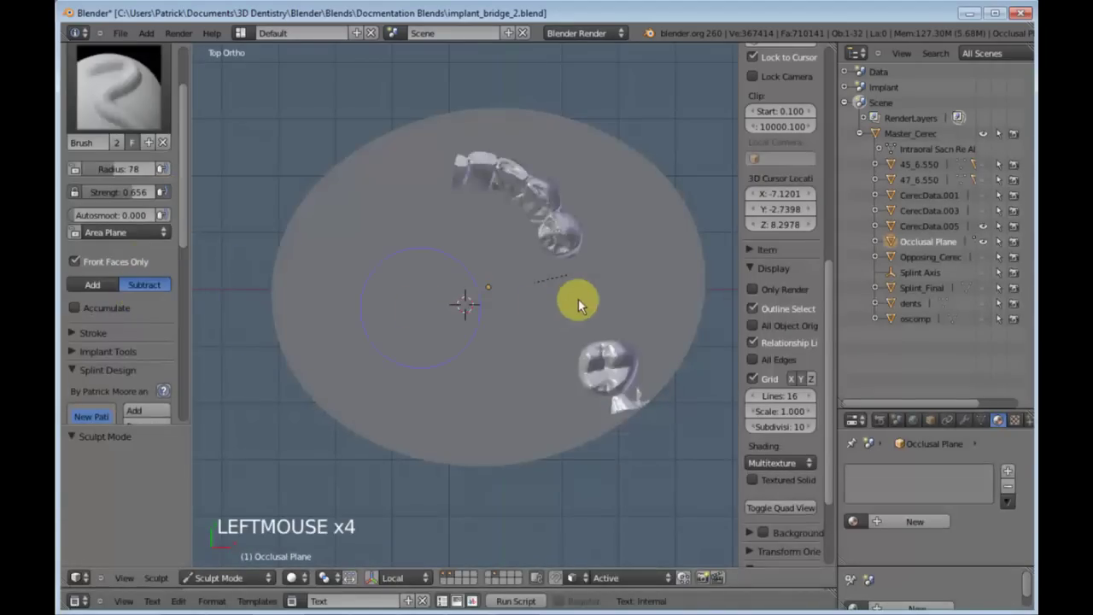
{"action": "scroll", "scroll_direction": "up", "scroll_amount": 3}
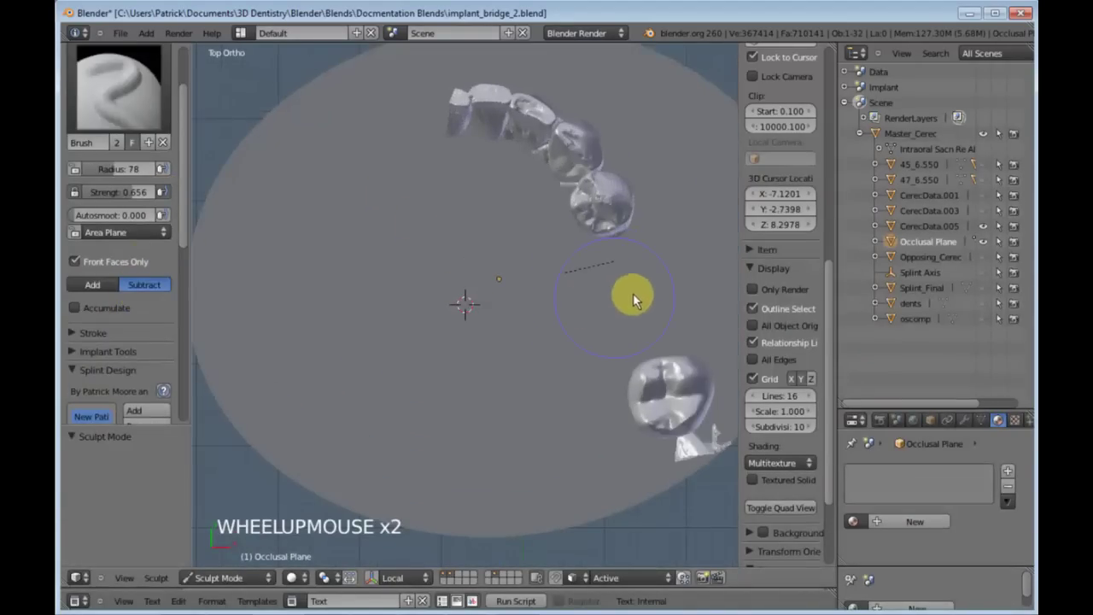
{"action": "left_click", "coordinate": [764, 60]}
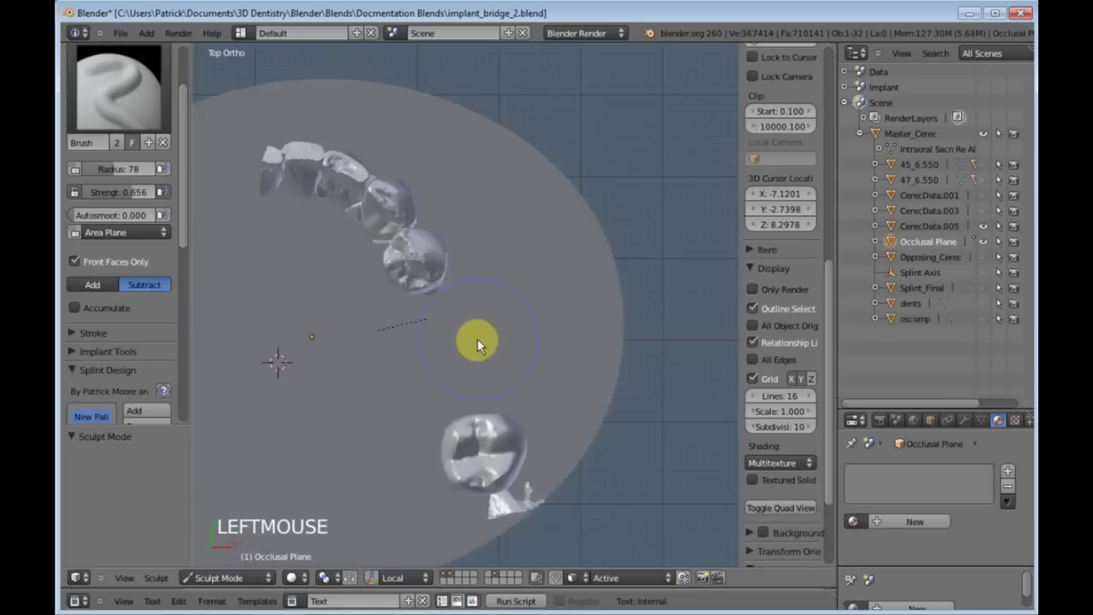
{"action": "scroll", "scroll_direction": "up", "scroll_amount": 3}
{"action": "key", "text": "f"}
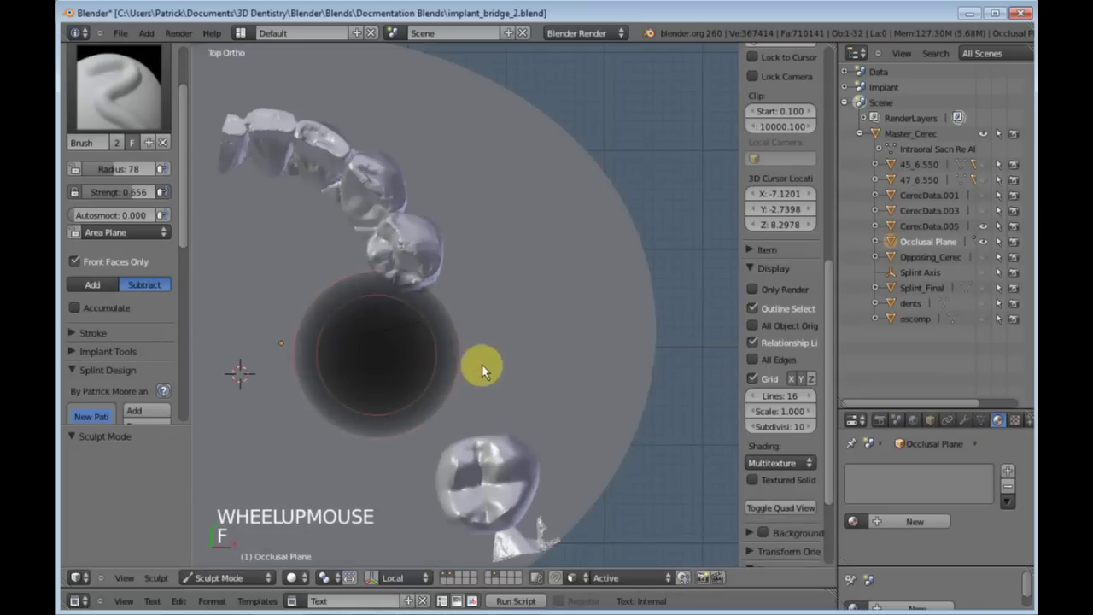
{"action": "right_click", "coordinate": [471, 363]}
{"action": "key", "text": "shift+f"}
{"action": "right_click", "coordinate": [461, 361]}
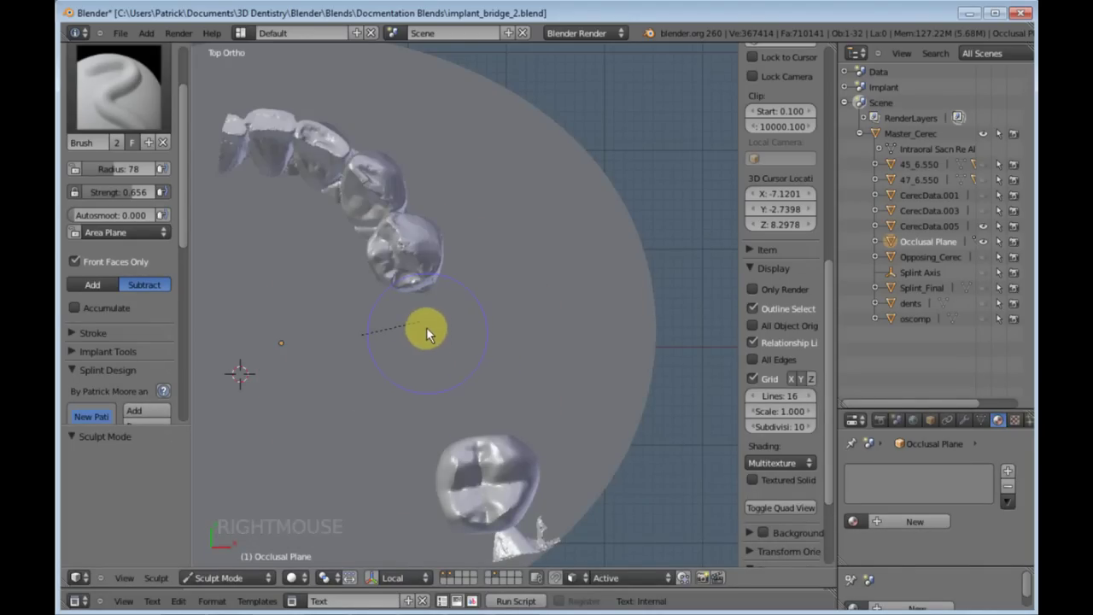
{"action": "key", "text": "shift+f"}
{"action": "left_click", "coordinate": [434, 331]}
{"action": "key", "text": "f"}
{"action": "left_click", "coordinate": [429, 322]}
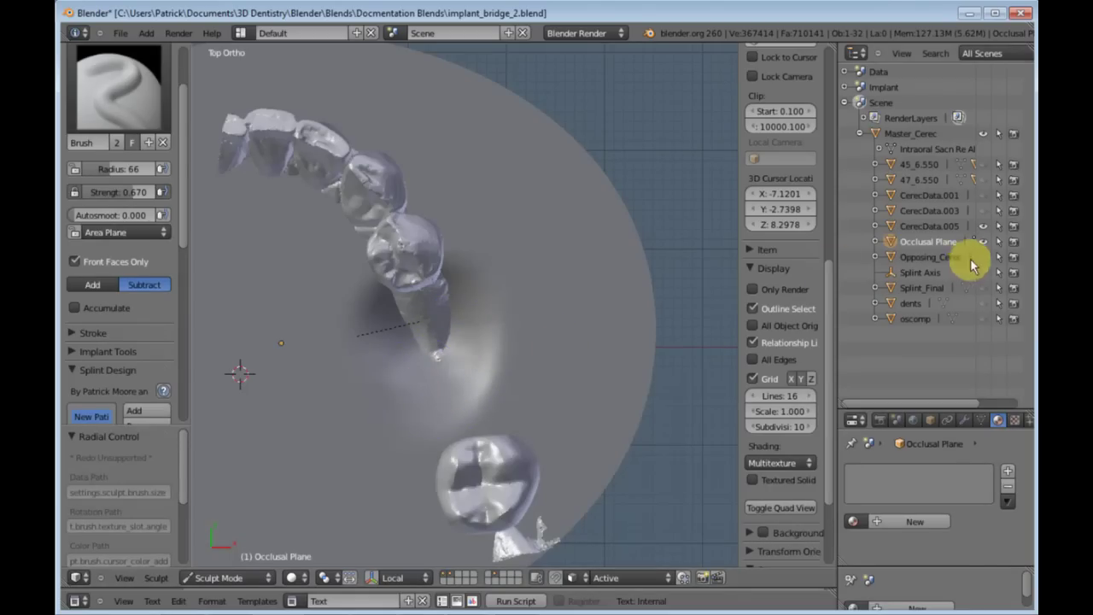
Stroke depressions into the disc along the teeth, then return to object mode
{"action": "left_click", "coordinate": [982, 244]}
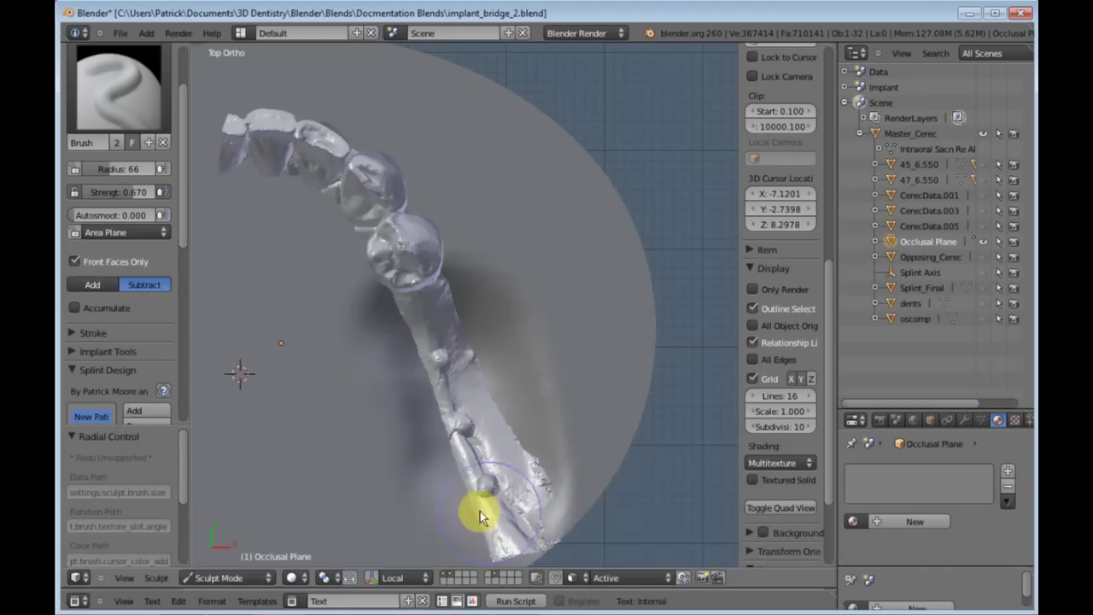
{"action": "left_click", "coordinate": [419, 392]}
{"action": "scroll", "scroll_direction": "down", "scroll_amount": 3}
{"action": "left_click", "coordinate": [467, 513]}
{"action": "left_click", "coordinate": [467, 513]}
{"action": "key", "text": "shift+f"}
{"action": "right_click", "coordinate": [466, 505]}
{"action": "key", "text": "f"}
{"action": "left_click", "coordinate": [463, 510]}
{"action": "left_click", "coordinate": [452, 518]}
{"action": "left_click", "coordinate": [255, 580]}
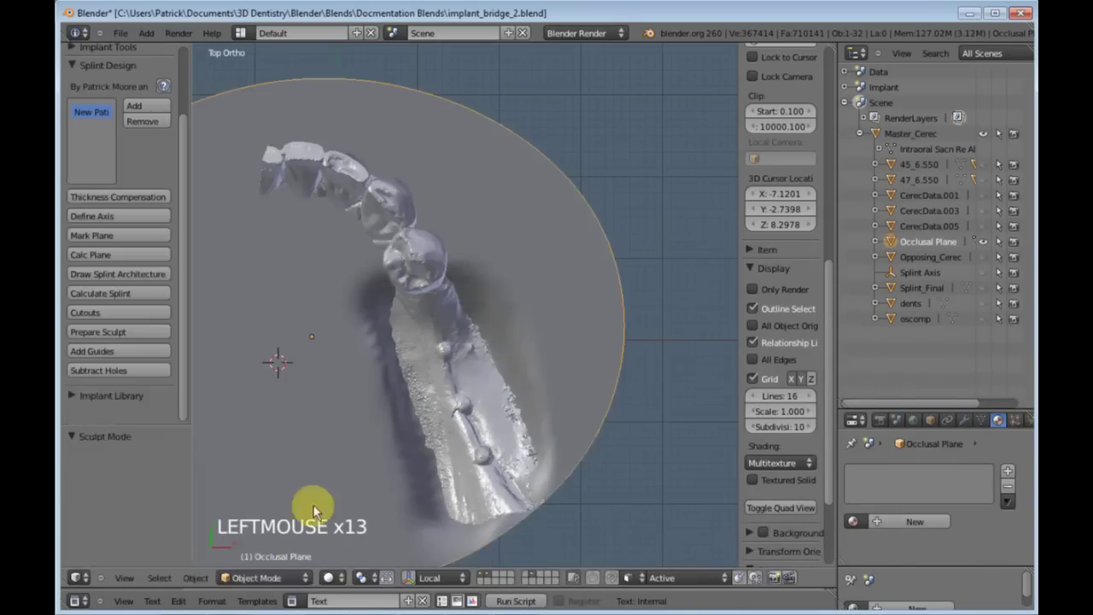
Smooth the sculpted area of the disc with the Smooth brush at adjusted strength
{"action": "middle_click", "coordinate": [415, 444]}
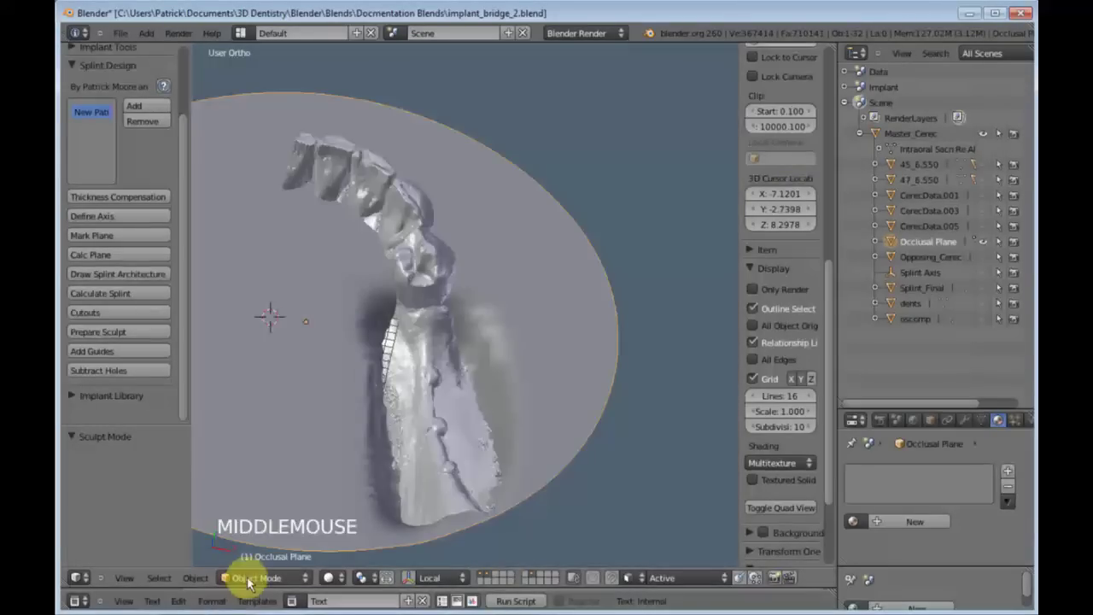
{"action": "left_click", "coordinate": [348, 424]}
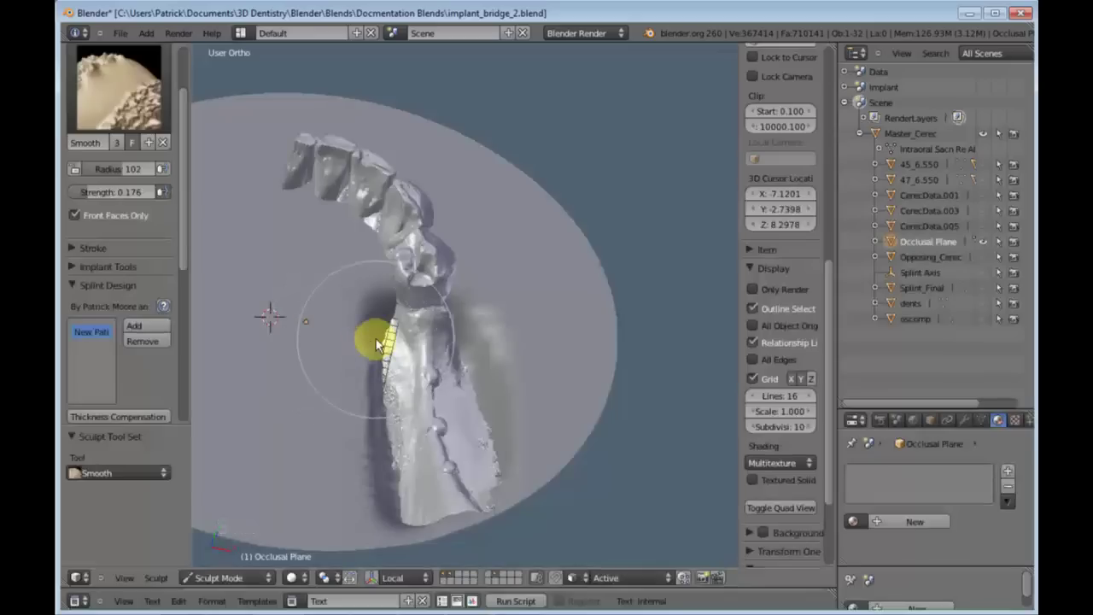
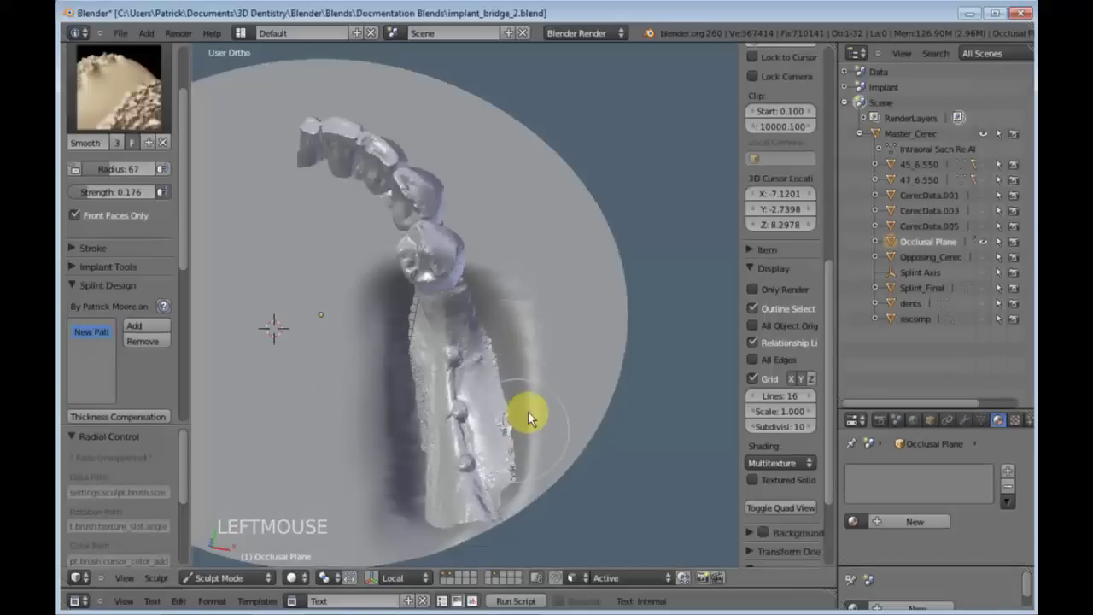
{"action": "key", "text": "shift+f"}
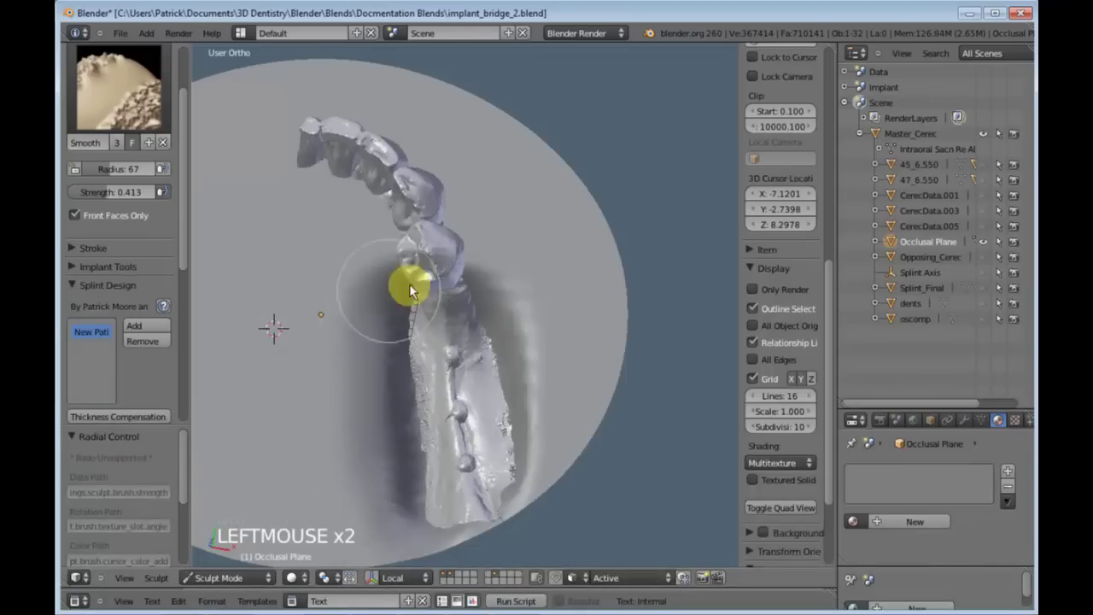
{"action": "left_click", "coordinate": [406, 470]}
{"action": "left_click", "coordinate": [263, 583]}
Start Draw Splint Architecture, creating an empty Splint object
{"action": "scroll", "scroll_direction": "down", "scroll_amount": 3}
{"action": "middle_click", "coordinate": [415, 409]}
{"action": "scroll", "scroll_direction": "up", "scroll_amount": 3}
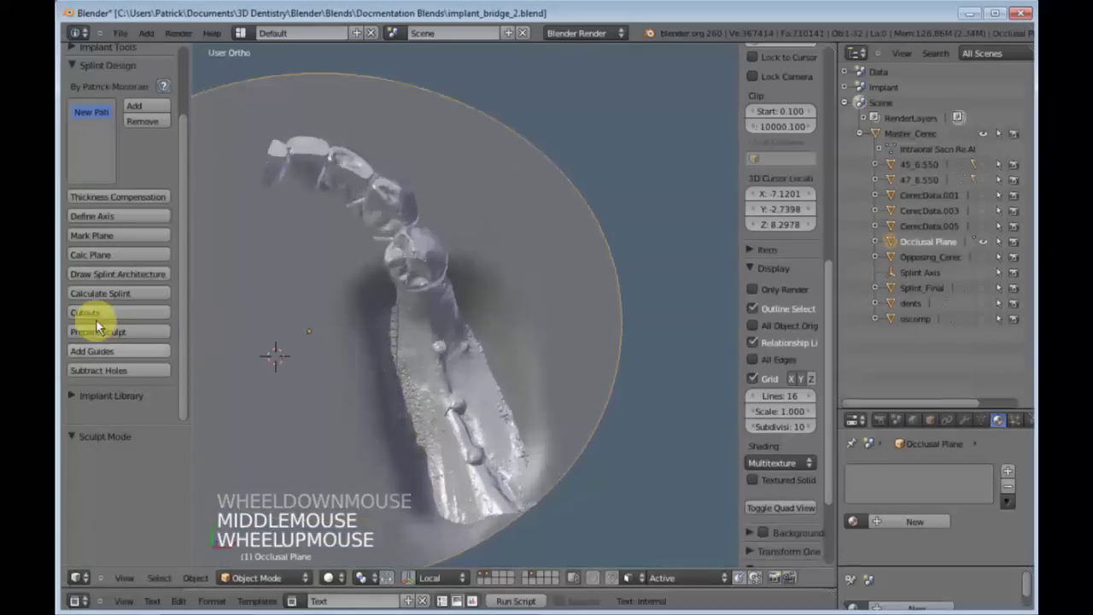
{"action": "left_click", "coordinate": [108, 279]}
Draw grease pencil outline strokes across the teeth, erasing and redrawing the first one
{"action": "middle_click", "coordinate": [358, 234]}
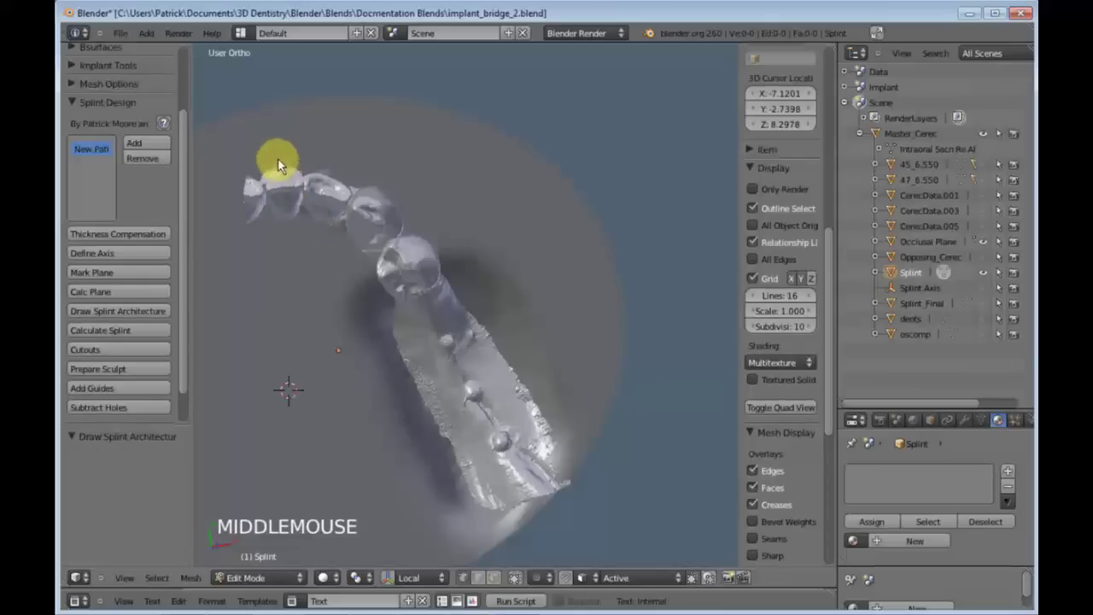
{"action": "key", "text": "d"}
{"action": "left_click", "coordinate": [283, 157]}
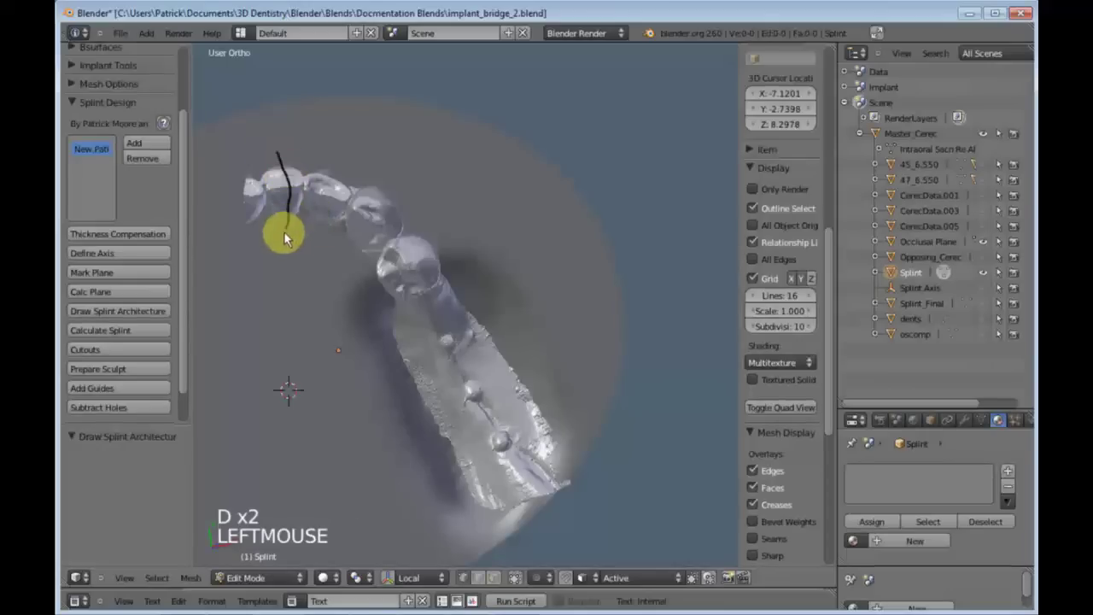
{"action": "key", "text": "d"}
{"action": "key", "text": "d"}
{"action": "right_click", "coordinate": [300, 226]}
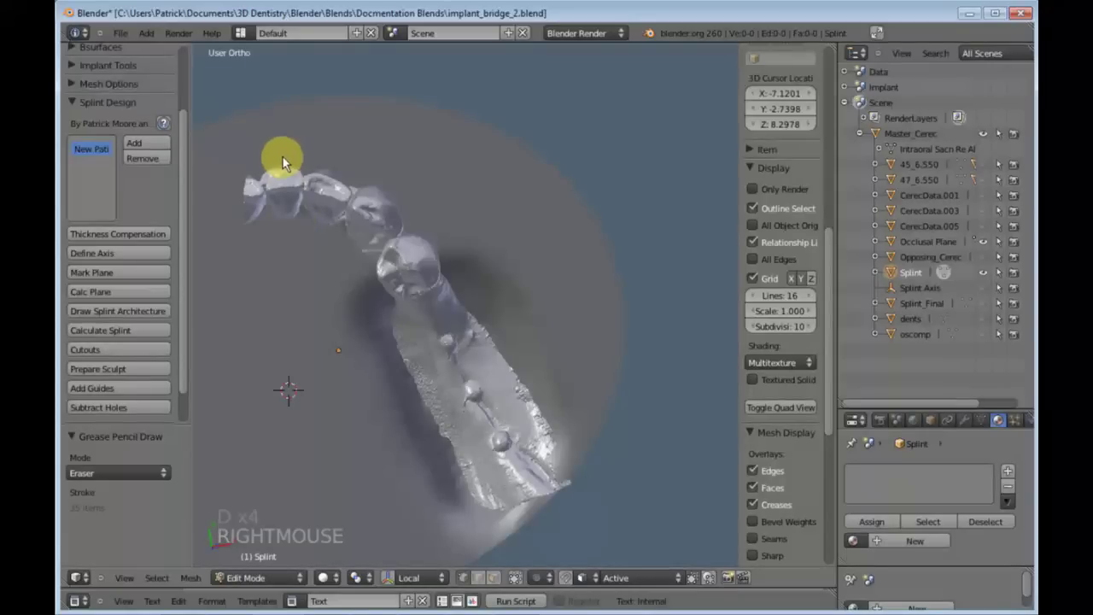
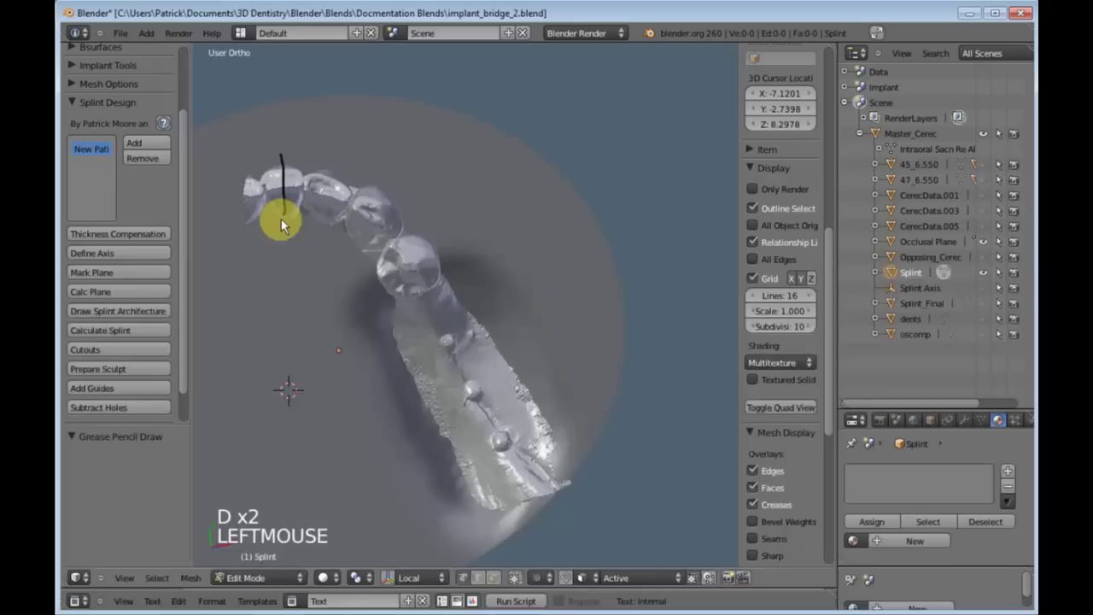
{"action": "left_click", "coordinate": [344, 168]}
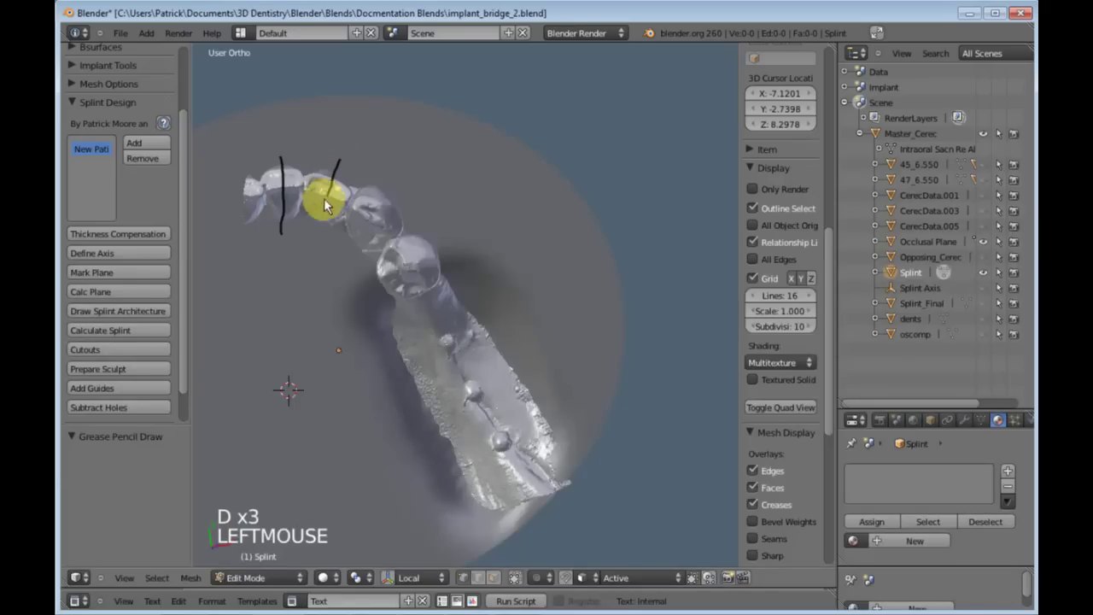
{"action": "key", "text": "d"}
{"action": "left_click", "coordinate": [401, 197]}
{"action": "left_click", "coordinate": [448, 250]}
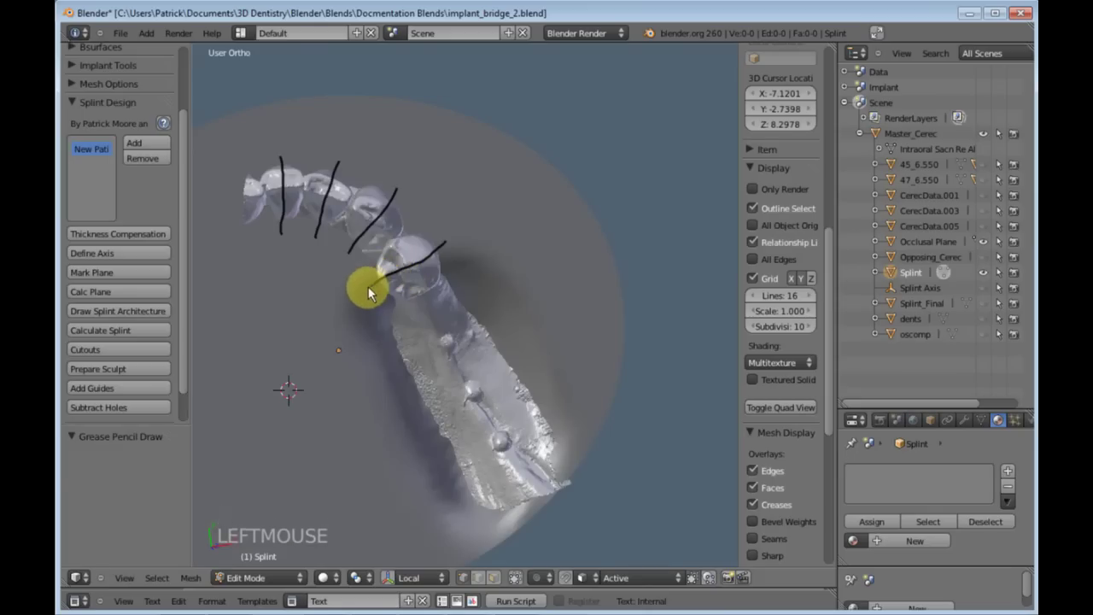
Finish the outline and run Calculate Splint to bring up offset and thickness settings
{"action": "key", "text": "d"}
{"action": "left_click", "coordinate": [552, 430]}
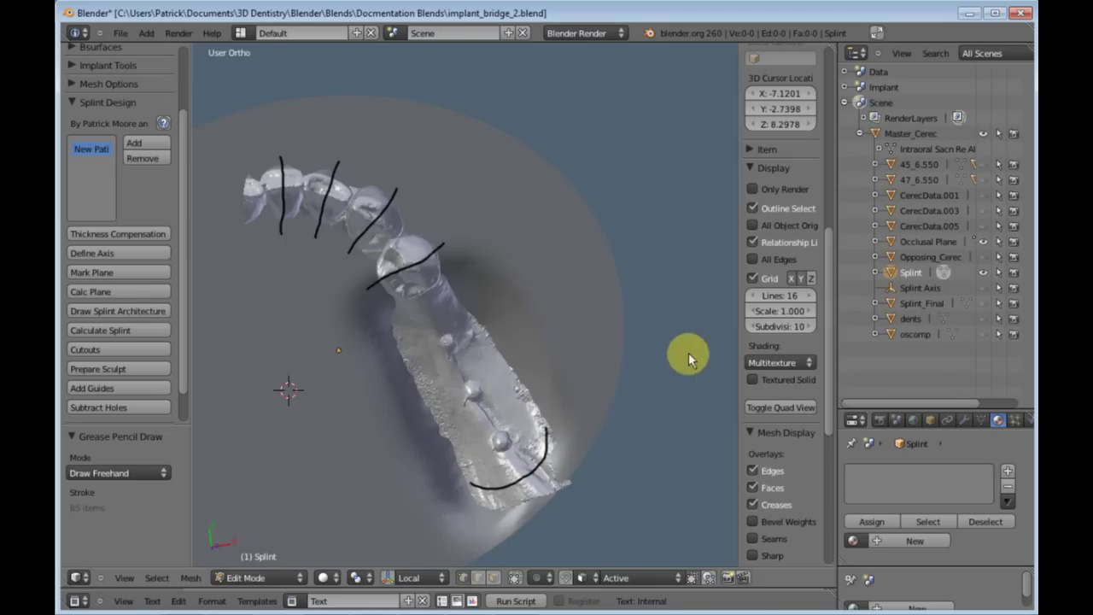
{"action": "left_click", "coordinate": [106, 334]}
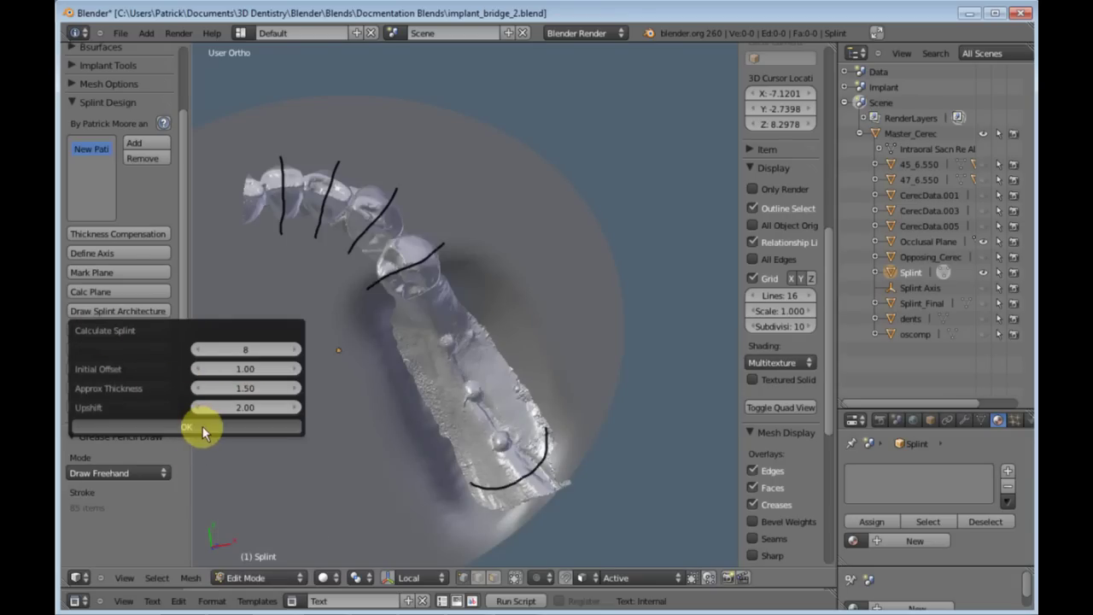
Inspect the calculated splint shell, then add the Cutouts object from the Splint Design panel
{"action": "middle_click", "coordinate": [381, 462]}
{"action": "middle_click", "coordinate": [433, 367]}
{"action": "middle_click", "coordinate": [393, 385]}
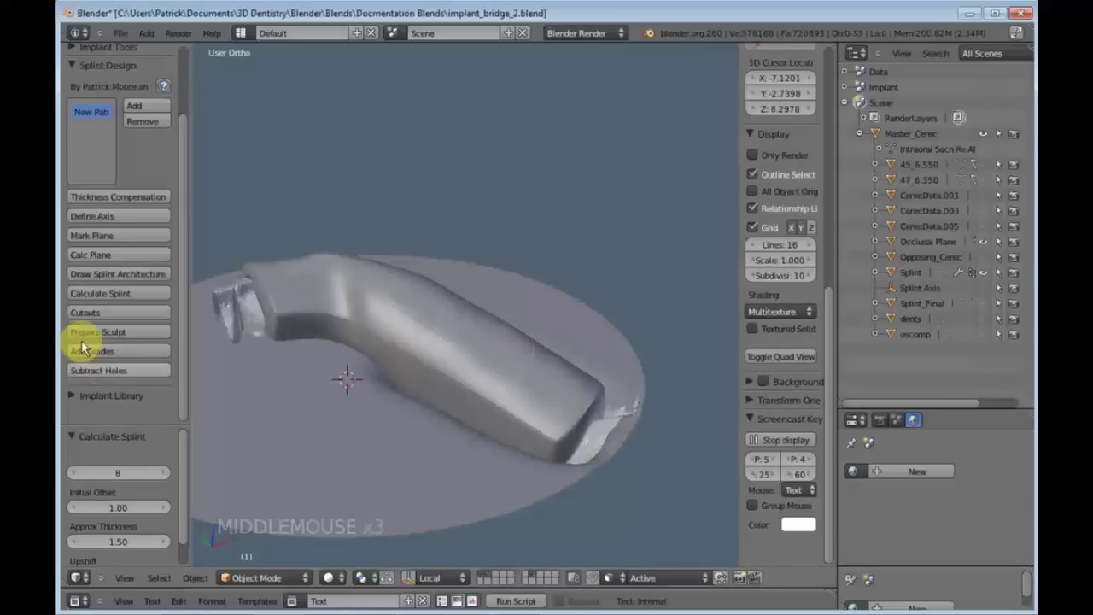
{"action": "left_click", "coordinate": [97, 317]}
{"action": "middle_click", "coordinate": [307, 404]}
{"action": "scroll", "scroll_direction": "up", "scroll_amount": 3}
{"action": "middle_click", "coordinate": [428, 352]}
{"action": "scroll", "scroll_direction": "down", "scroll_amount": 3}
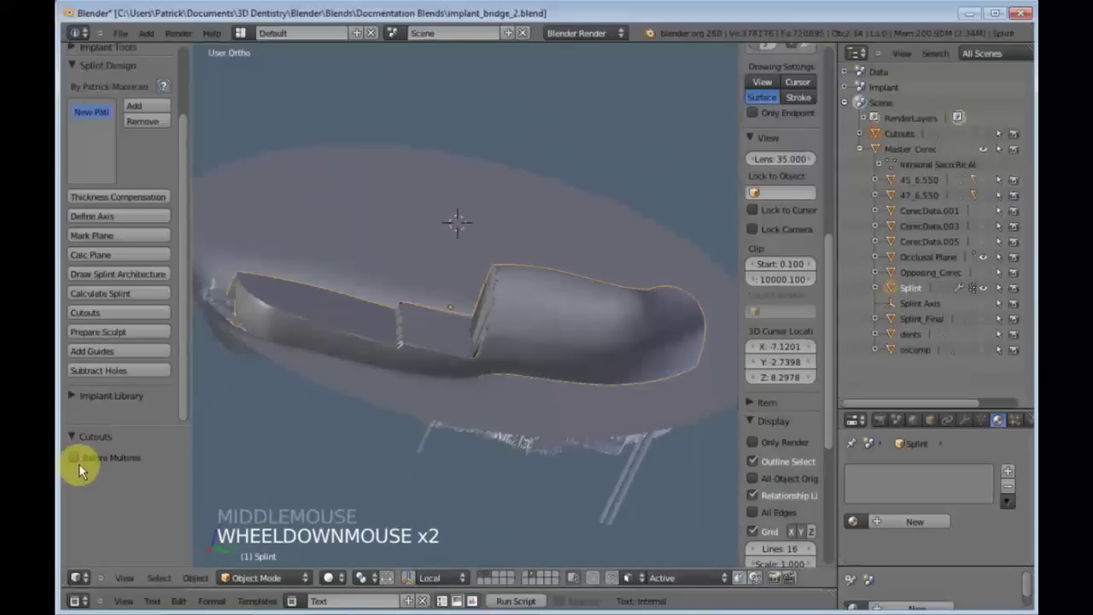
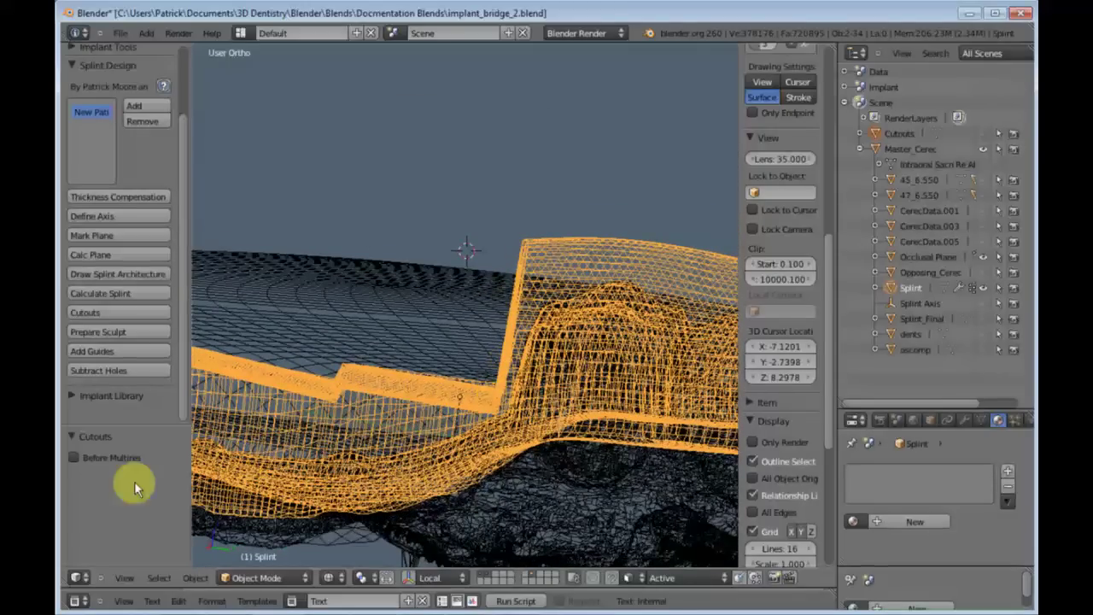
Switch on Before Multires in the Cutouts operator settings
{"action": "left_click", "coordinate": [75, 457]}
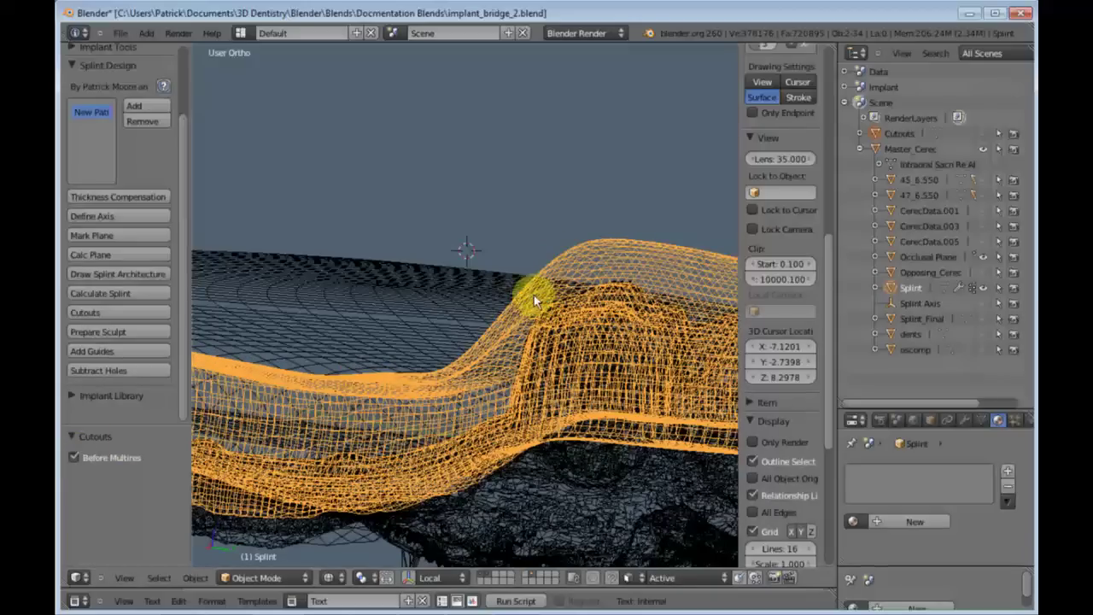
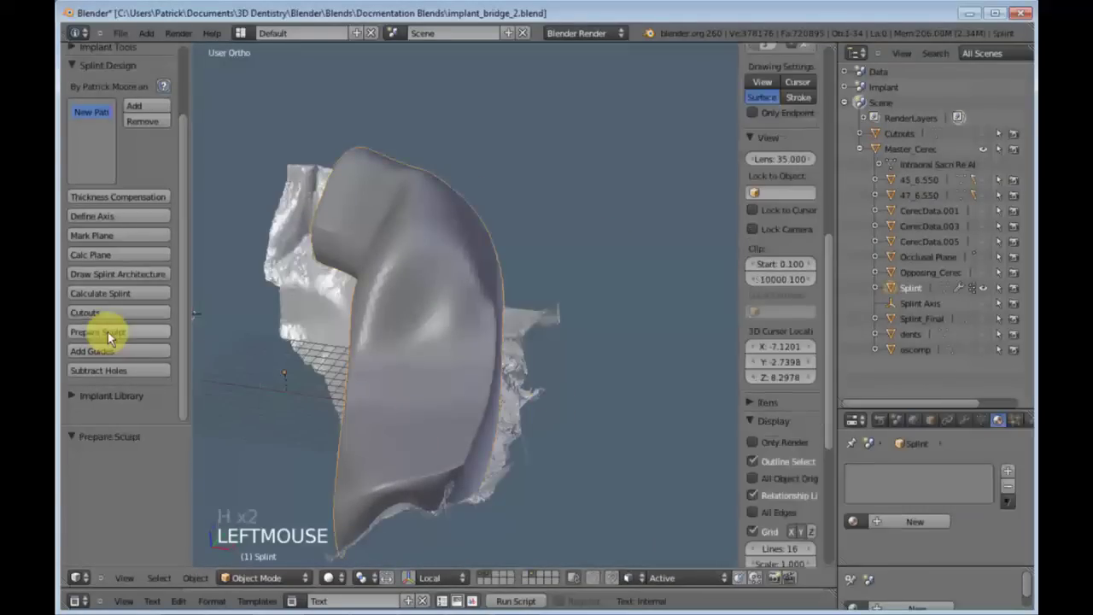
Enter Sculpt Mode on the splint and expand implant 45_6.550 in the Outliner
{"action": "middle_click", "coordinate": [394, 416]}
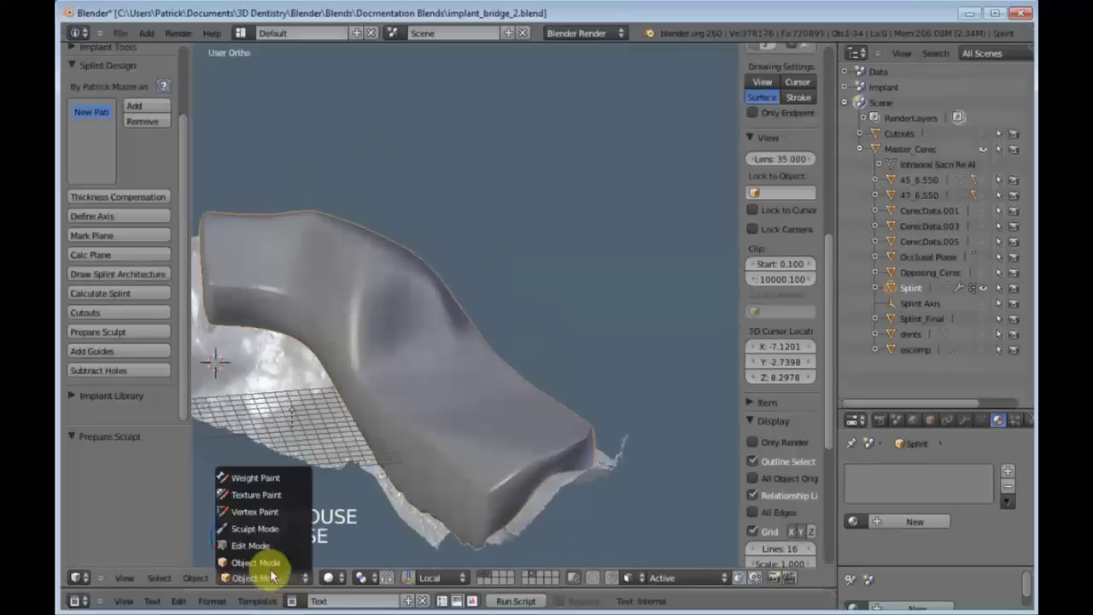
{"action": "left_click", "coordinate": [261, 528]}
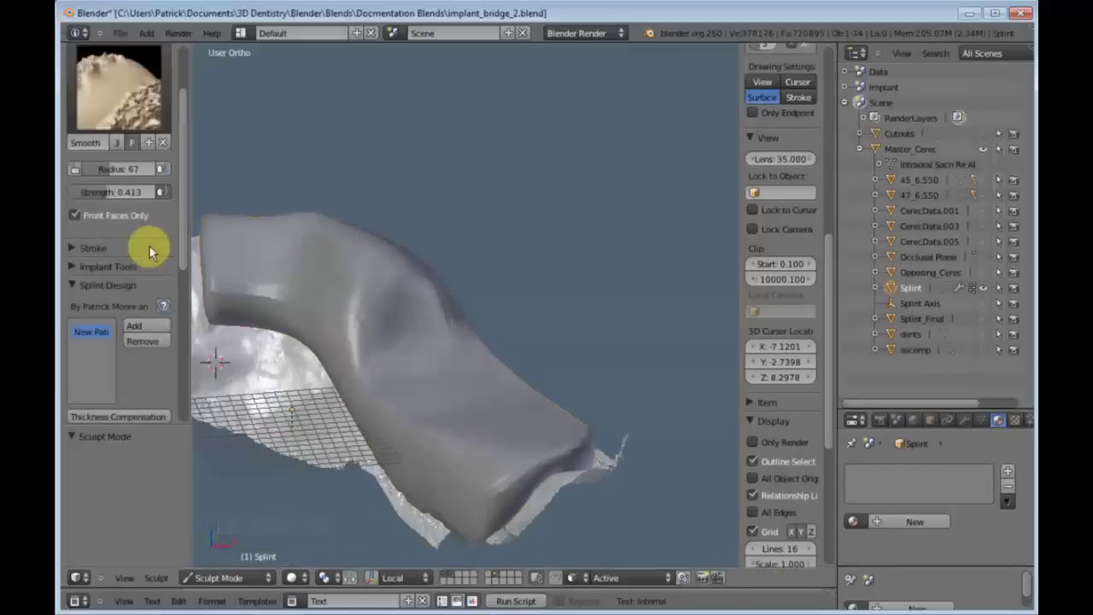
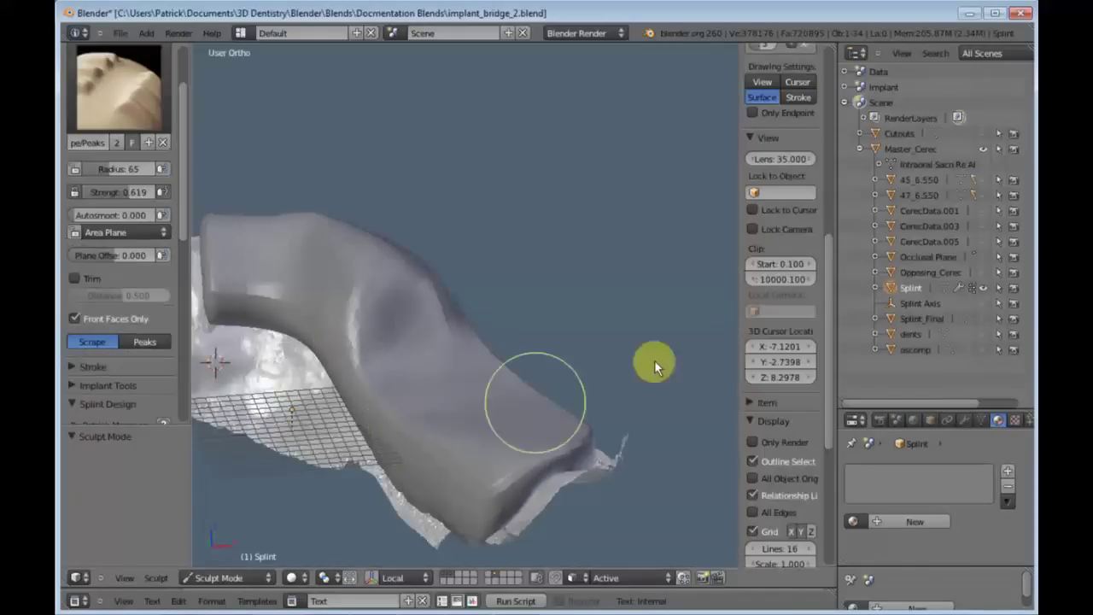
{"action": "left_click", "coordinate": [883, 199]}
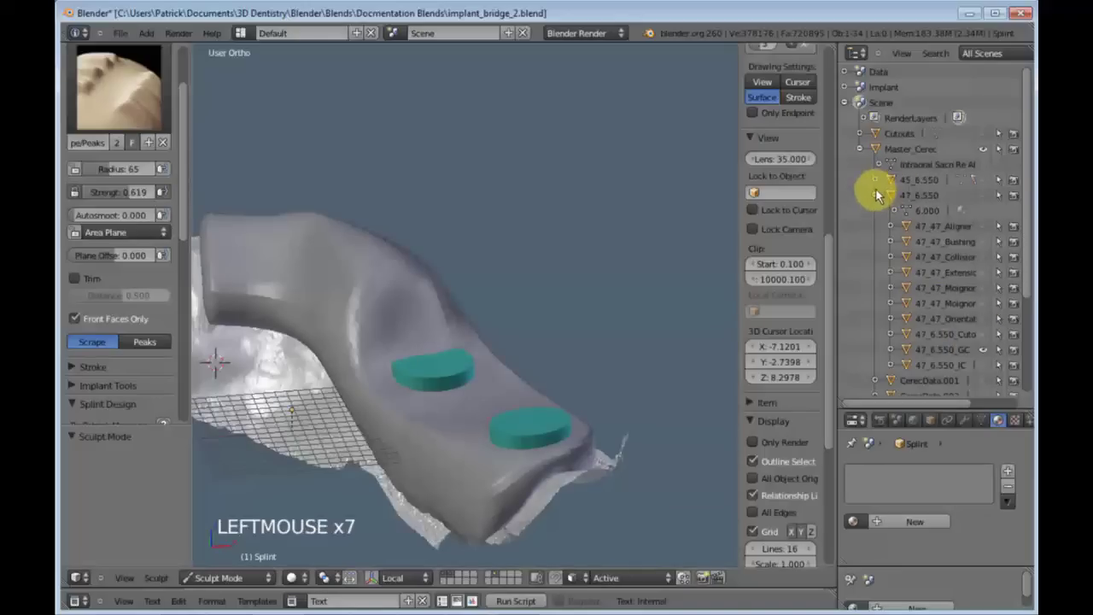
Frame the teal guide discs, enlarge the Scrape brush and take a first scraping stroke near them
{"action": "middle_click", "coordinate": [443, 386]}
{"action": "middle_click", "coordinate": [478, 423]}
{"action": "scroll", "scroll_direction": "up", "scroll_amount": 3}
{"action": "middle_click", "coordinate": [424, 381]}
{"action": "middle_click", "coordinate": [460, 312]}
{"action": "key", "text": "f"}
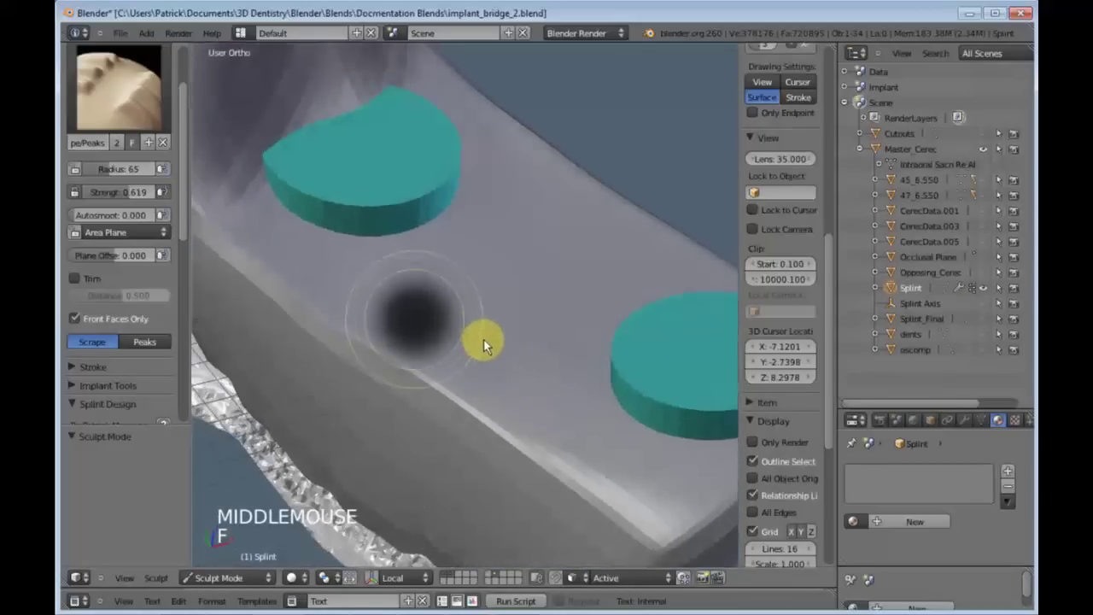
{"action": "left_click", "coordinate": [508, 359]}
{"action": "key", "text": "shift+f"}
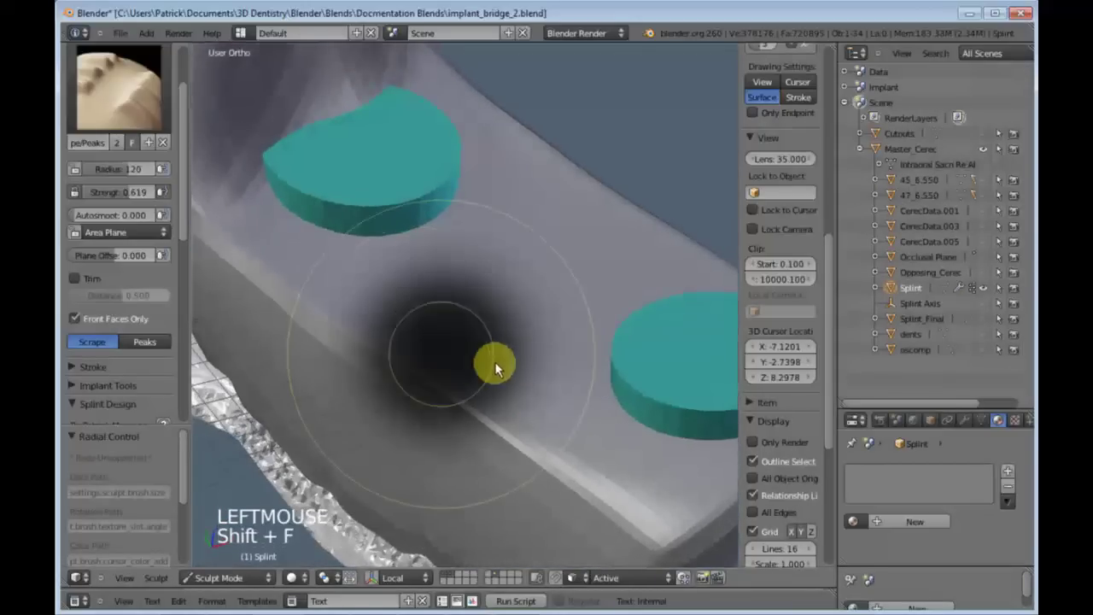
{"action": "left_click", "coordinate": [454, 399]}
Scrape the splint beside, under and around the guide discs from the side and above
{"action": "left_click", "coordinate": [440, 403]}
{"action": "scroll", "scroll_direction": "down", "scroll_amount": 3}
{"action": "middle_click", "coordinate": [441, 401]}
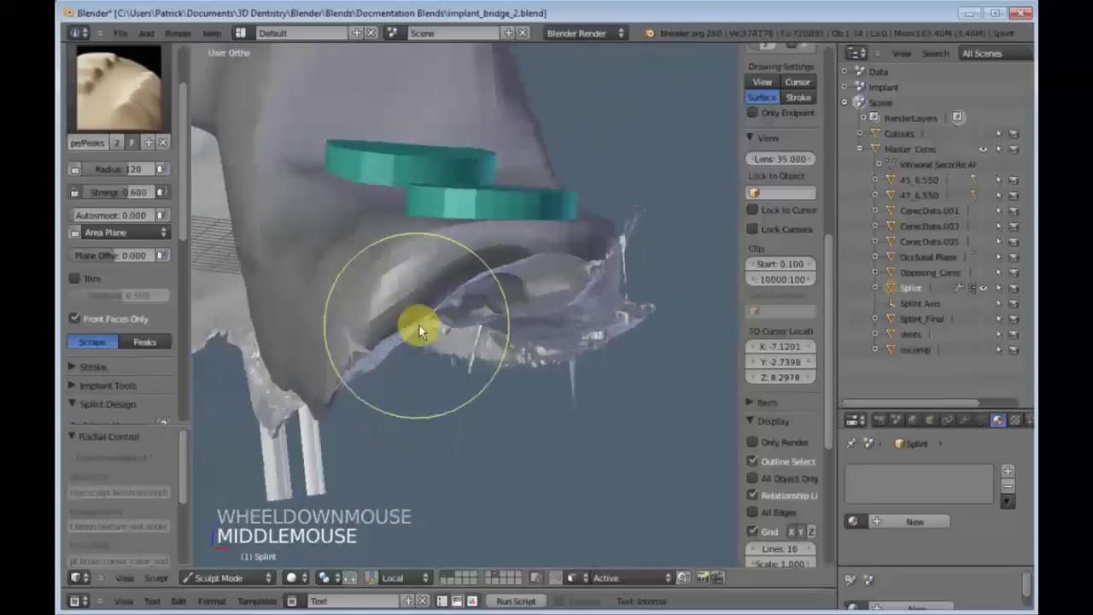
{"action": "middle_click", "coordinate": [343, 313]}
{"action": "left_click", "coordinate": [346, 308]}
{"action": "middle_click", "coordinate": [424, 334]}
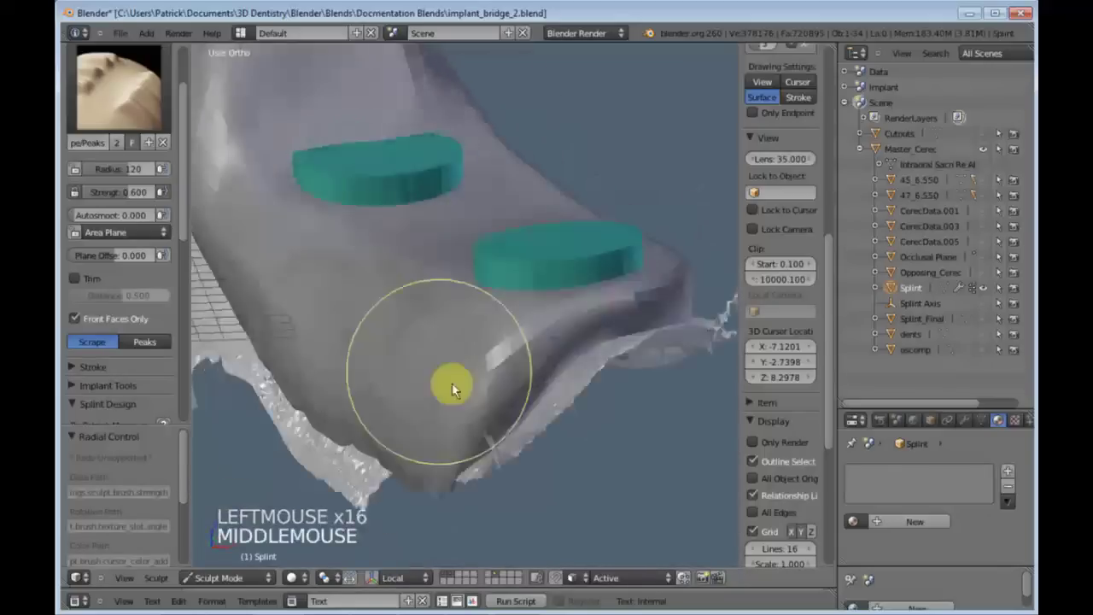
{"action": "left_click", "coordinate": [606, 364]}
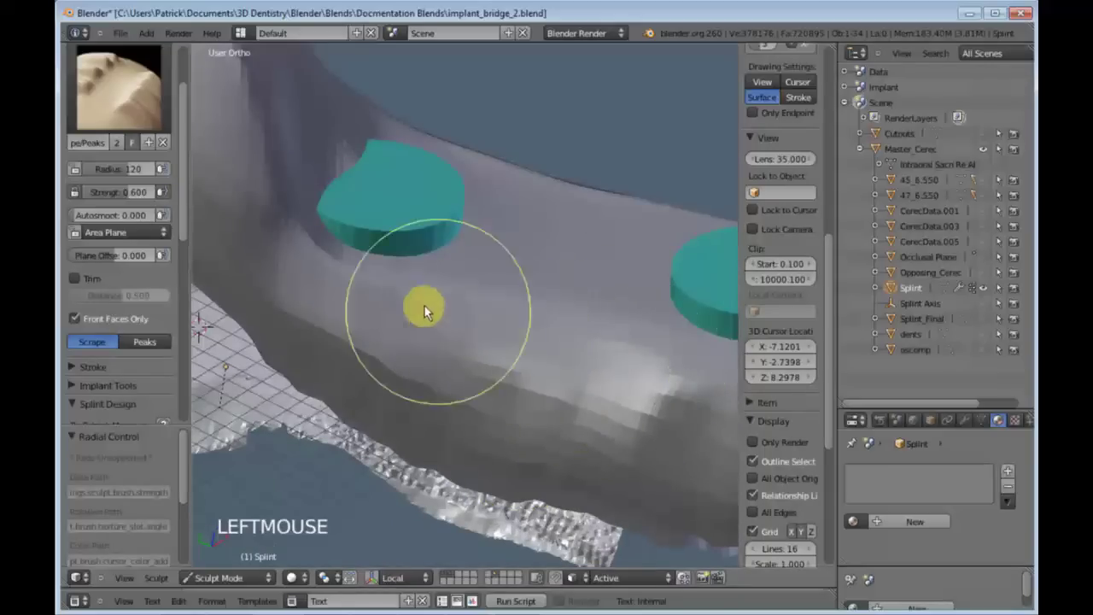
{"action": "left_click", "coordinate": [460, 337]}
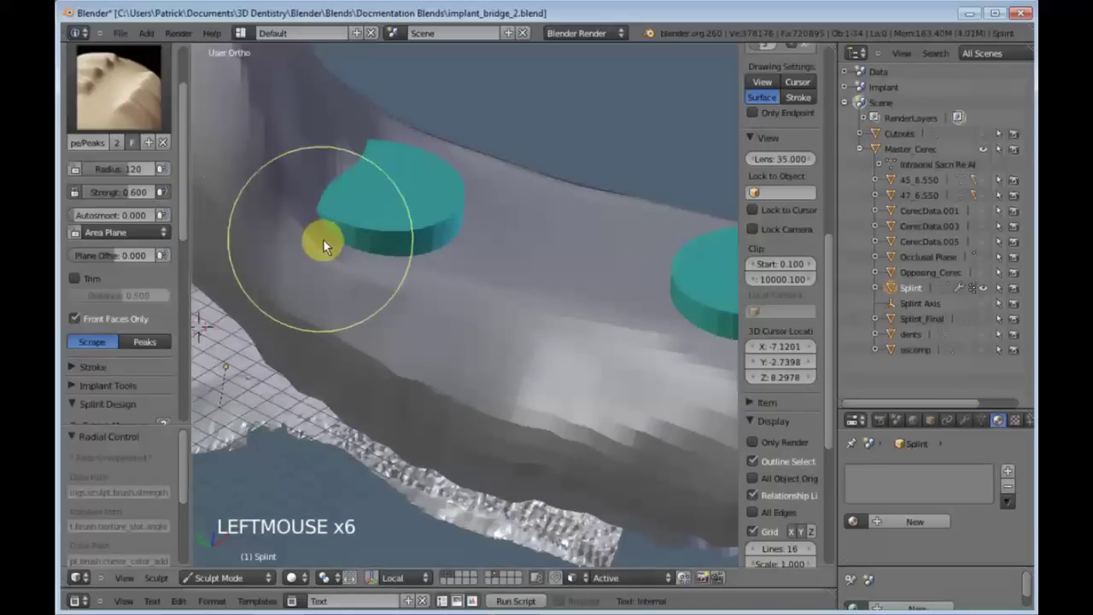
Reposition over the splint and scrape the surface near another disc
{"action": "scroll", "scroll_direction": "down", "scroll_amount": 3}
{"action": "middle_click", "coordinate": [434, 366]}
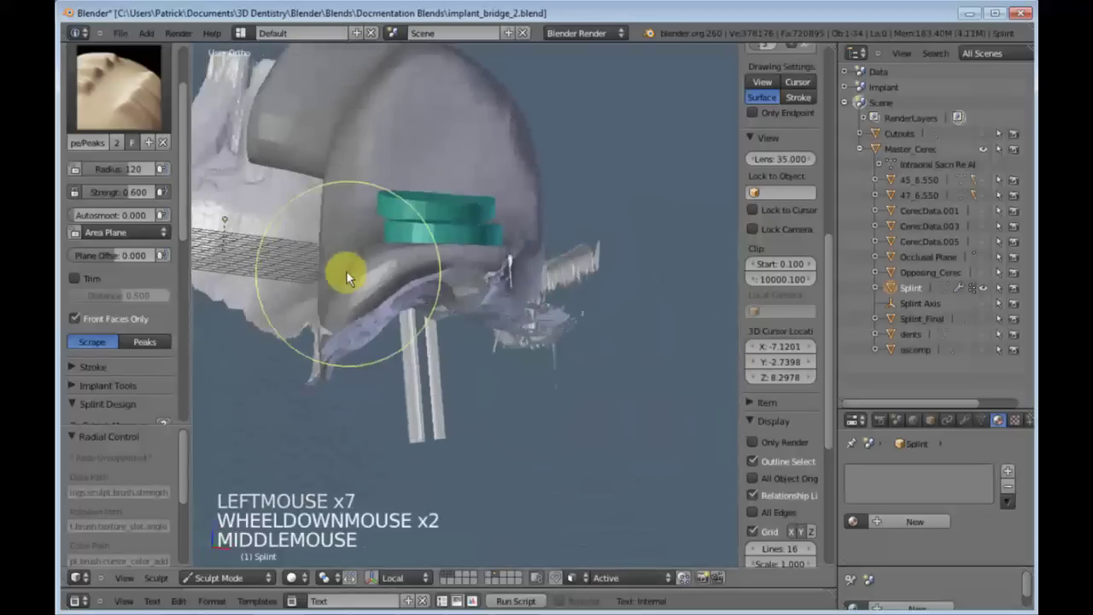
{"action": "middle_click", "coordinate": [519, 307]}
{"action": "scroll", "scroll_direction": "up", "scroll_amount": 3}
{"action": "scroll", "scroll_direction": "up", "scroll_amount": 3}
{"action": "middle_click", "coordinate": [501, 293]}
{"action": "scroll", "scroll_direction": "down", "scroll_amount": 3}
{"action": "left_click", "coordinate": [565, 286]}
Shrink the Scrape brush and scrape the splint surface beside the disc
{"action": "key", "text": "f"}
{"action": "left_click", "coordinate": [561, 271]}
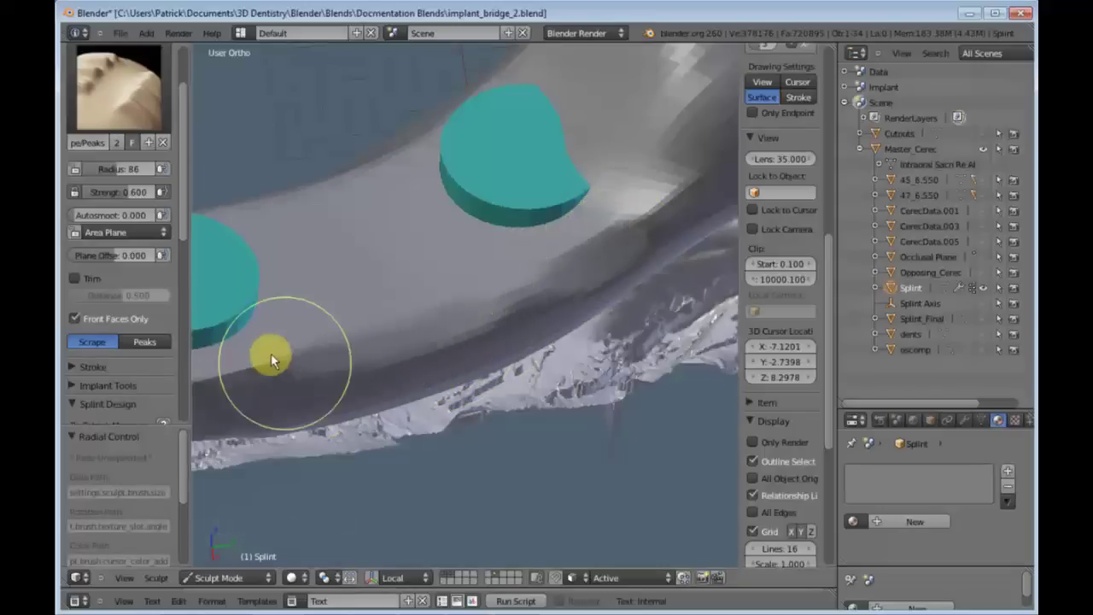
{"action": "scroll", "scroll_direction": "down", "scroll_amount": 3}
{"action": "left_click", "coordinate": [509, 304]}
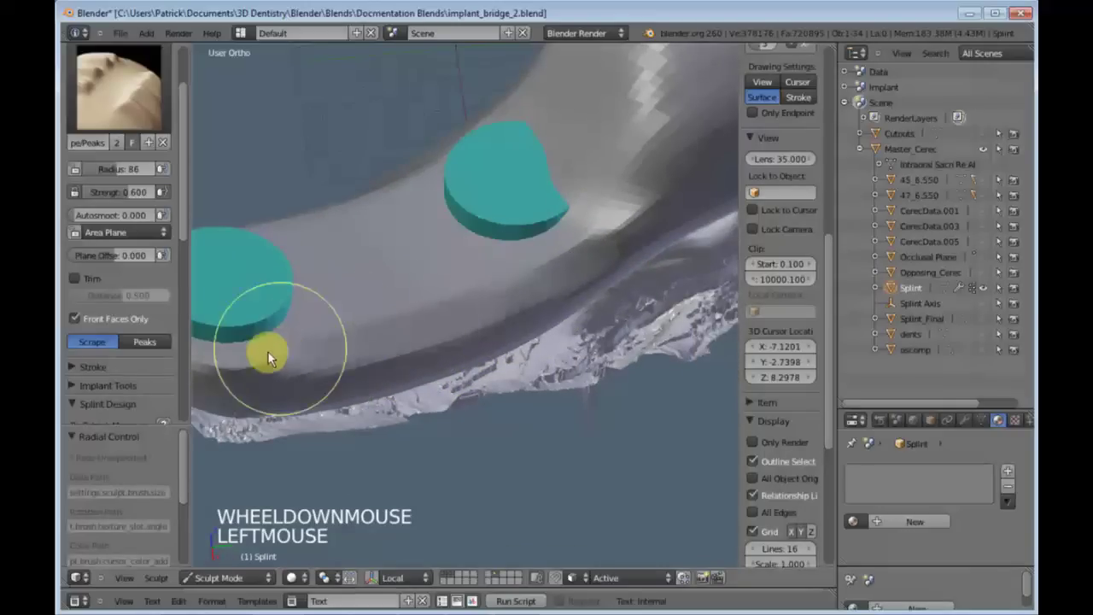
{"action": "left_click", "coordinate": [257, 381]}
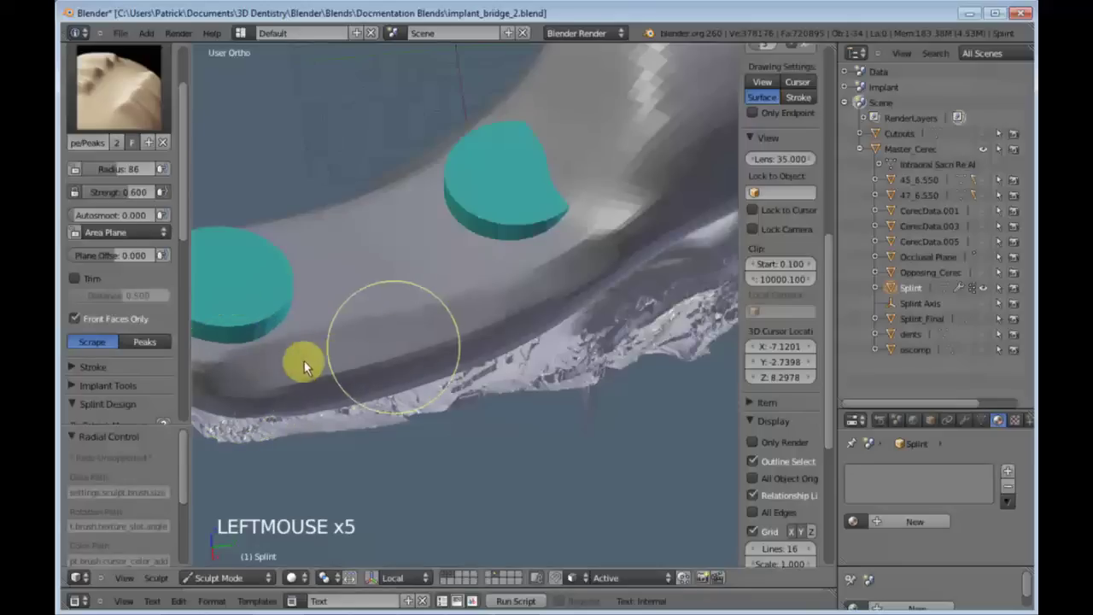
Switch to the Smooth brush and smooth the splint surface near the discs
{"action": "key", "text": "s"}
{"action": "scroll", "scroll_direction": "down", "scroll_amount": 3}
{"action": "left_click", "coordinate": [266, 363]}
{"action": "scroll", "scroll_direction": "up", "scroll_amount": 3}
{"action": "middle_click", "coordinate": [429, 283]}
{"action": "scroll", "scroll_direction": "down", "scroll_amount": 3}
{"action": "middle_click", "coordinate": [447, 362]}
{"action": "left_click", "coordinate": [380, 278]}
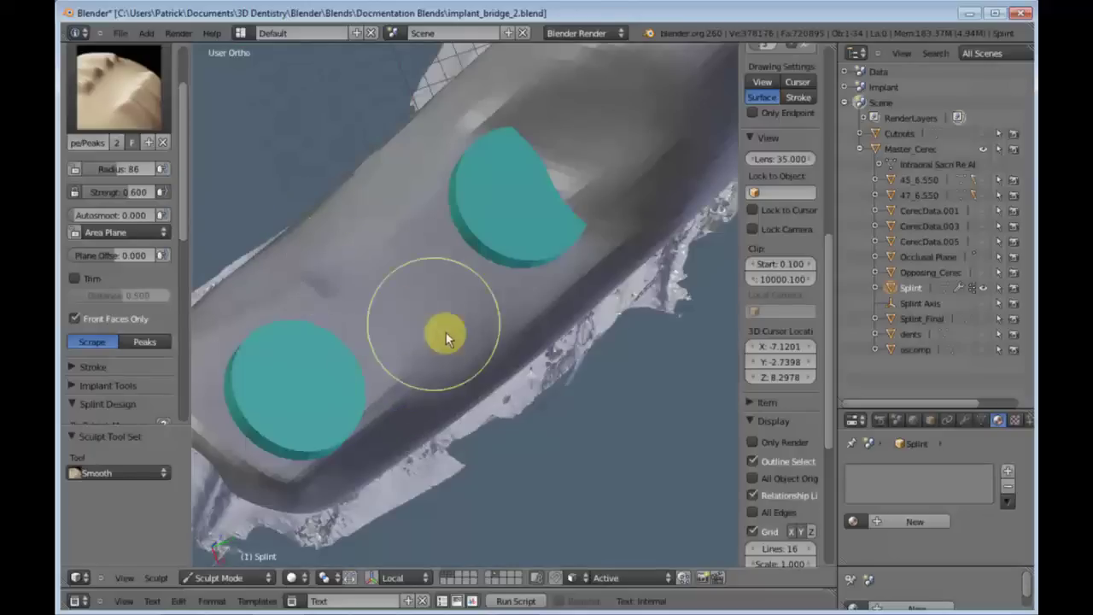
Smooth the splint around the discs from the side, from above and toward the underside
{"action": "middle_click", "coordinate": [440, 303]}
{"action": "scroll", "scroll_direction": "down", "scroll_amount": 3}
{"action": "middle_click", "coordinate": [487, 299]}
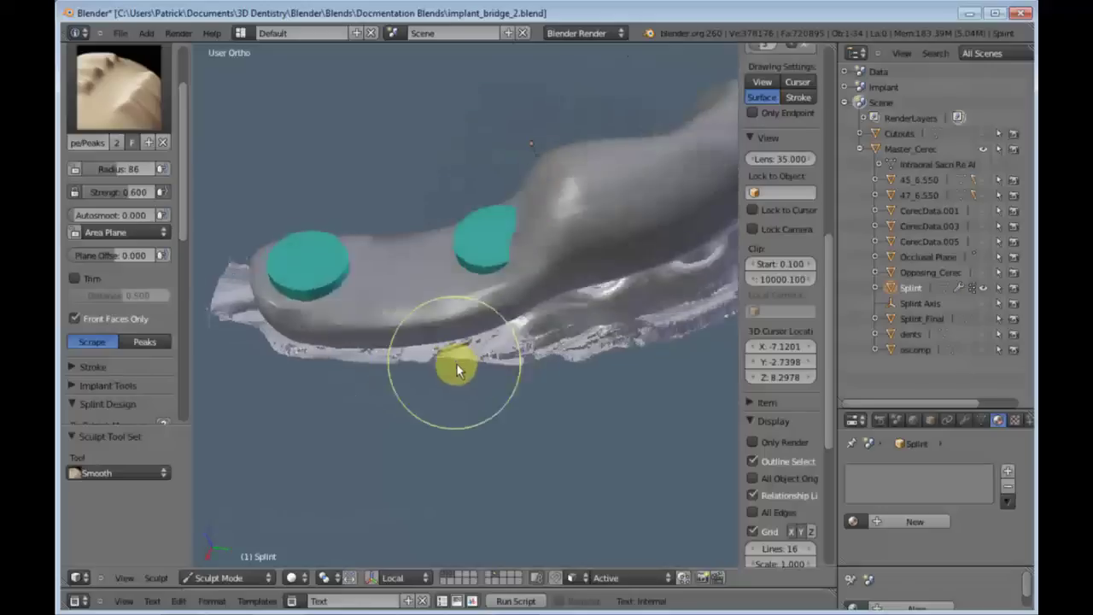
{"action": "scroll", "scroll_direction": "up", "scroll_amount": 3}
{"action": "left_click", "coordinate": [400, 340]}
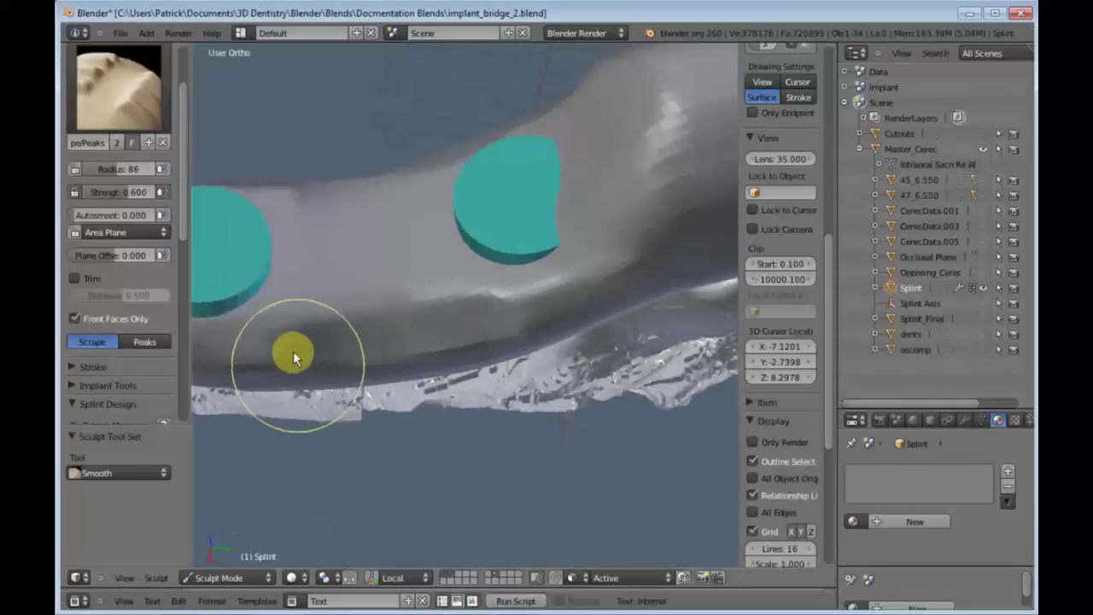
{"action": "middle_click", "coordinate": [412, 323]}
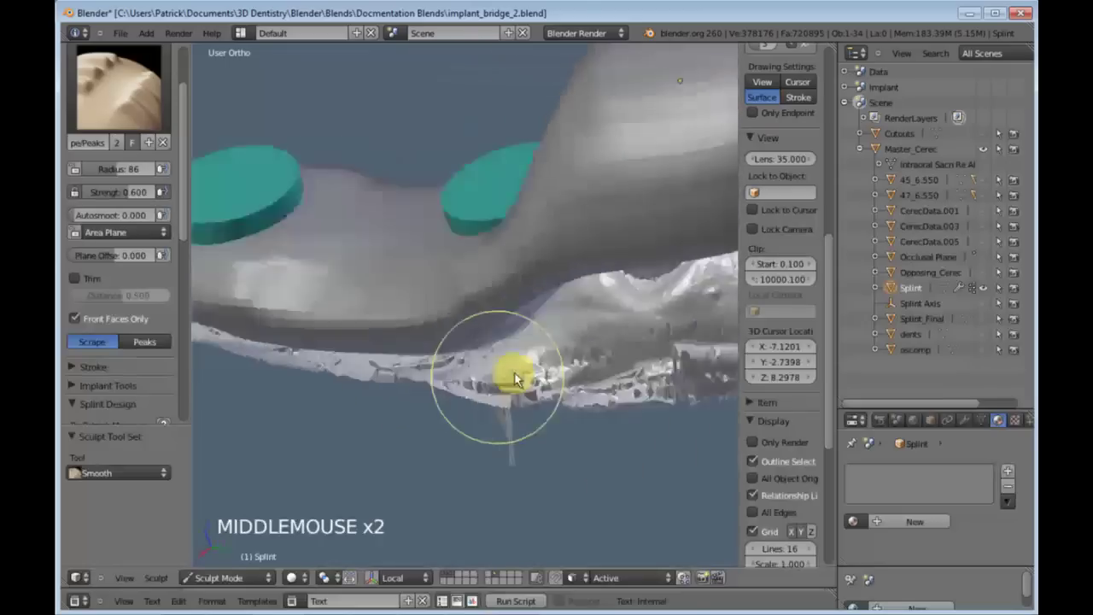
{"action": "left_click", "coordinate": [482, 341]}
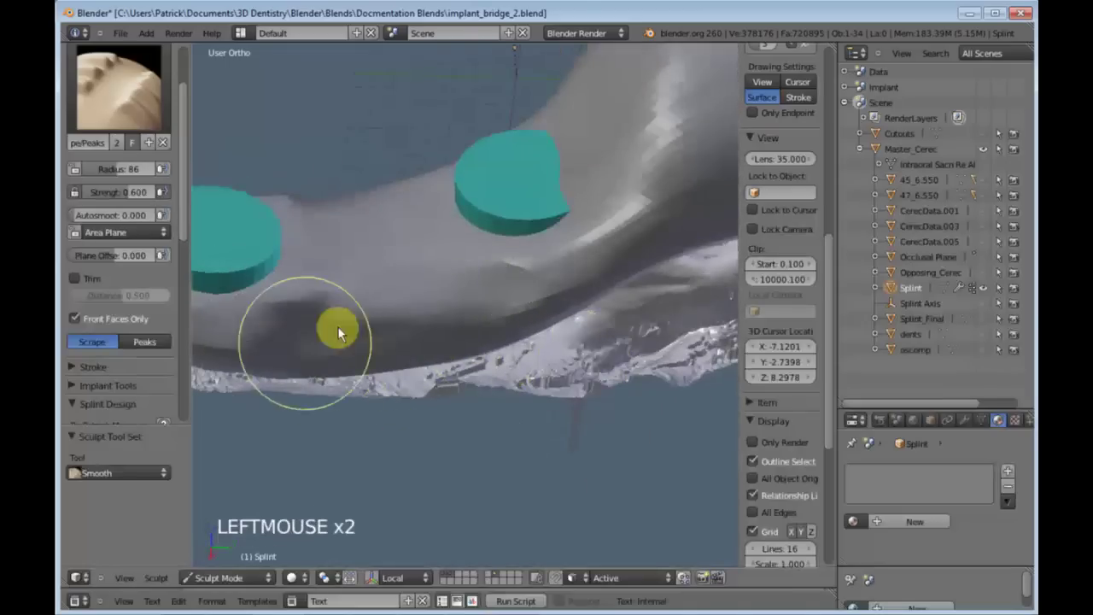
{"action": "middle_click", "coordinate": [421, 336]}
{"action": "left_click", "coordinate": [415, 343]}
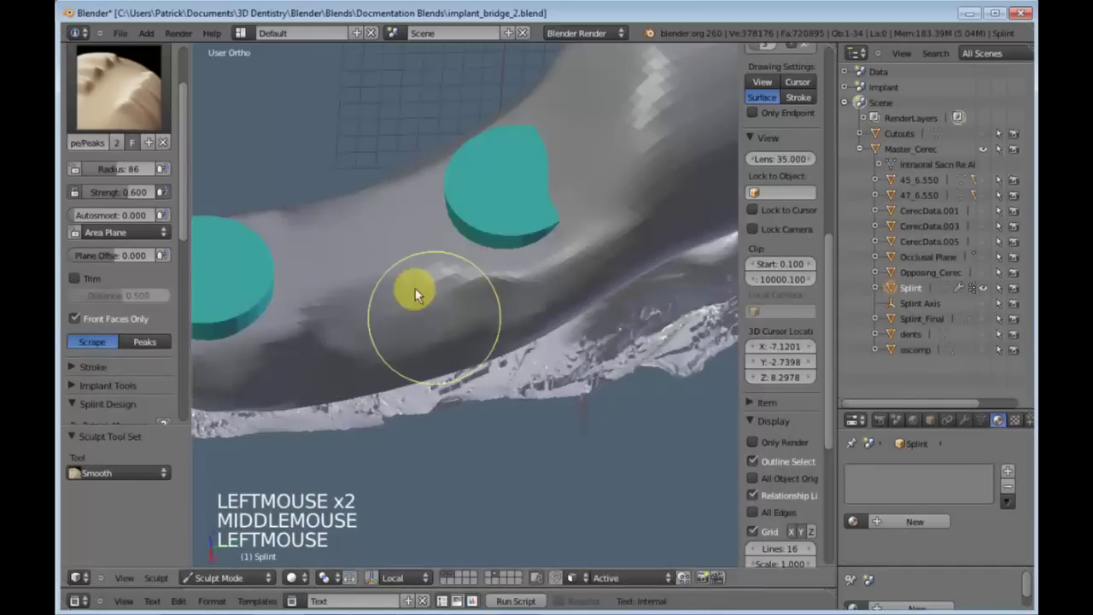
{"action": "middle_click", "coordinate": [402, 318]}
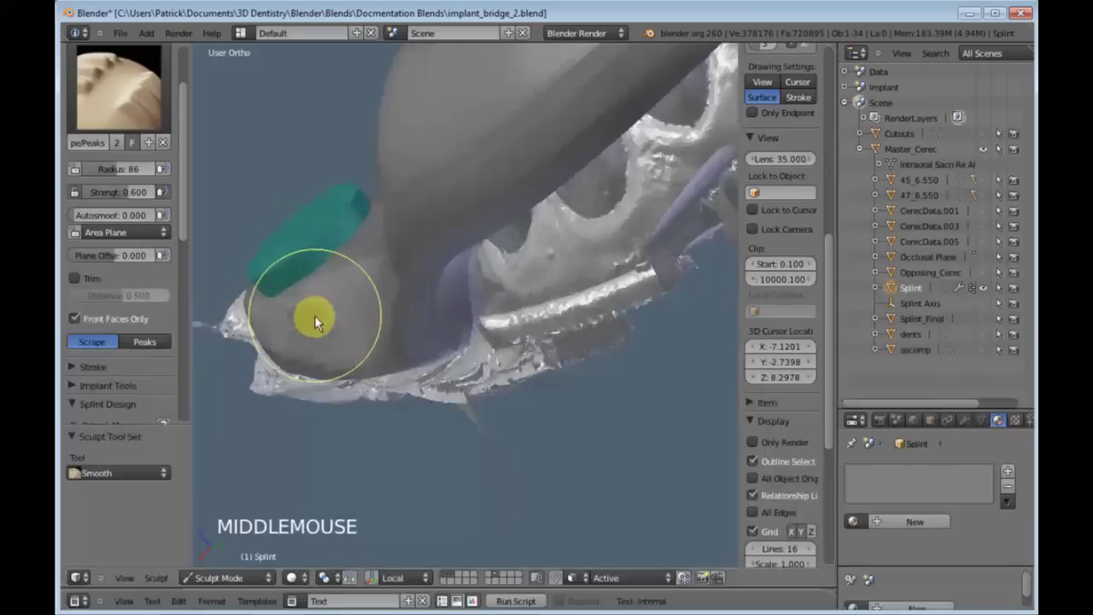
Reselect the Smooth brush and smooth the splint beside and near the guide discs
{"action": "key", "text": "s"}
{"action": "middle_click", "coordinate": [413, 326]}
{"action": "left_click", "coordinate": [356, 303]}
{"action": "left_click", "coordinate": [399, 345]}
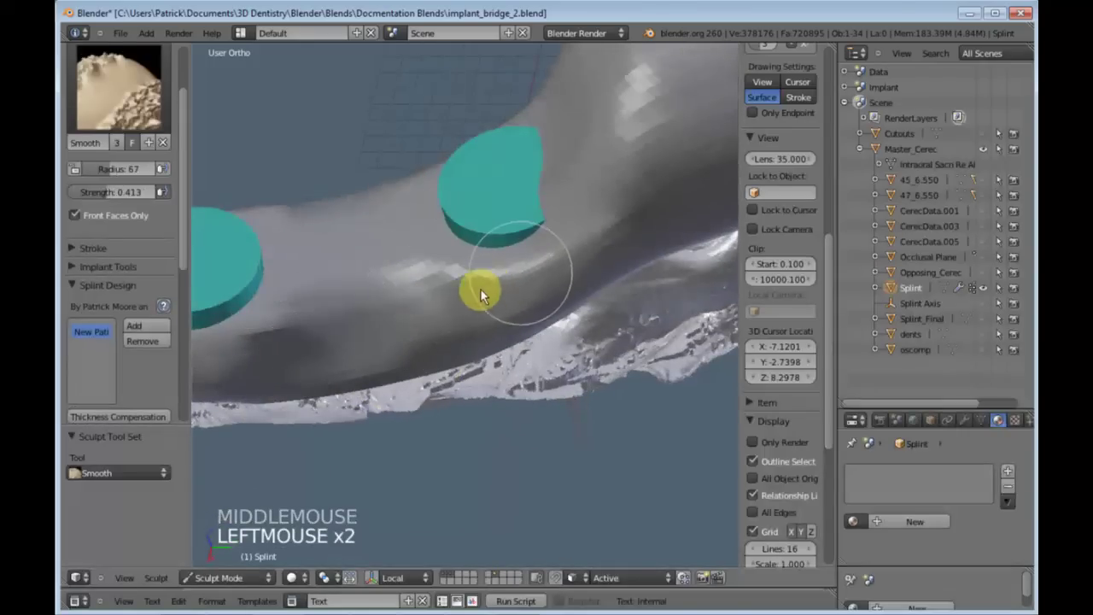
{"action": "scroll", "scroll_direction": "down", "scroll_amount": 3}
{"action": "middle_click", "coordinate": [475, 319]}
{"action": "left_click", "coordinate": [295, 344]}
{"action": "scroll", "scroll_direction": "up", "scroll_amount": 3}
{"action": "middle_click", "coordinate": [394, 327]}
{"action": "scroll", "scroll_direction": "up", "scroll_amount": 3}
{"action": "scroll", "scroll_direction": "up", "scroll_amount": 3}
{"action": "left_click", "coordinate": [439, 330]}
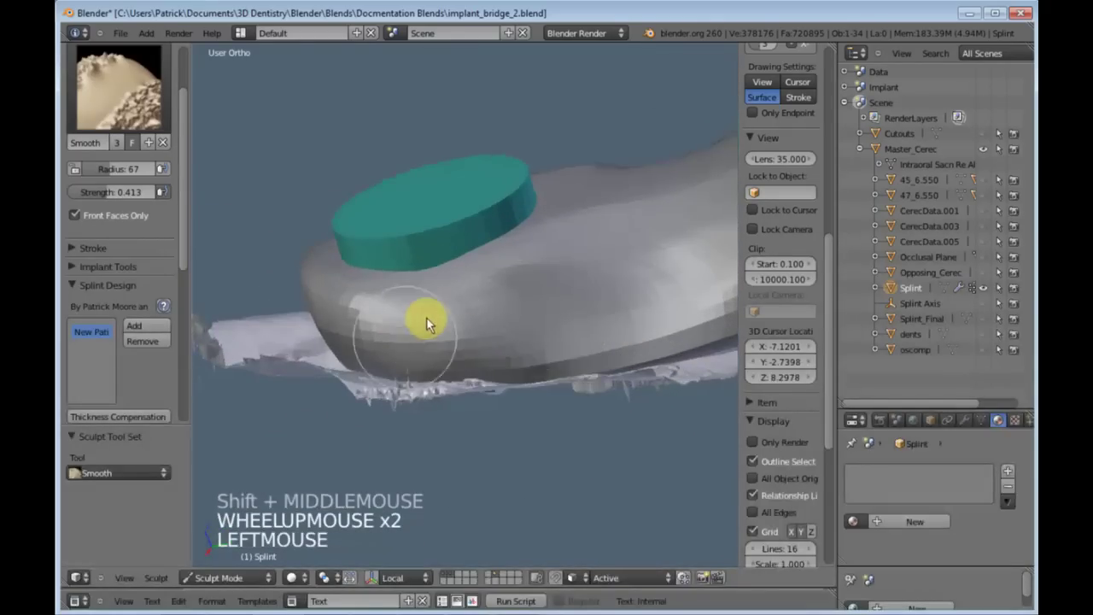
Smooth around the disc from the side and orbit to check the result
{"action": "middle_click", "coordinate": [433, 328]}
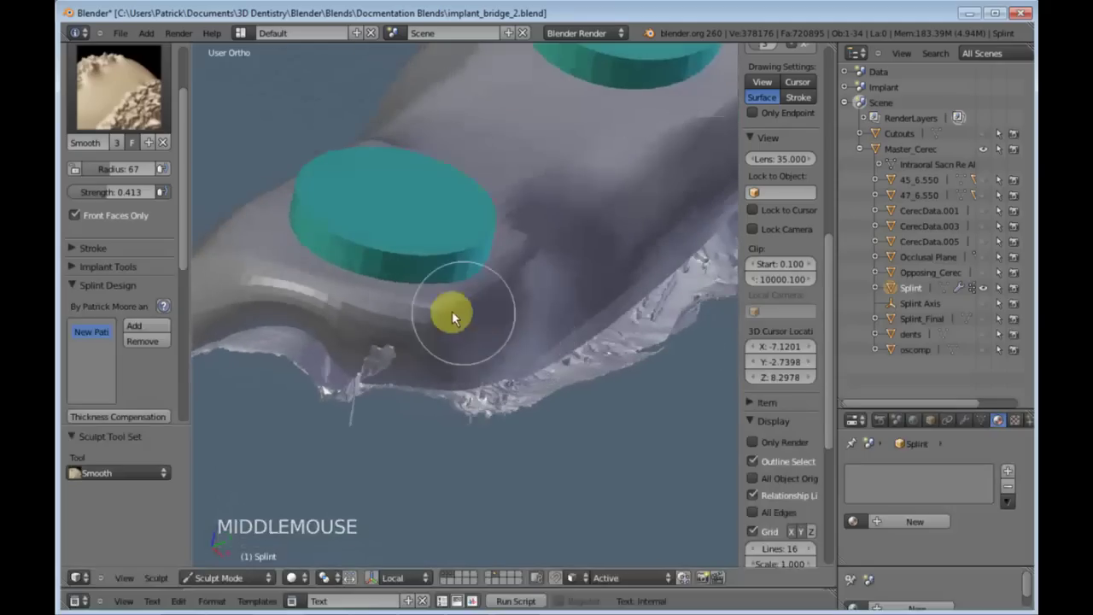
{"action": "left_click", "coordinate": [453, 318]}
{"action": "scroll", "scroll_direction": "down", "scroll_amount": 3}
{"action": "middle_click", "coordinate": [591, 297]}
{"action": "scroll", "scroll_direction": "down", "scroll_amount": 3}
{"action": "middle_click", "coordinate": [568, 294]}
{"action": "middle_click", "coordinate": [486, 289]}
{"action": "middle_click", "coordinate": [527, 260]}
{"action": "scroll", "scroll_direction": "up", "scroll_amount": 3}
Set the sculpt Brush to Subtract and carve down the bulging splint surface near the disc
{"action": "left_click", "coordinate": [116, 116]}
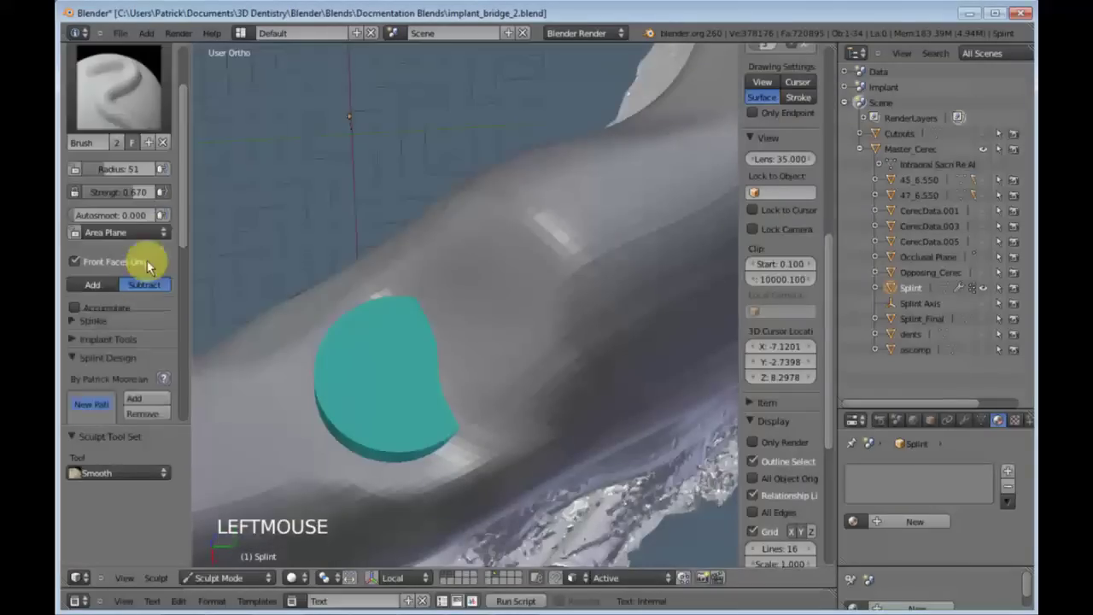
{"action": "left_click", "coordinate": [142, 287]}
{"action": "middle_click", "coordinate": [539, 368]}
{"action": "left_click", "coordinate": [509, 354]}
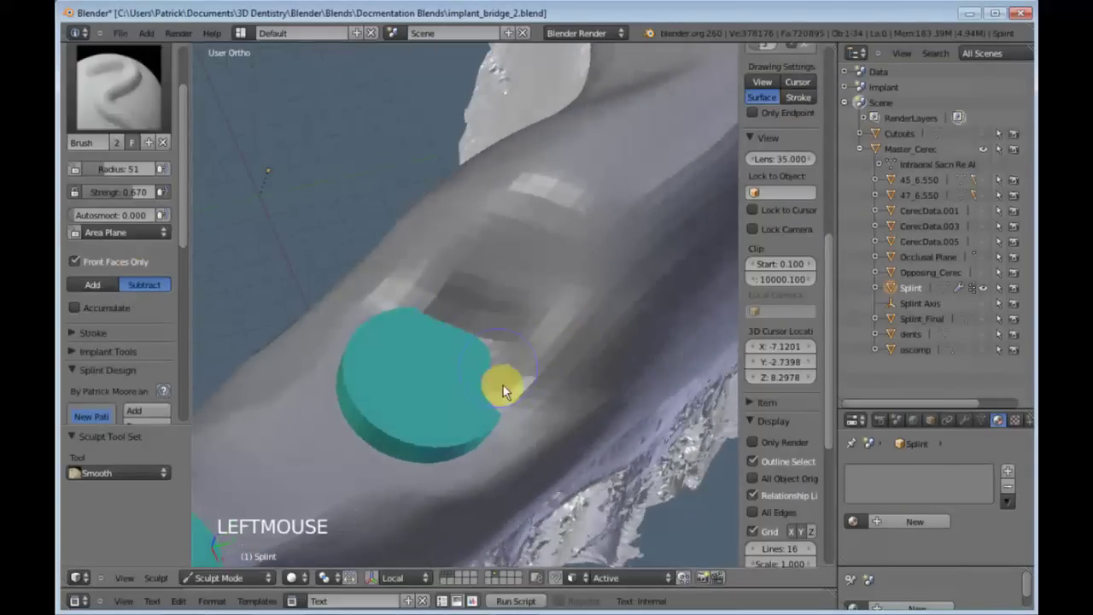
{"action": "left_click", "coordinate": [524, 386]}
{"action": "middle_click", "coordinate": [394, 404]}
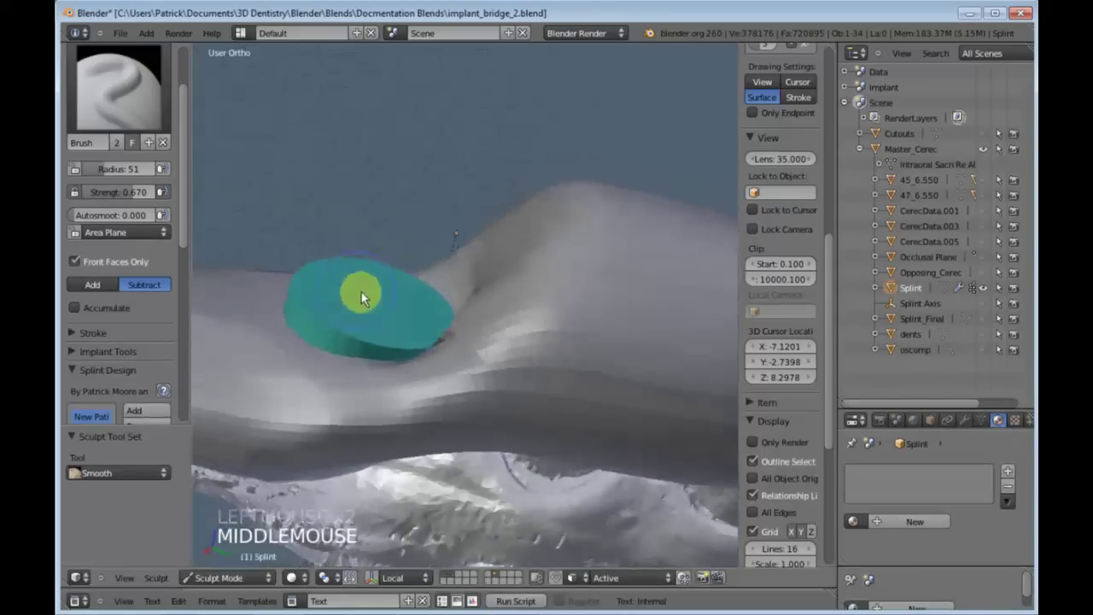
{"action": "middle_click", "coordinate": [468, 328]}
{"action": "middle_click", "coordinate": [469, 314]}
Check the wireframe, set the brush to Add with a new size and strength, and build the surface back up
{"action": "key", "text": "z"}
{"action": "middle_click", "coordinate": [475, 340]}
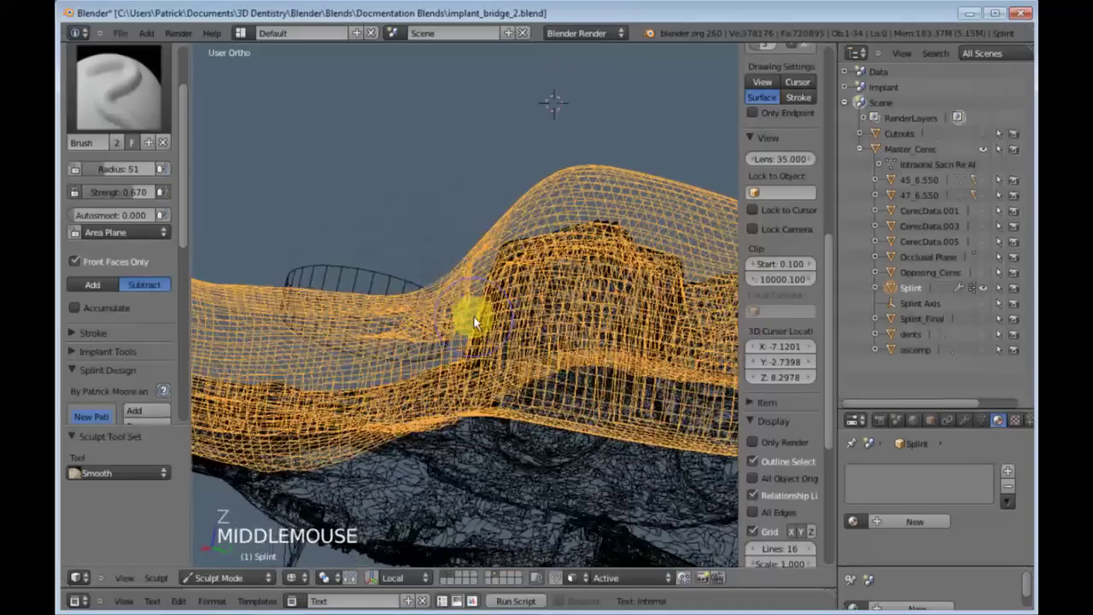
{"action": "key", "text": "z"}
{"action": "middle_click", "coordinate": [379, 304]}
{"action": "left_click", "coordinate": [455, 254]}
{"action": "key", "text": "f"}
{"action": "left_click", "coordinate": [508, 228]}
{"action": "key", "text": "shift+f"}
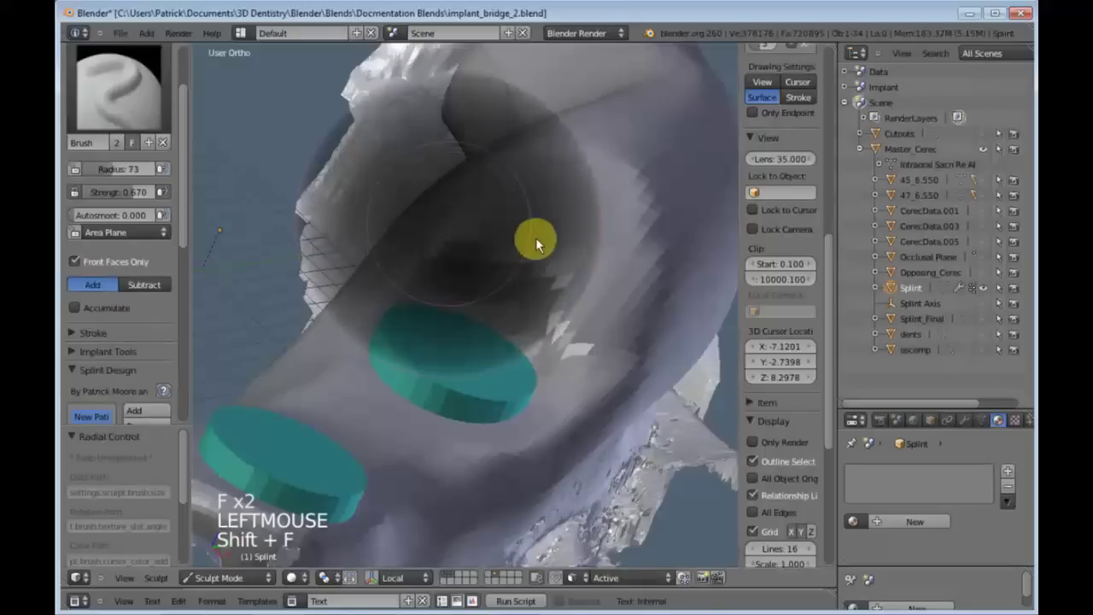
{"action": "left_click", "coordinate": [539, 241]}
{"action": "left_click", "coordinate": [523, 226]}
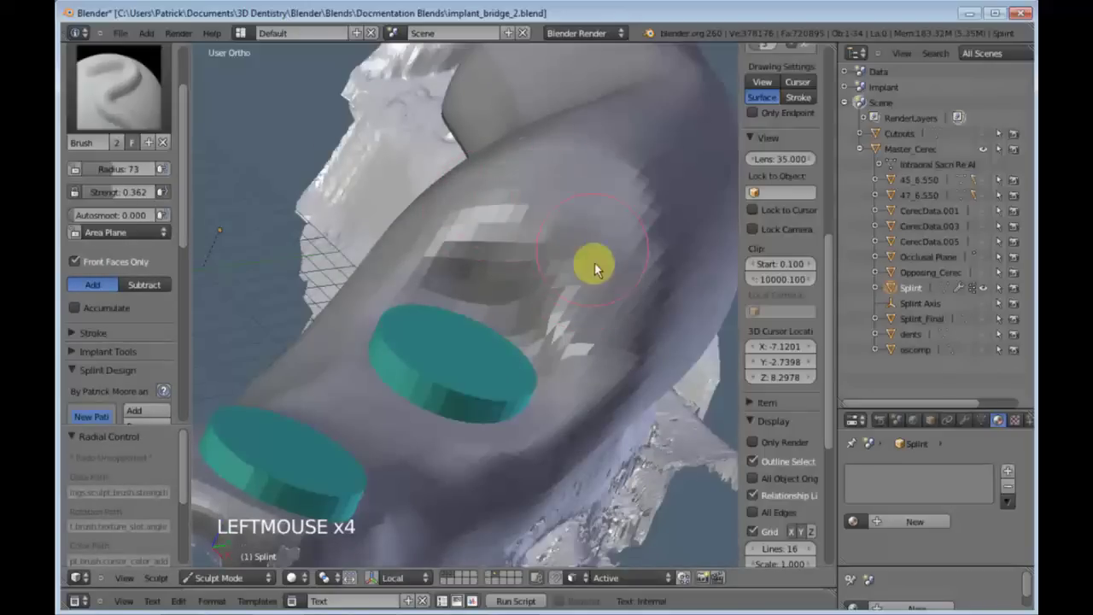
Smooth the carved area with an enlarged Smooth brush and inspect it in wireframe
{"action": "middle_click", "coordinate": [540, 391]}
{"action": "key", "text": "z"}
{"action": "middle_click", "coordinate": [445, 350]}
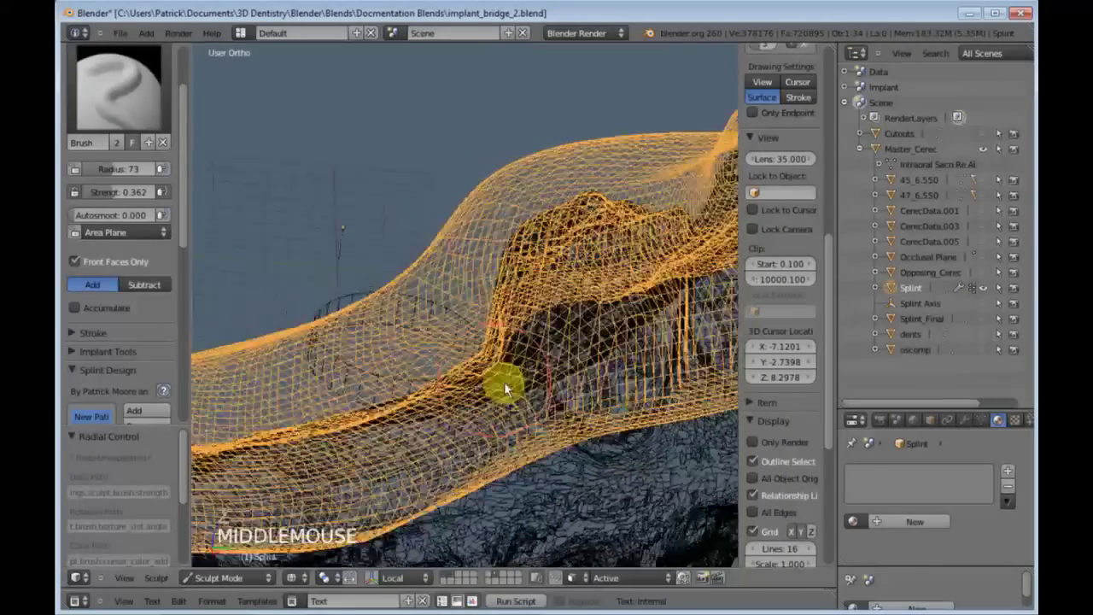
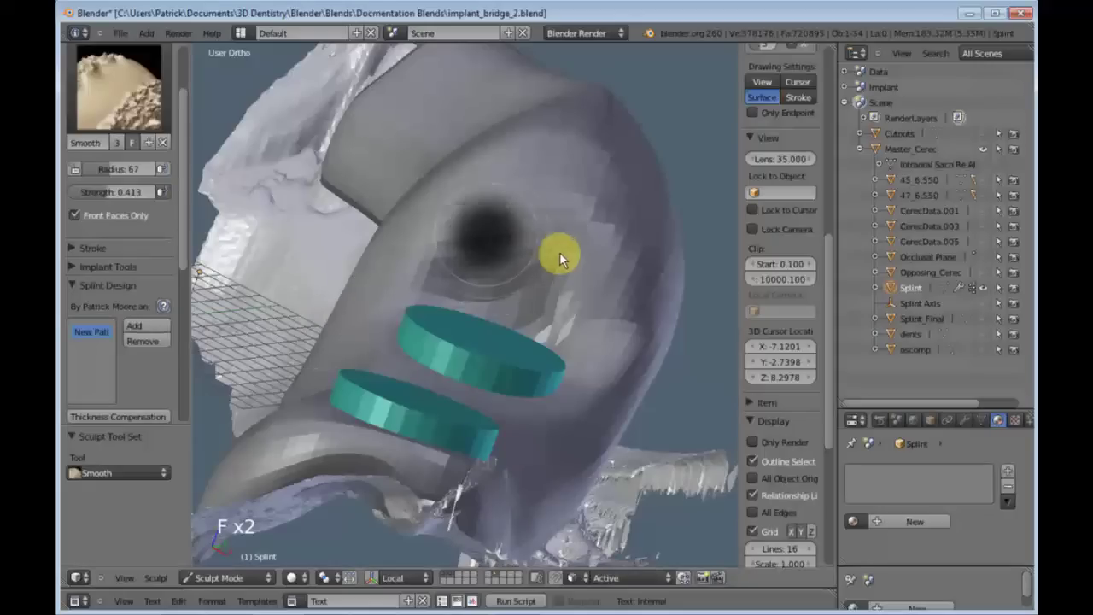
{"action": "left_click", "coordinate": [577, 266]}
{"action": "key", "text": "shift+f"}
{"action": "left_click", "coordinate": [570, 235]}
{"action": "left_click", "coordinate": [520, 220]}
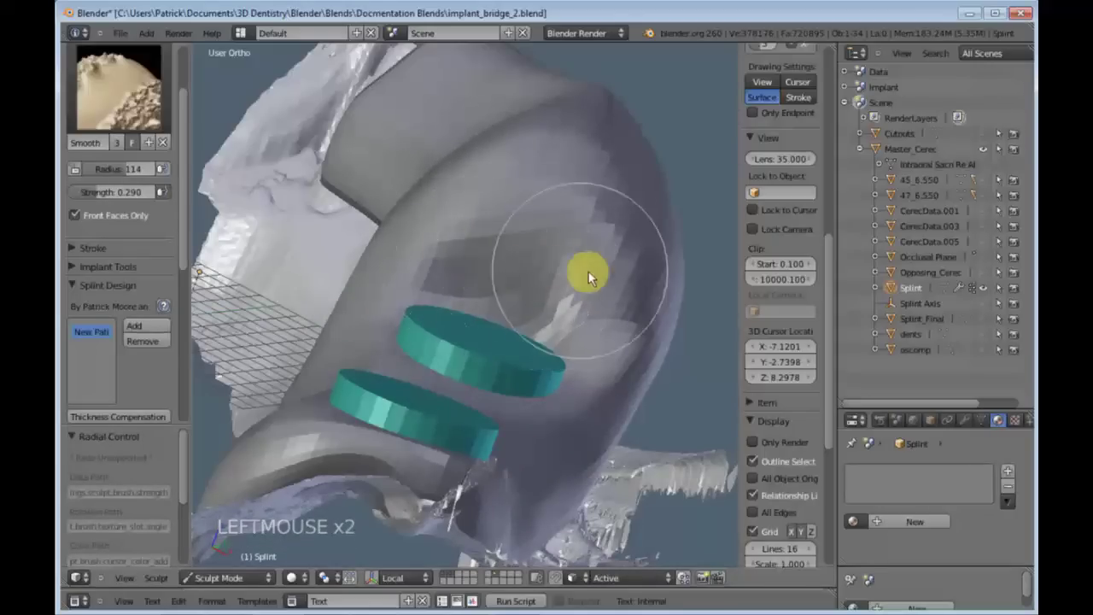
{"action": "middle_click", "coordinate": [500, 377]}
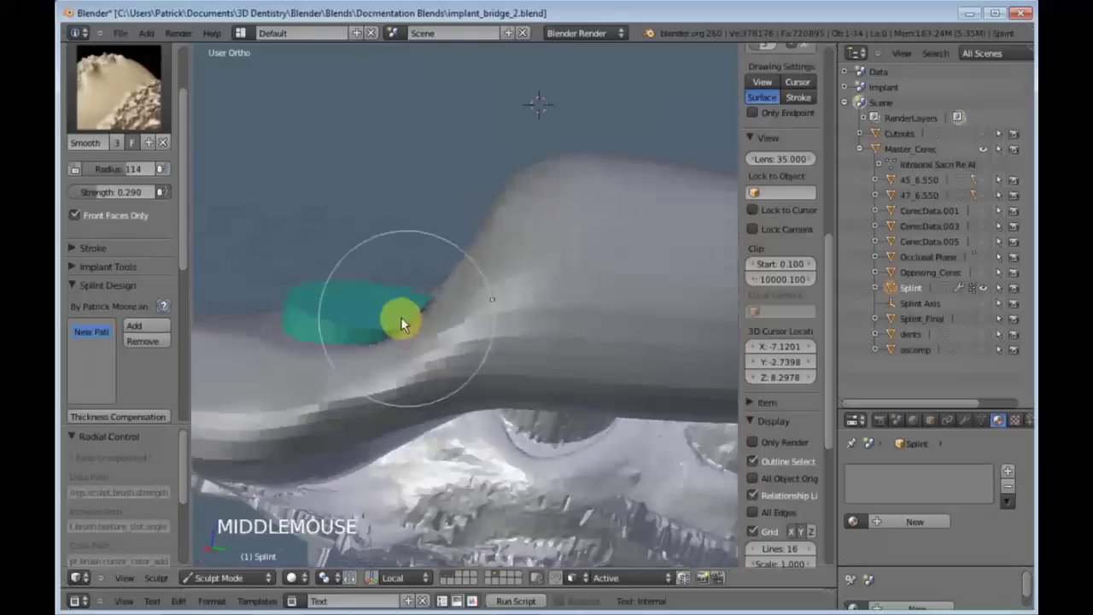
{"action": "key", "text": "z"}
{"action": "middle_click", "coordinate": [525, 322]}
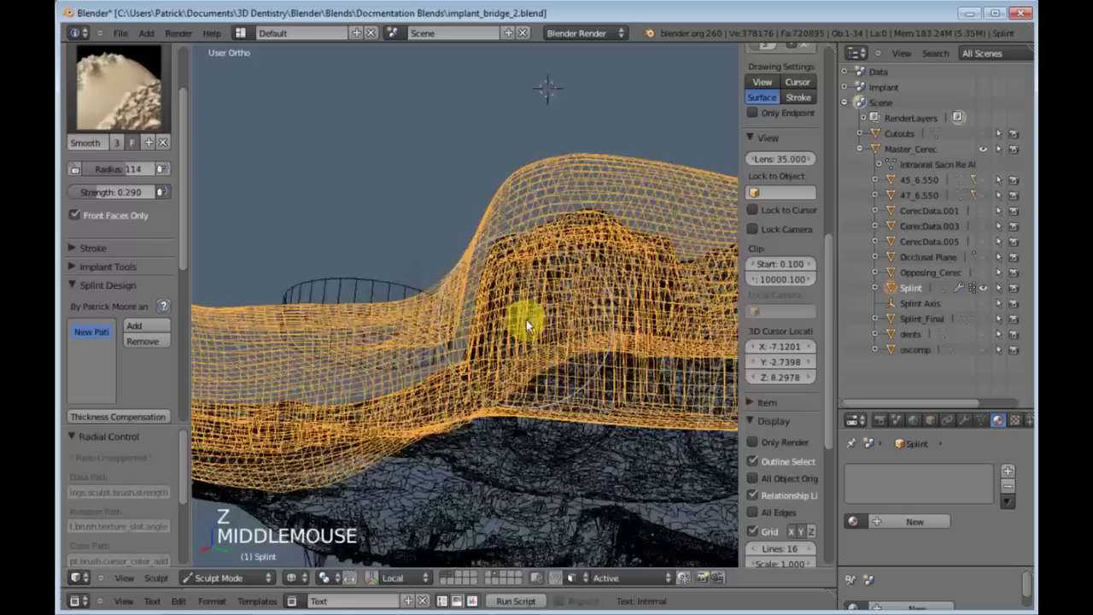
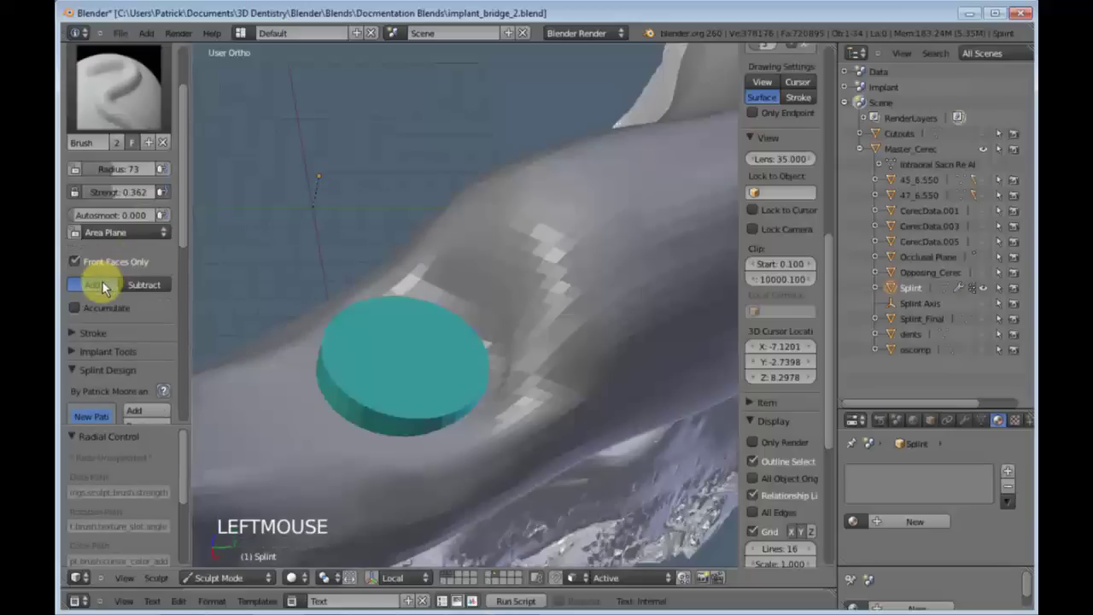
Tune the Add brush radius and strength and build up the splint edge beside the teal disc
{"action": "middle_click", "coordinate": [372, 387]}
{"action": "middle_click", "coordinate": [466, 423]}
{"action": "middle_click", "coordinate": [561, 360]}
{"action": "key", "text": "f"}
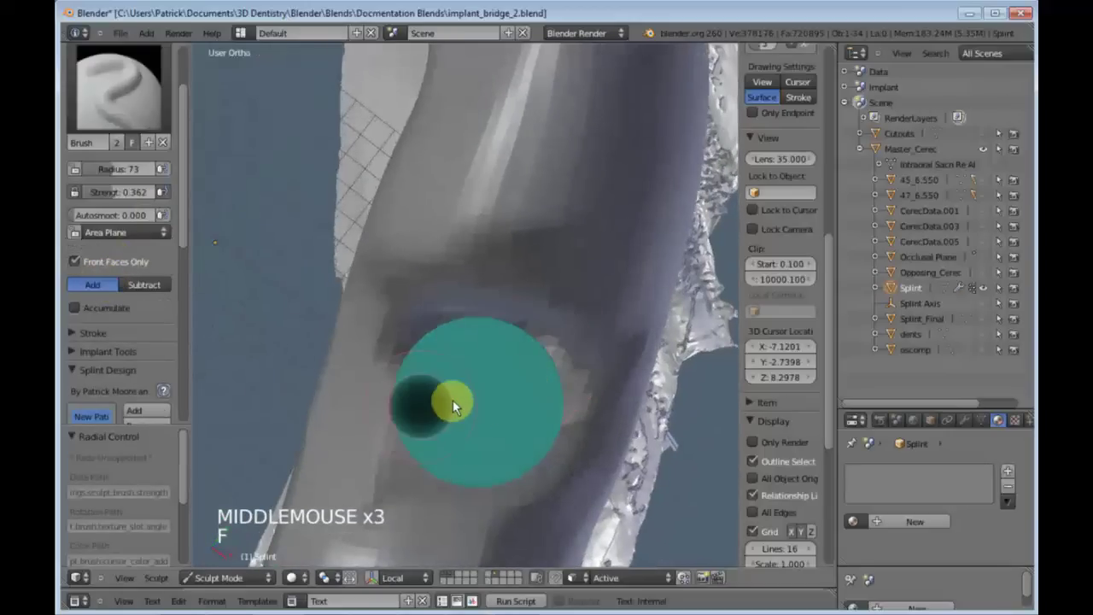
{"action": "left_click", "coordinate": [460, 406]}
{"action": "key", "text": "shift+f"}
{"action": "left_click", "coordinate": [559, 411]}
{"action": "key", "text": "f"}
{"action": "left_click", "coordinate": [565, 374]}
{"action": "left_click", "coordinate": [563, 364]}
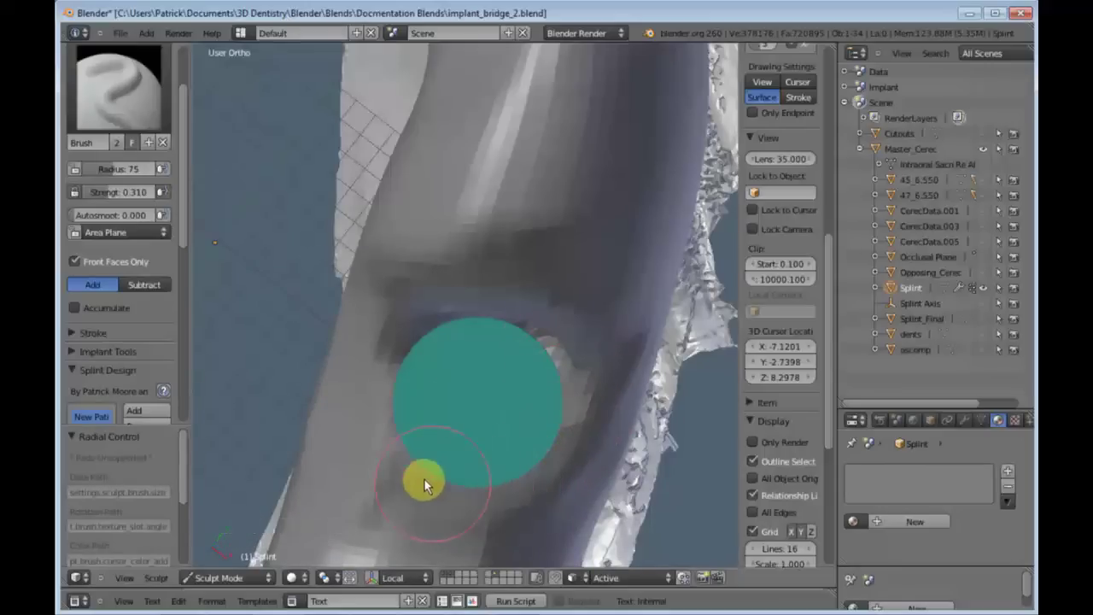
{"action": "middle_click", "coordinate": [487, 440]}
{"action": "left_click", "coordinate": [435, 398]}
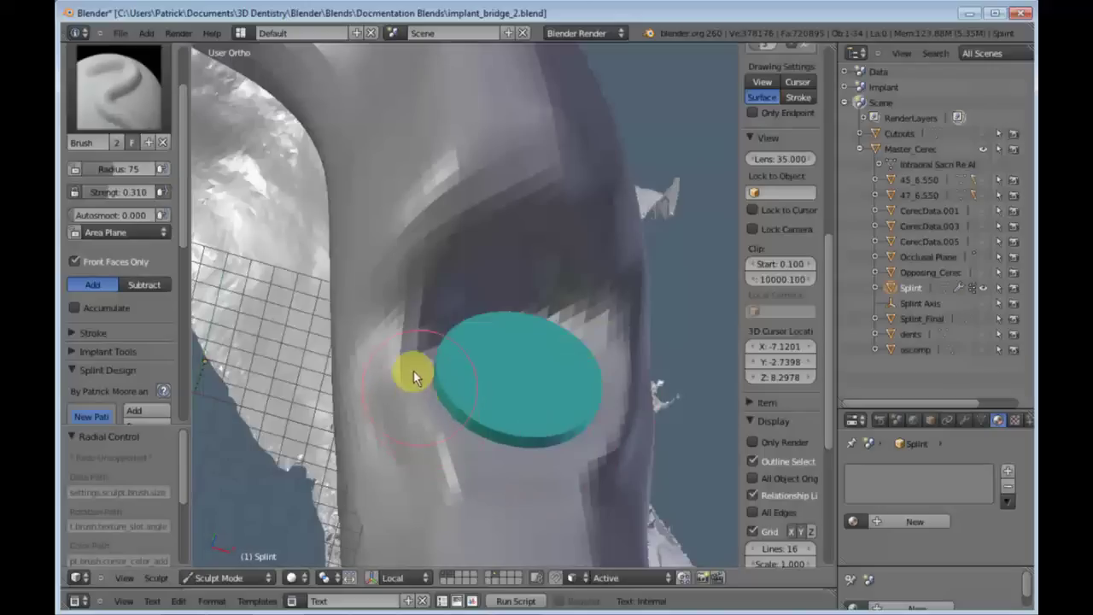
With a smaller, retuned brush, add more material around the guide disc from another angle
{"action": "middle_click", "coordinate": [498, 391]}
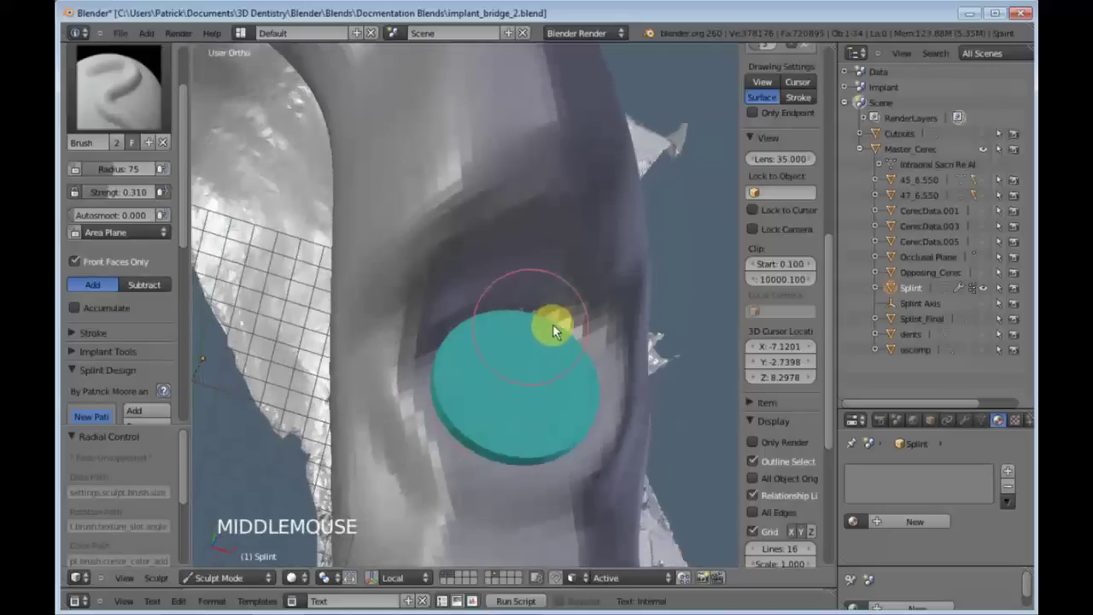
{"action": "middle_click", "coordinate": [528, 423]}
{"action": "scroll", "scroll_direction": "down", "scroll_amount": 3}
{"action": "middle_click", "coordinate": [412, 413]}
{"action": "middle_click", "coordinate": [533, 407]}
{"action": "scroll", "scroll_direction": "up", "scroll_amount": 3}
{"action": "middle_click", "coordinate": [416, 422]}
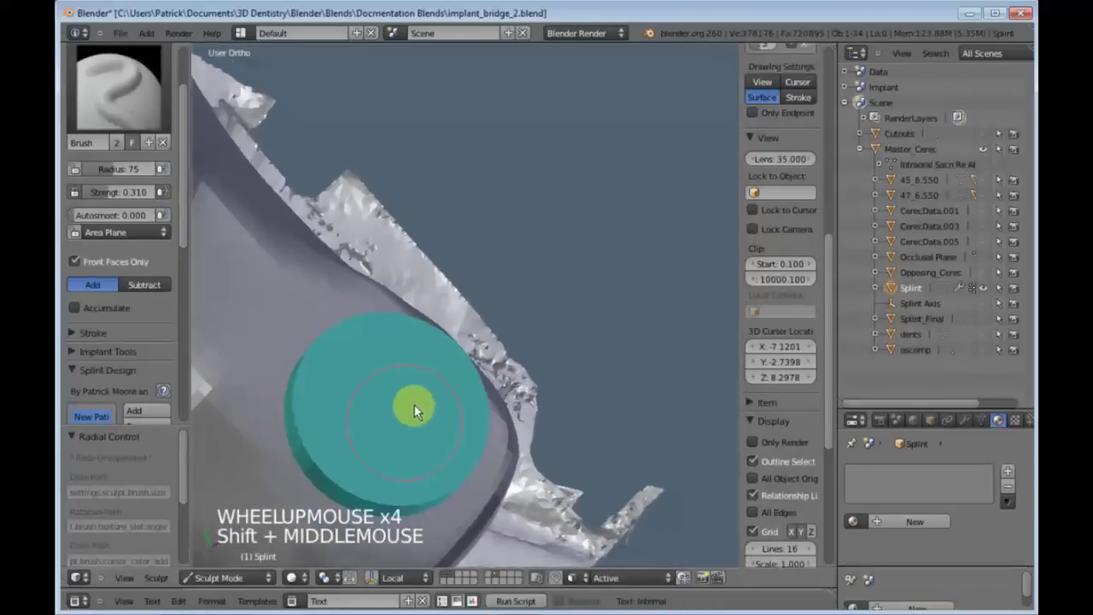
{"action": "middle_click", "coordinate": [438, 398]}
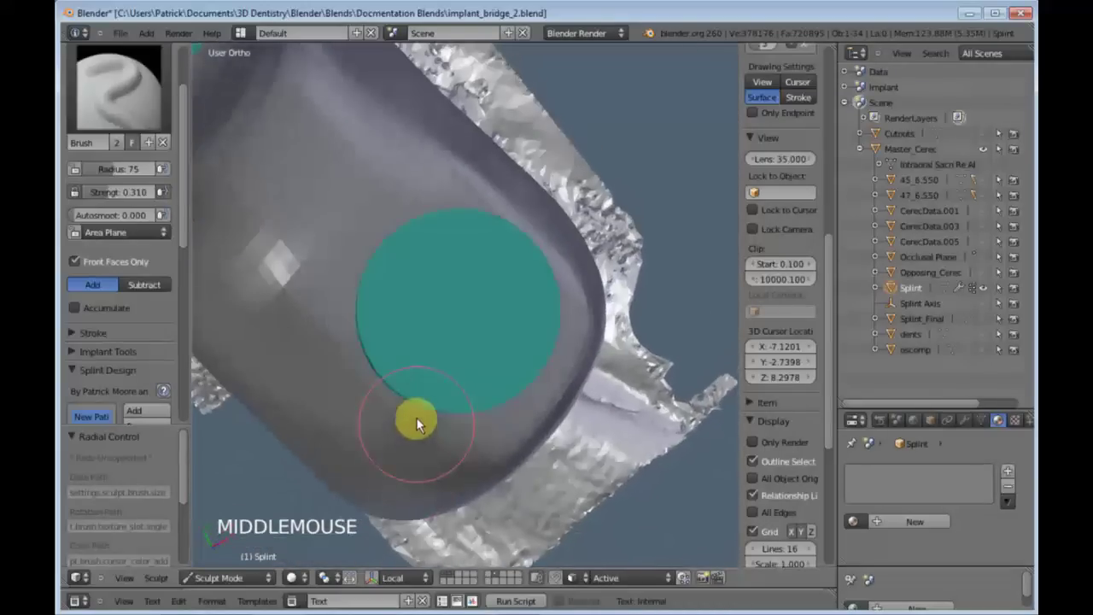
{"action": "left_click", "coordinate": [402, 414]}
{"action": "key", "text": "f"}
{"action": "left_click", "coordinate": [353, 367]}
{"action": "key", "text": "shift+f"}
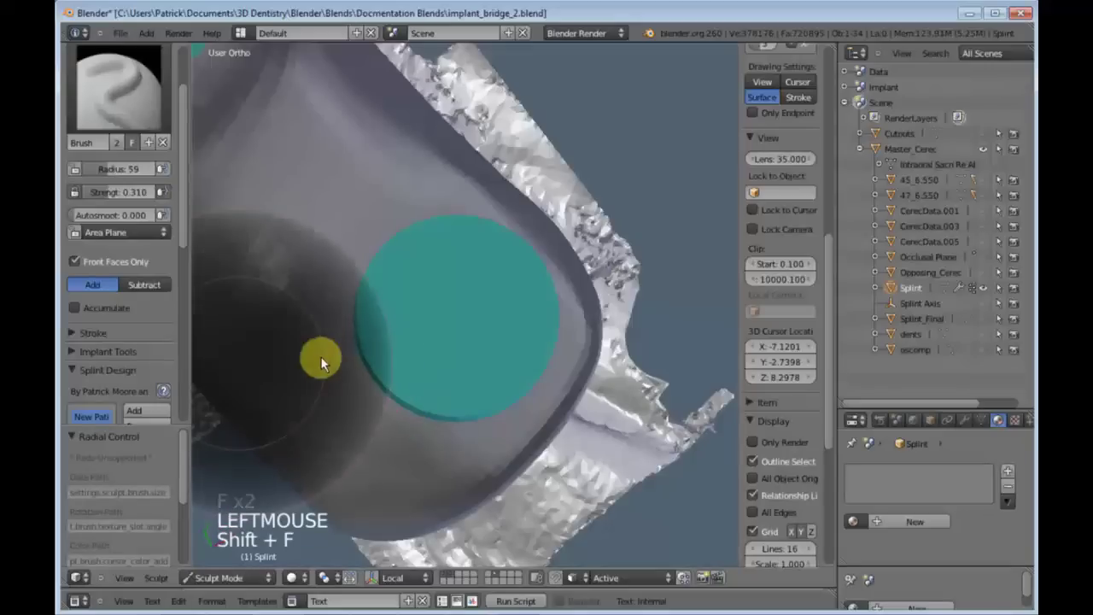
{"action": "left_click", "coordinate": [407, 390]}
{"action": "left_click", "coordinate": [385, 395]}
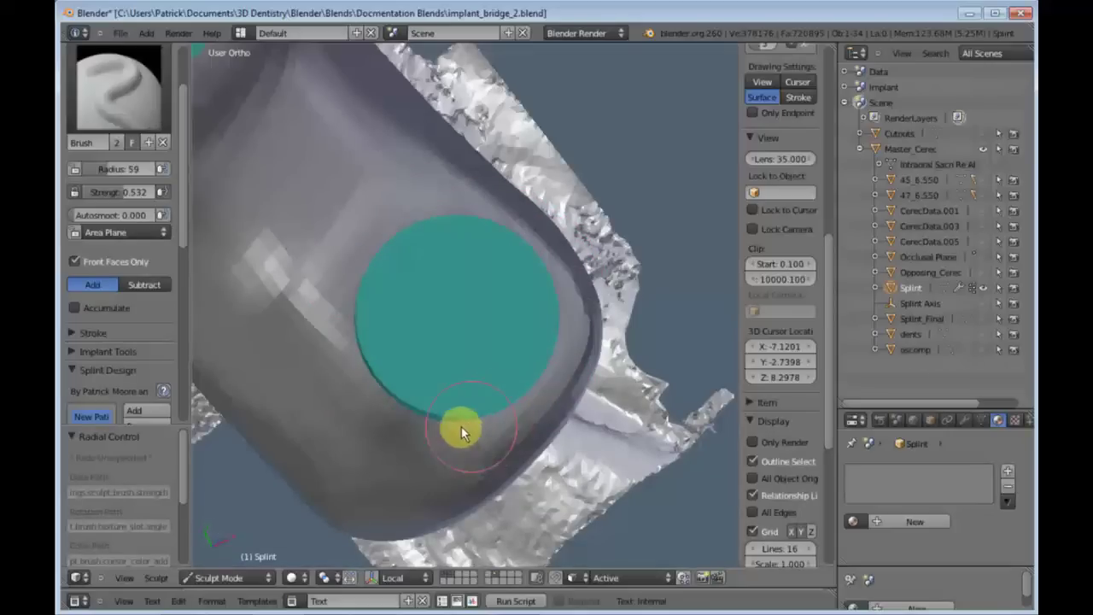
Inspect the built-up edge and switch to the Smooth brush, starting to resize it
{"action": "middle_click", "coordinate": [412, 416]}
{"action": "scroll", "scroll_direction": "down", "scroll_amount": 3}
{"action": "scroll", "scroll_direction": "down", "scroll_amount": 3}
{"action": "middle_click", "coordinate": [441, 383]}
{"action": "scroll", "scroll_direction": "up", "scroll_amount": 3}
{"action": "scroll", "scroll_direction": "down", "scroll_amount": 3}
{"action": "key", "text": "s"}
{"action": "key", "text": "f"}
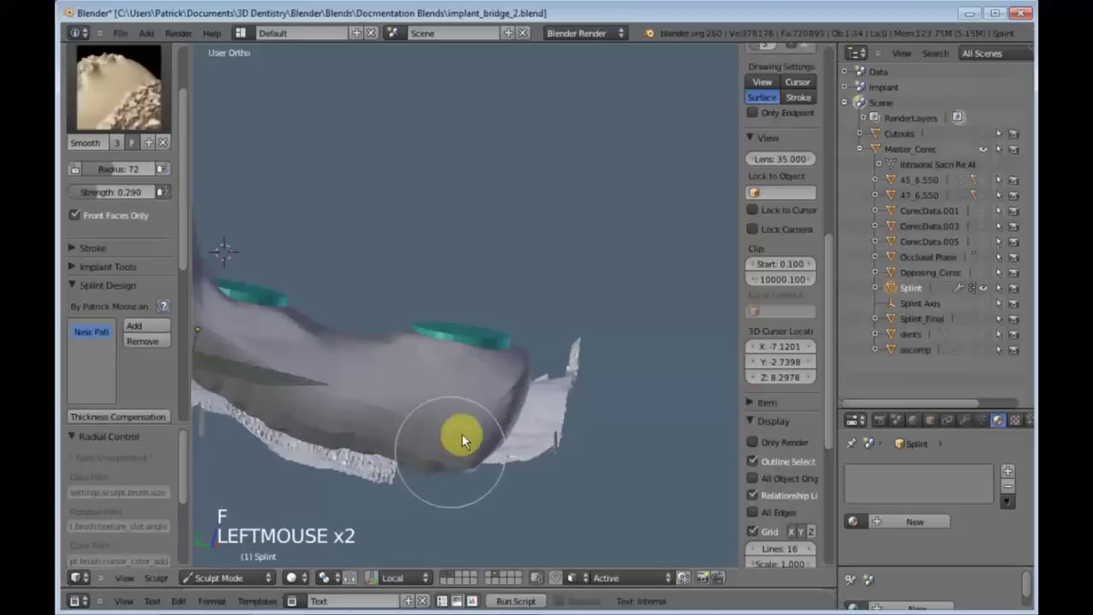
Confirm the Smooth brush size and smooth the rough patch on the splint edge
{"action": "middle_click", "coordinate": [357, 405]}
{"action": "left_click", "coordinate": [338, 432]}
{"action": "middle_click", "coordinate": [375, 393]}
{"action": "scroll", "scroll_direction": "up", "scroll_amount": 3}
{"action": "middle_click", "coordinate": [376, 298]}
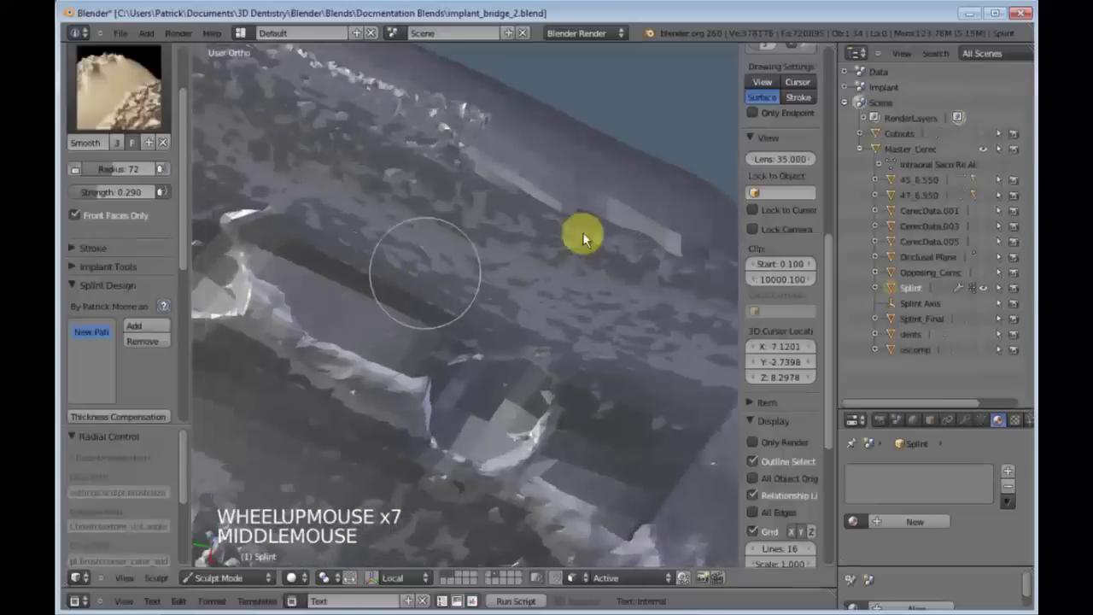
{"action": "left_click", "coordinate": [647, 244]}
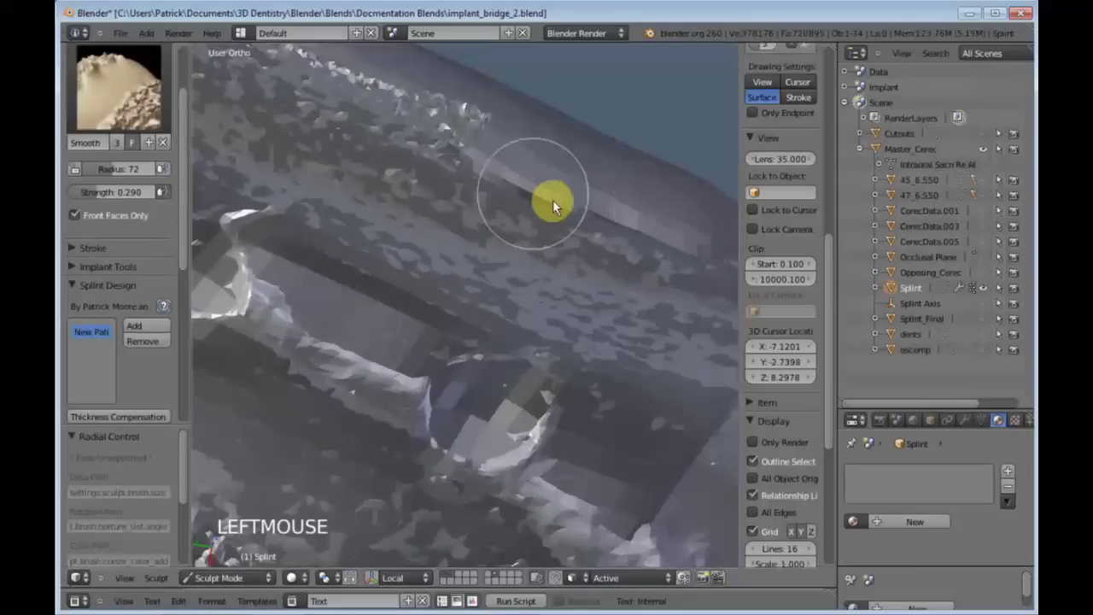
{"action": "left_click", "coordinate": [510, 171]}
Smooth the remaining rough spot and zoom out to show the whole splint again
{"action": "middle_click", "coordinate": [610, 198]}
{"action": "scroll", "scroll_direction": "down", "scroll_amount": 3}
{"action": "middle_click", "coordinate": [439, 376]}
{"action": "scroll", "scroll_direction": "down", "scroll_amount": 3}
{"action": "left_click", "coordinate": [370, 369]}
{"action": "scroll", "scroll_direction": "down", "scroll_amount": 3}
{"action": "middle_click", "coordinate": [479, 176]}
{"action": "scroll", "scroll_direction": "down", "scroll_amount": 3}
{"action": "middle_click", "coordinate": [479, 275]}
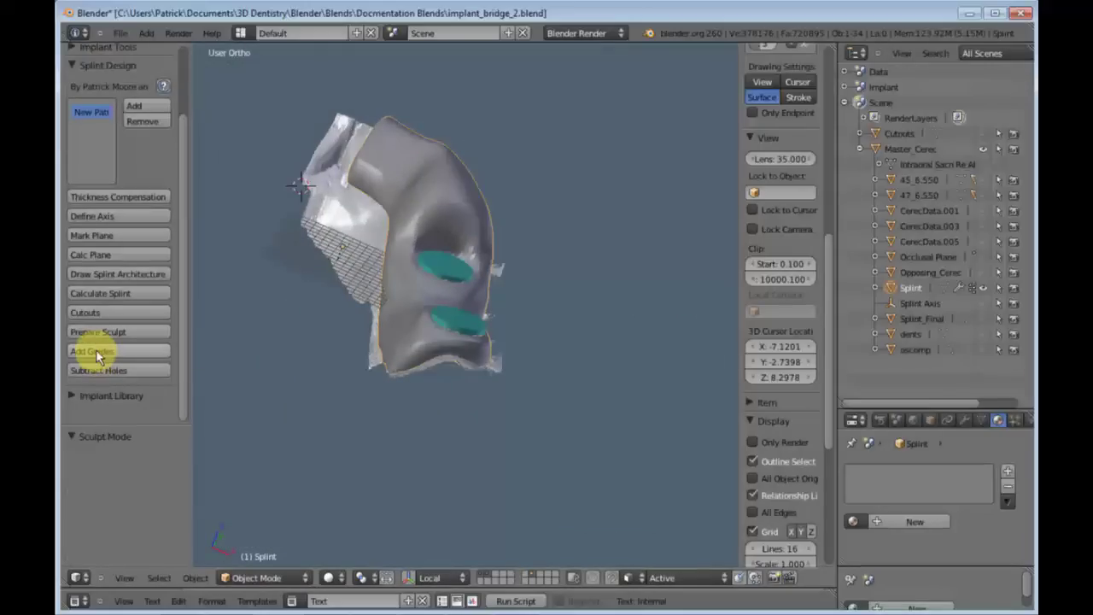
Run Add Guides then Subtract Holes in the Splint Design panel, creating Guides and Holes objects
{"action": "left_click", "coordinate": [104, 355]}
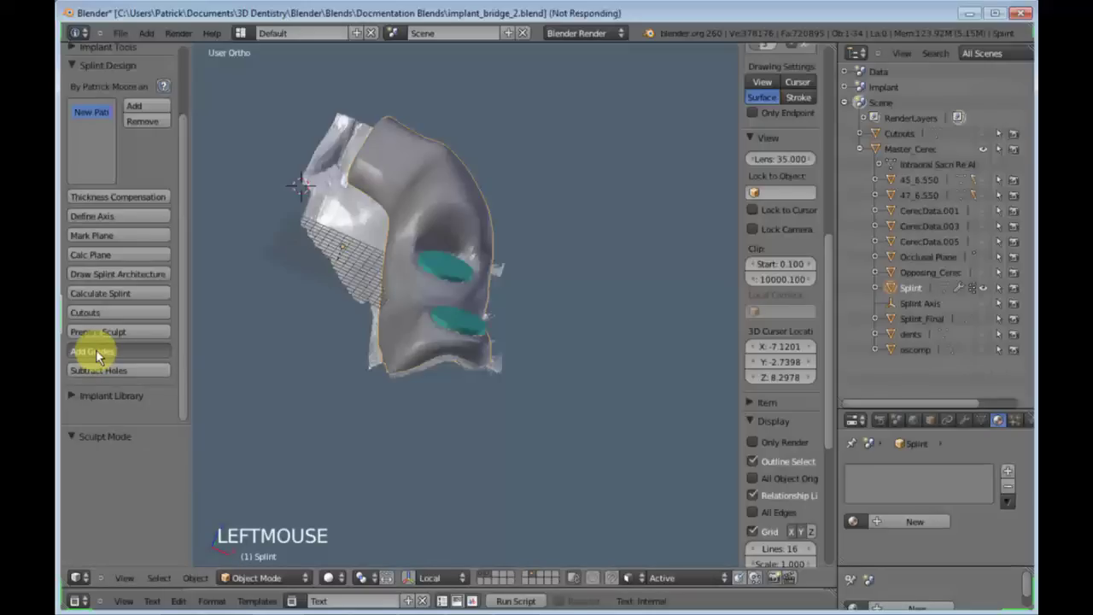
{"action": "left_click", "coordinate": [110, 378]}
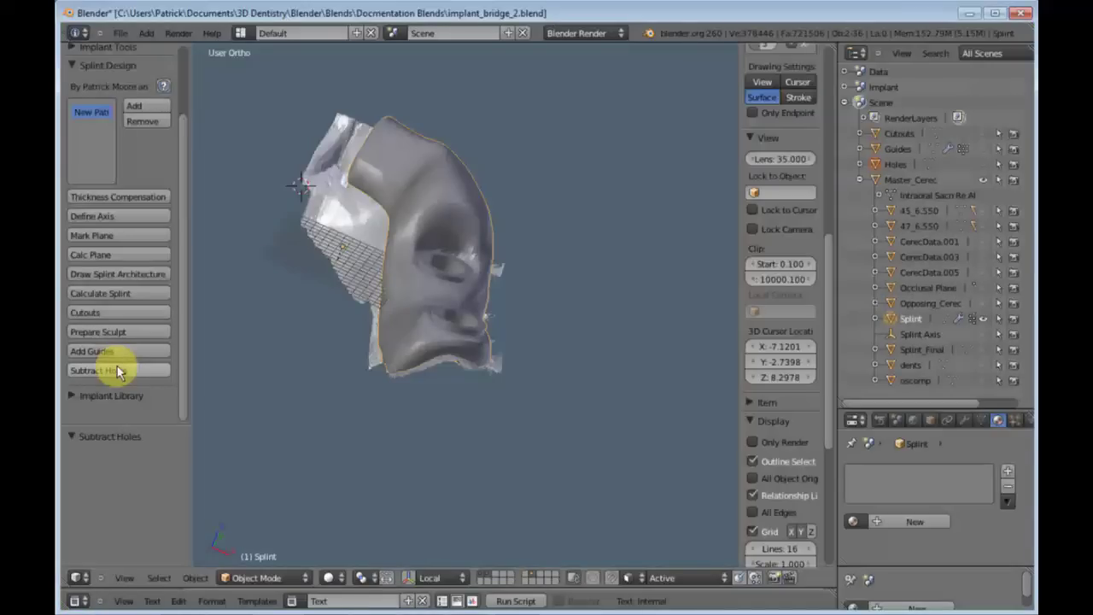
{"action": "key", "text": "space"}
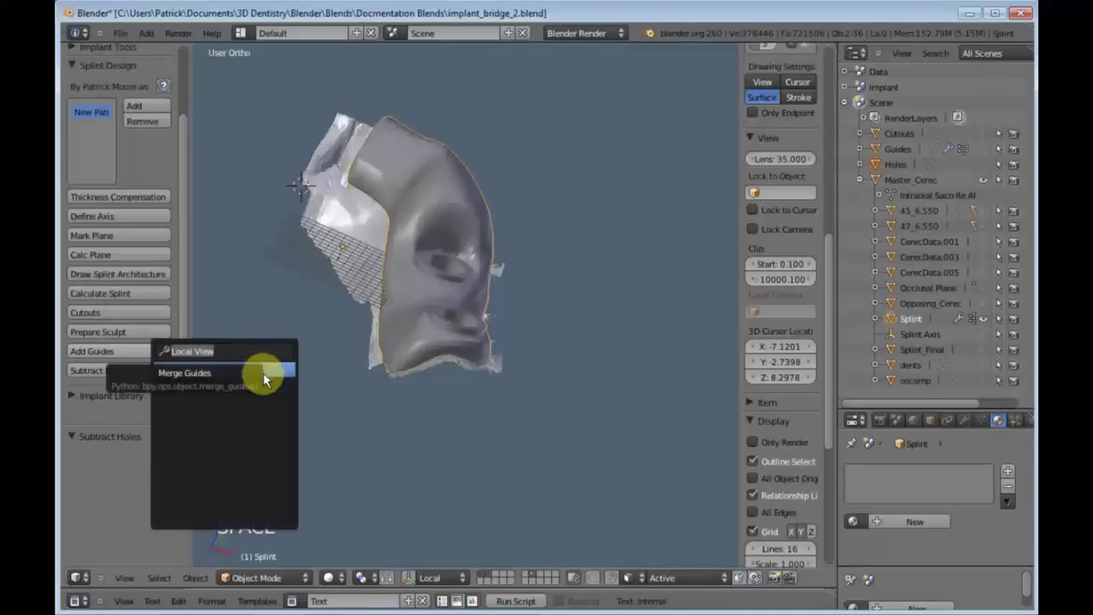
{"action": "middle_click", "coordinate": [560, 348]}
{"action": "scroll", "scroll_direction": "up", "scroll_amount": 3}
{"action": "middle_click", "coordinate": [550, 351]}
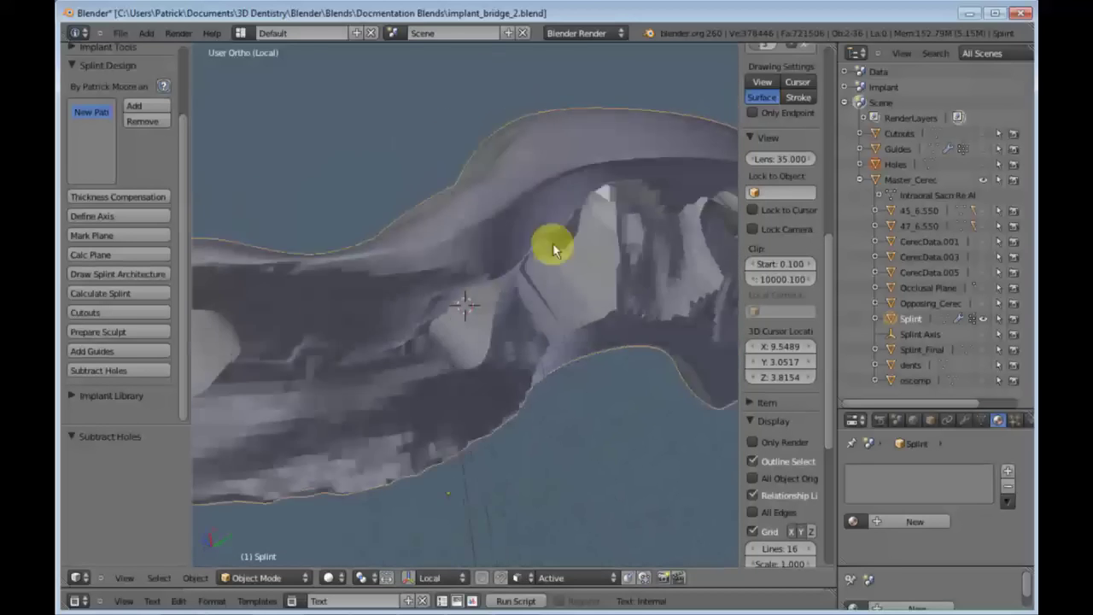
{"action": "scroll", "scroll_direction": "down", "scroll_amount": 3}
{"action": "scroll", "scroll_direction": "up", "scroll_amount": 3}
{"action": "middle_click", "coordinate": [522, 369]}
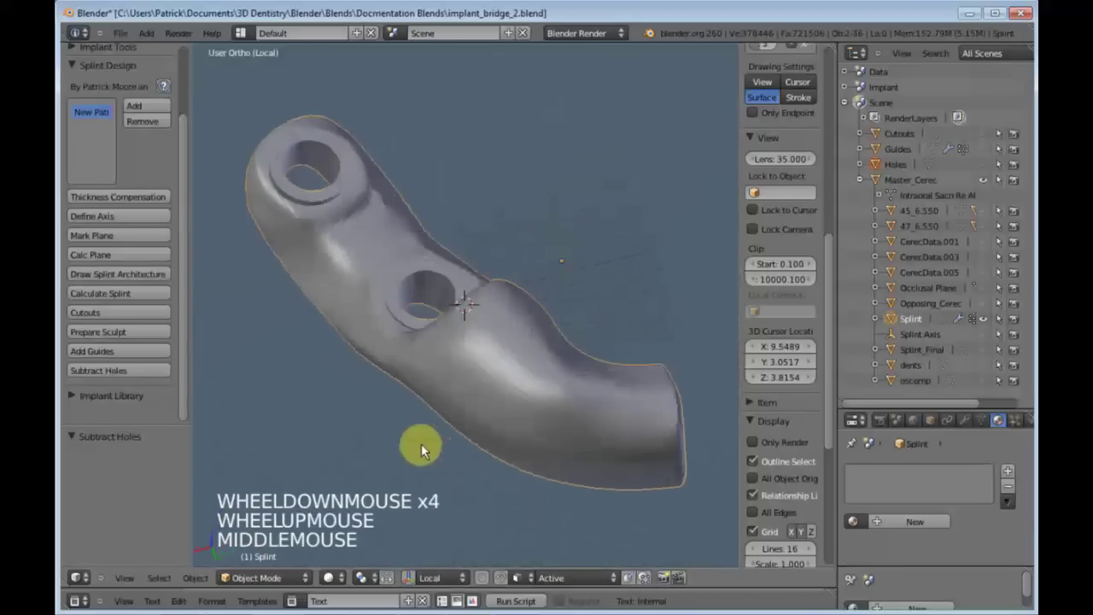
{"action": "middle_click", "coordinate": [378, 333]}
{"action": "key", "text": "space"}
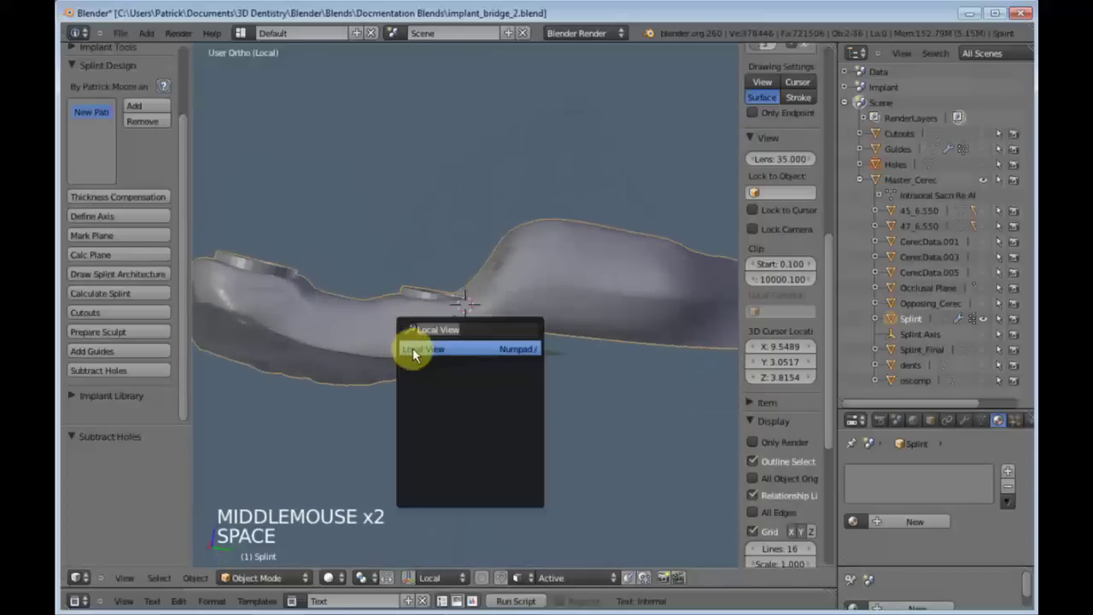
{"action": "scroll", "scroll_direction": "down", "scroll_amount": 3}
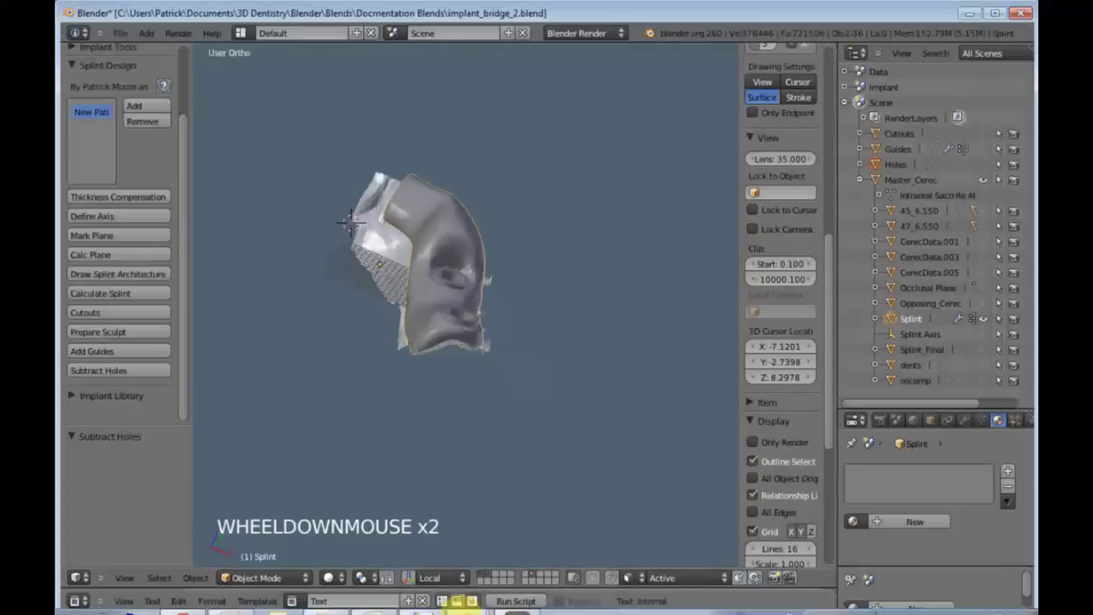